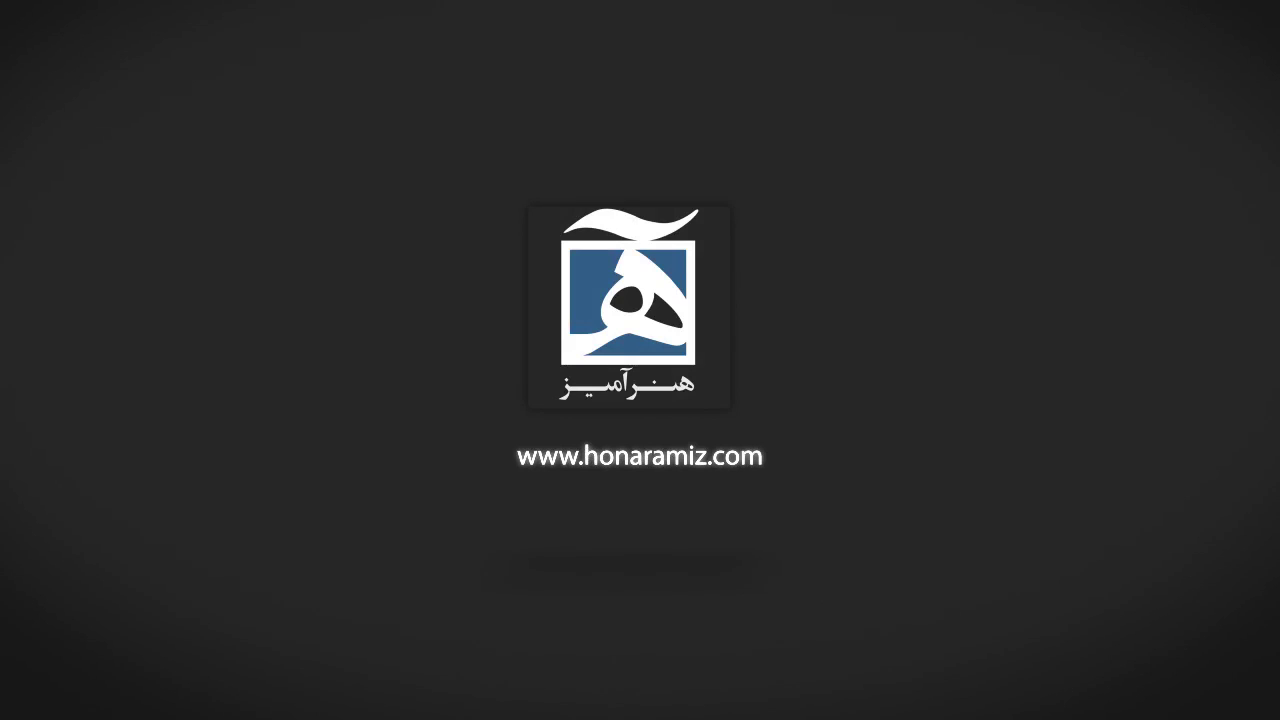
Clear the selection and select the phone frame object (baseMesh)
key("ctrl+F9")
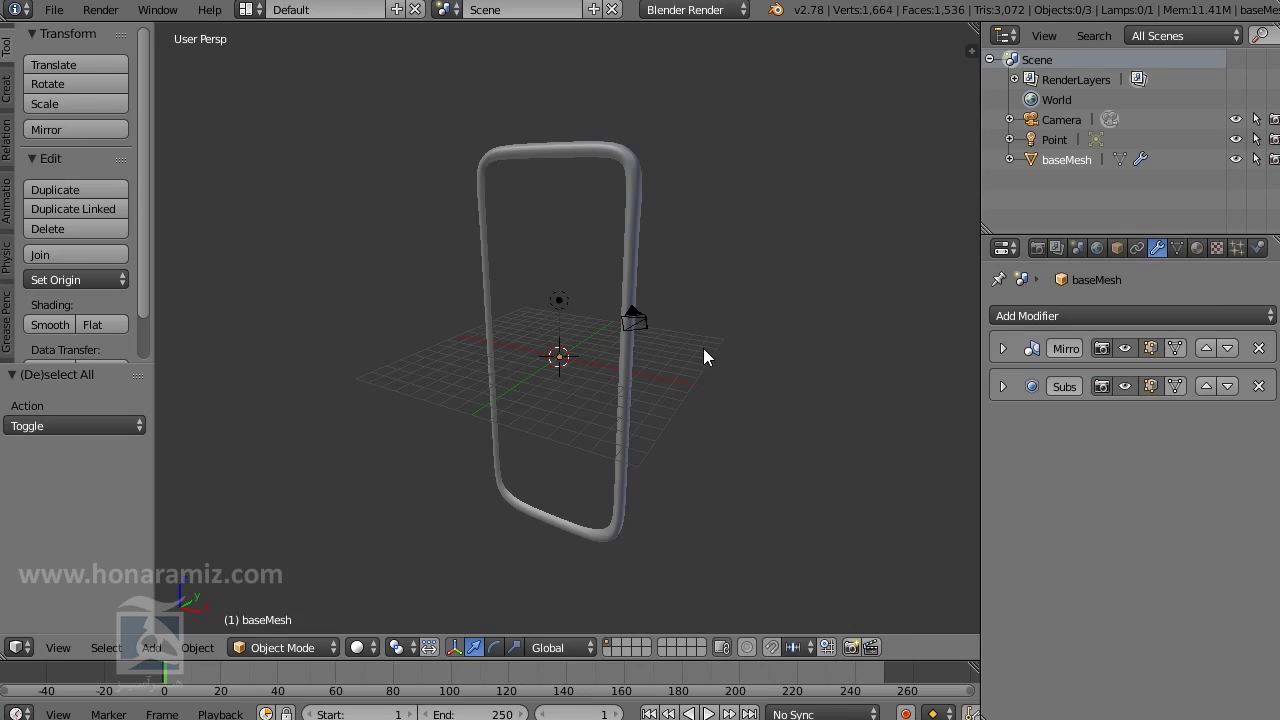
middle_click(697, 358)
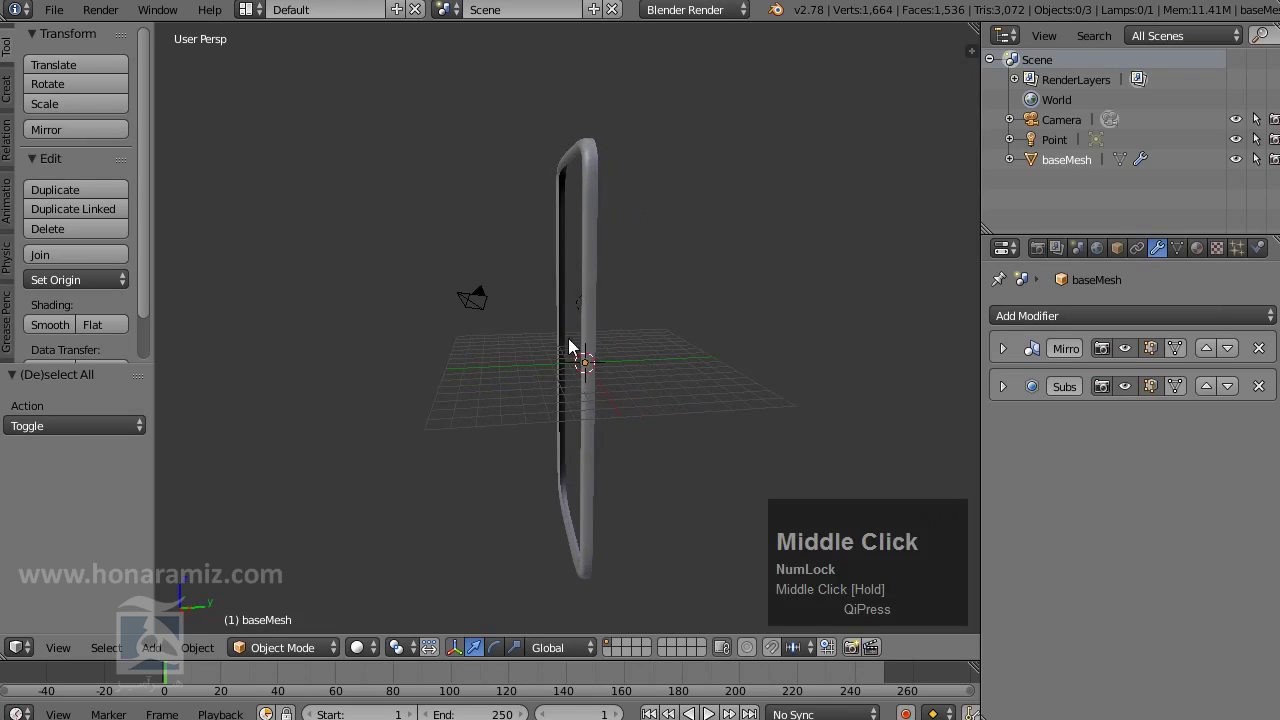
scroll("up", 3)
right_click(606, 279)
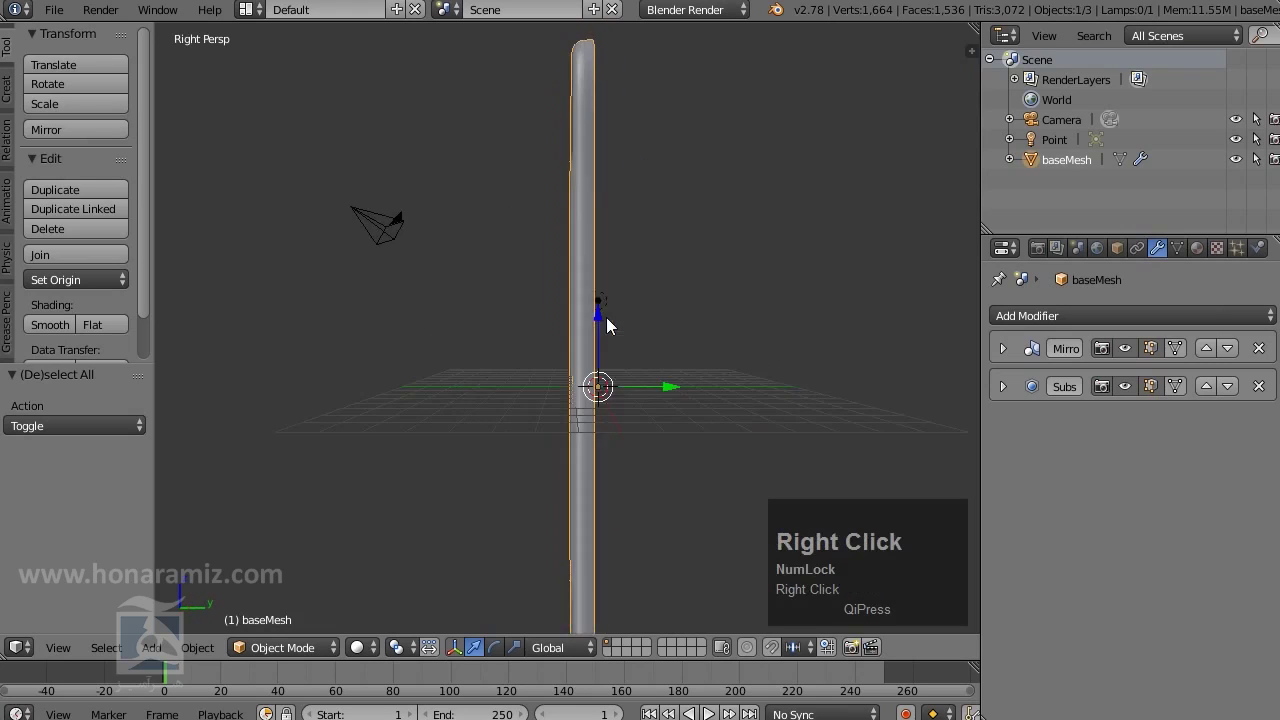
Orbit and zoom around the frame to inspect it from several sides
scroll("up", 3)
left_click_drag(602, 174, 589, 434)
middle_click(589, 434)
scroll("down", 3)
middle_click(541, 214)
scroll("up", 3)
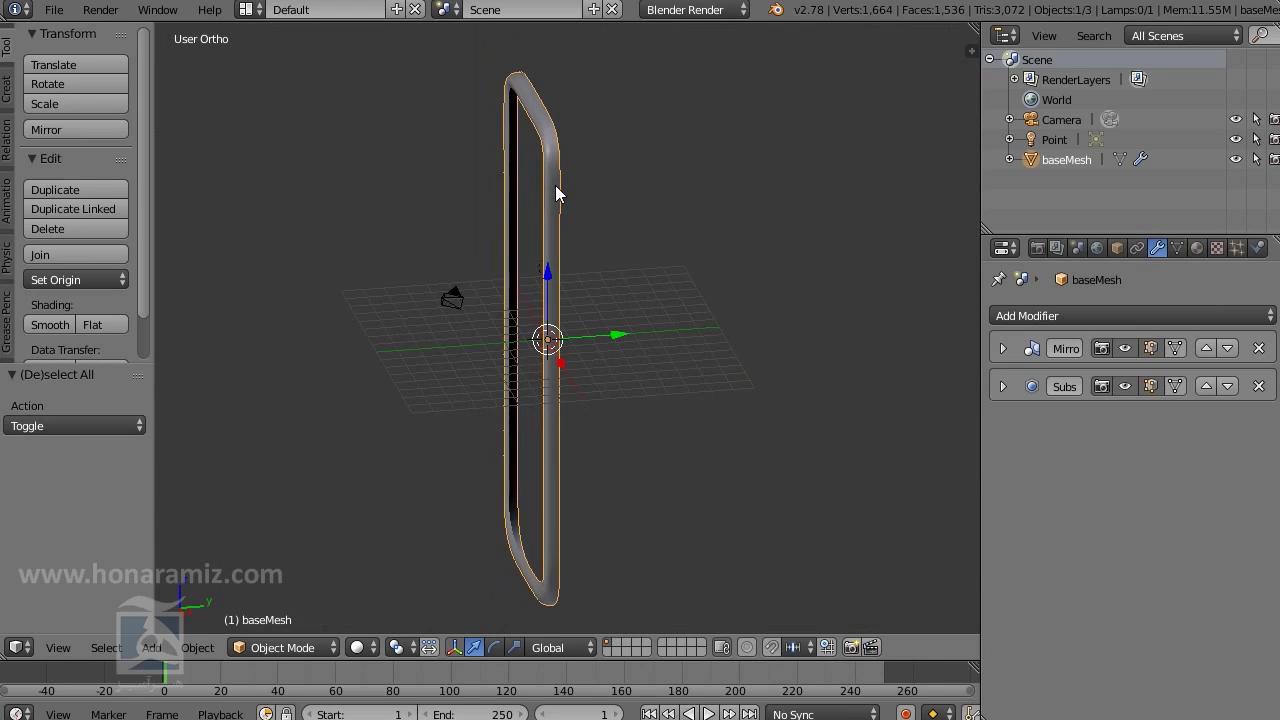
scroll("up", 3)
scroll("down", 3)
Enter Edit Mode on the frame and select a vertex on its top curved corner
key("Tab")
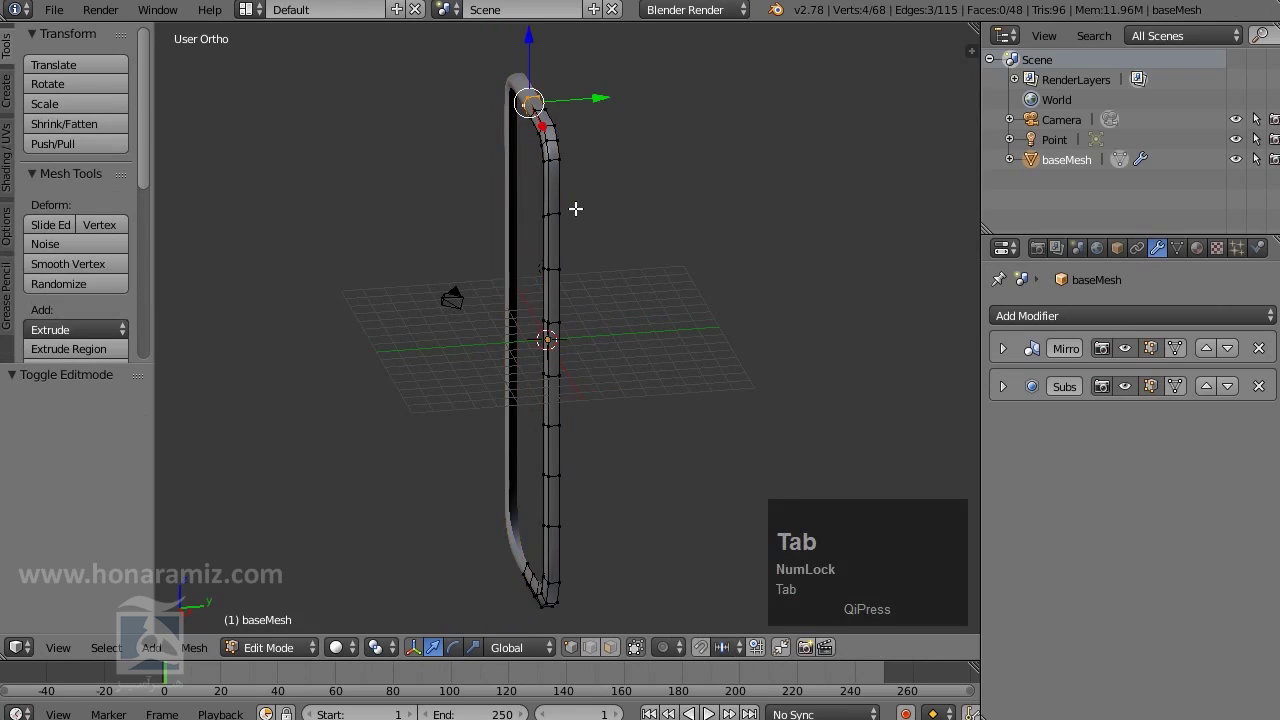
middle_click(564, 210)
scroll("down", 3)
right_click(490, 189)
scroll("down", 3)
middle_click(619, 198)
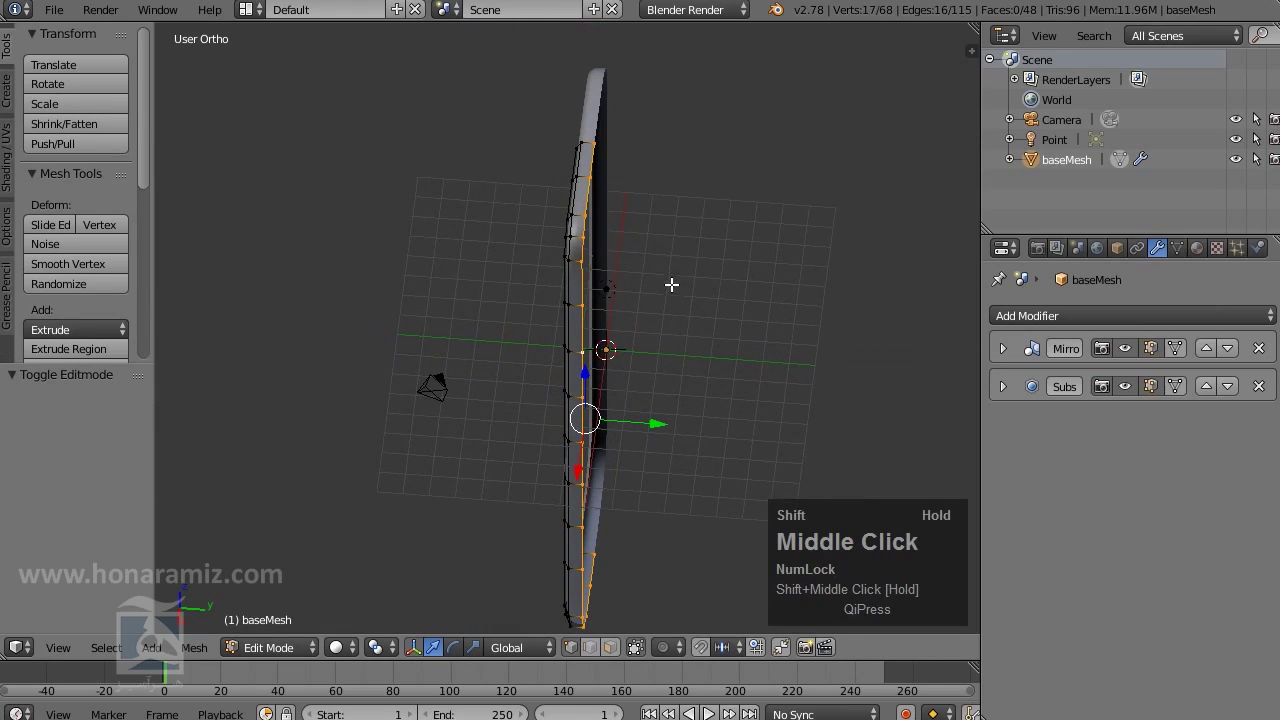
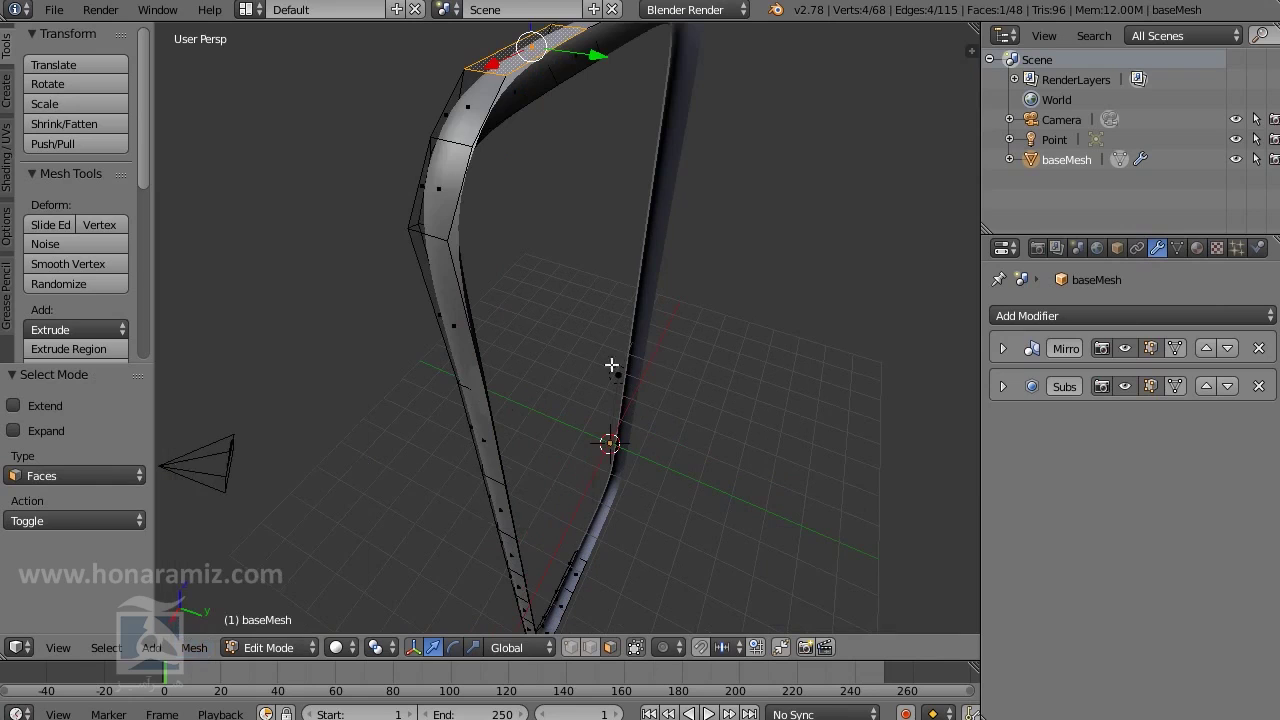
scroll("down", 3)
left_click_drag(662, 261, 513, 311)
right_click(513, 311)
middle_click(591, 384)
key("shift+d")
right_click(605, 381)
middle_click(561, 332)
left_click(433, 148)
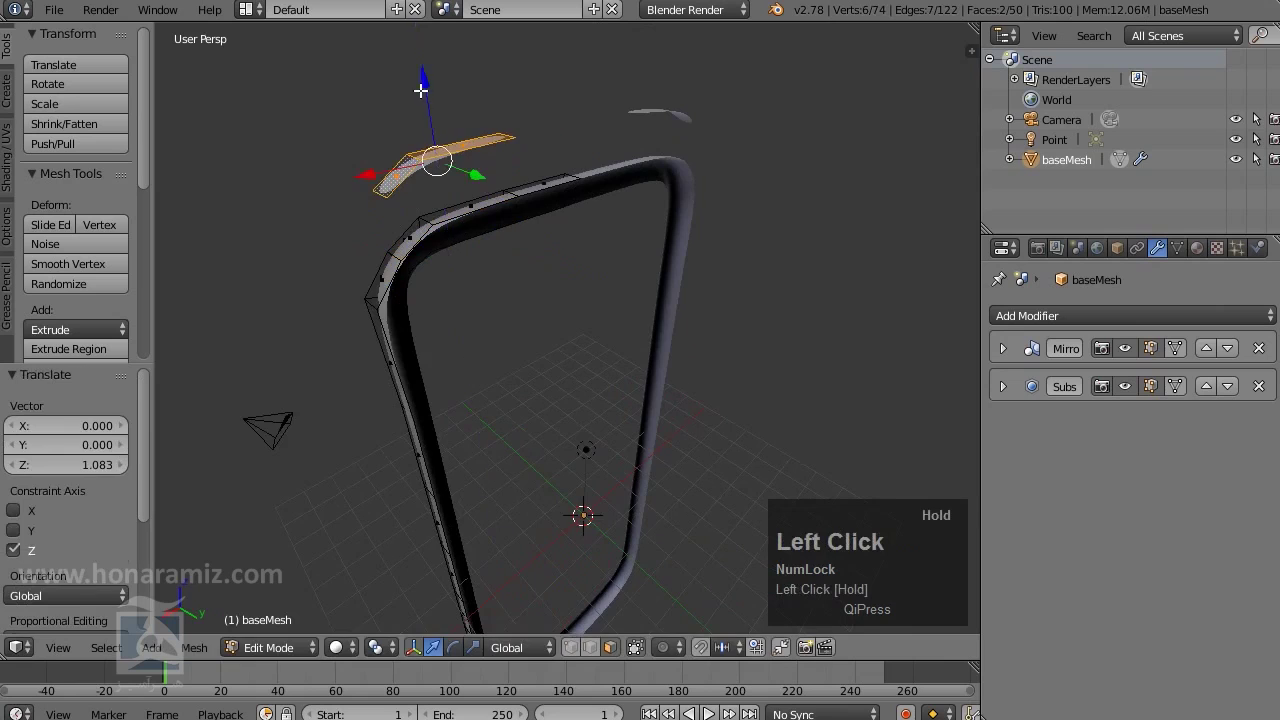
left_click_drag(493, 261, 535, 268)
scroll("up", 3)
middle_click(491, 283)
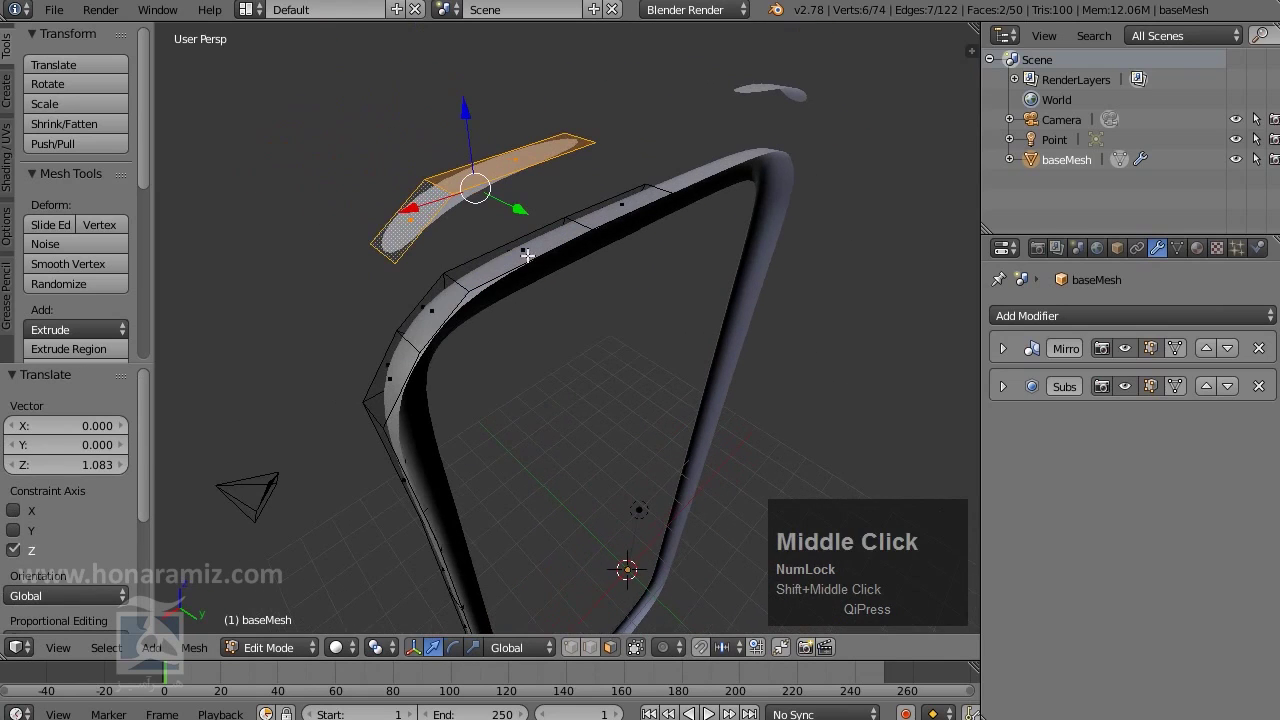
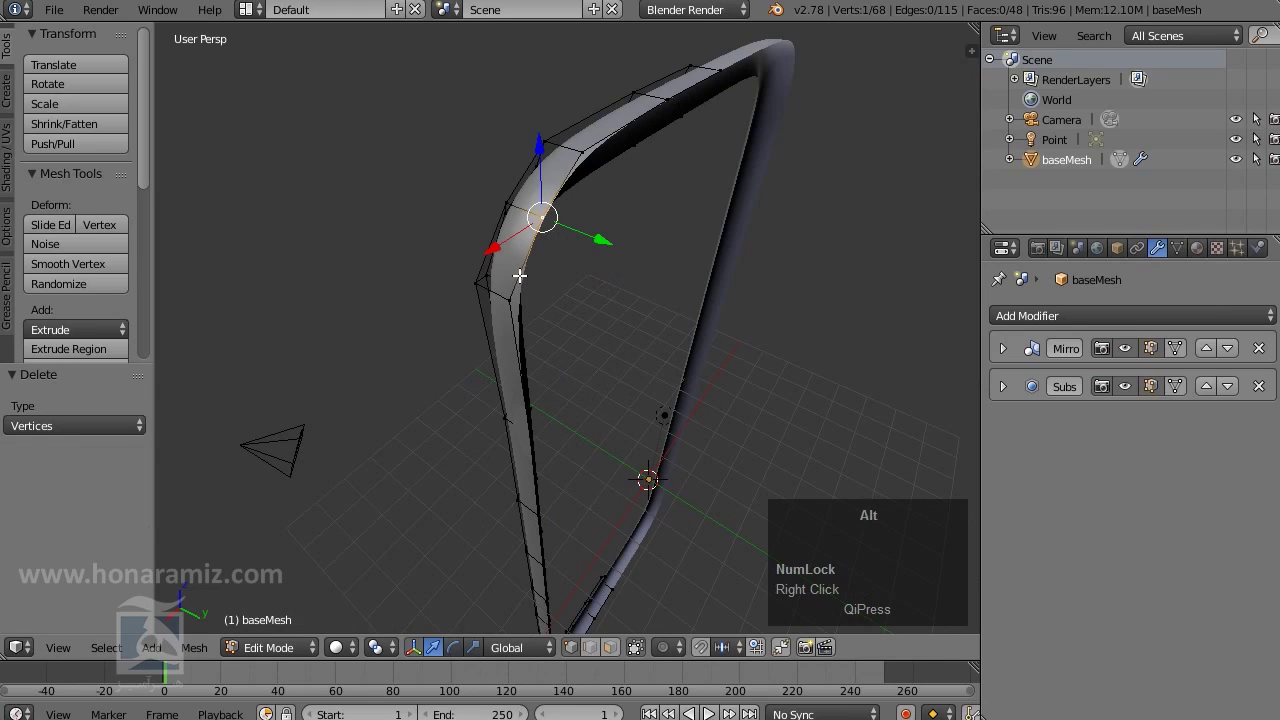
Select the frame's open border edge loop and check it along the frame
right_click(521, 273)
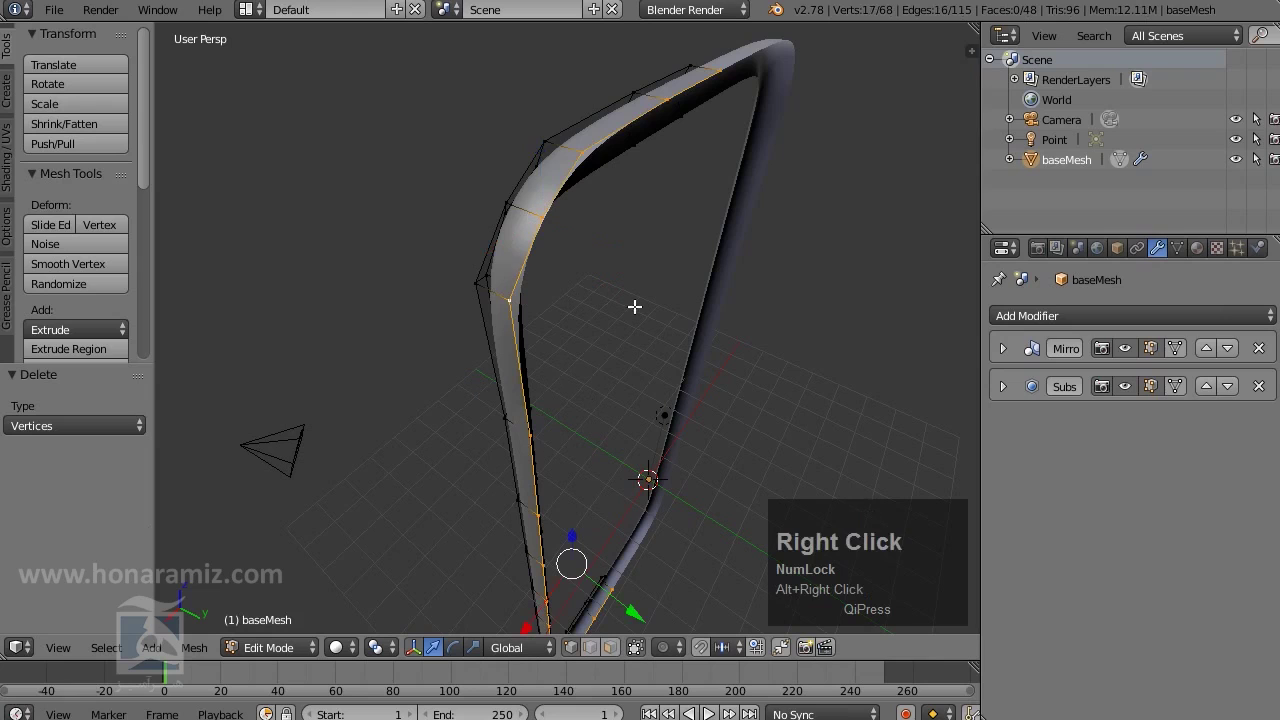
scroll("down", 3)
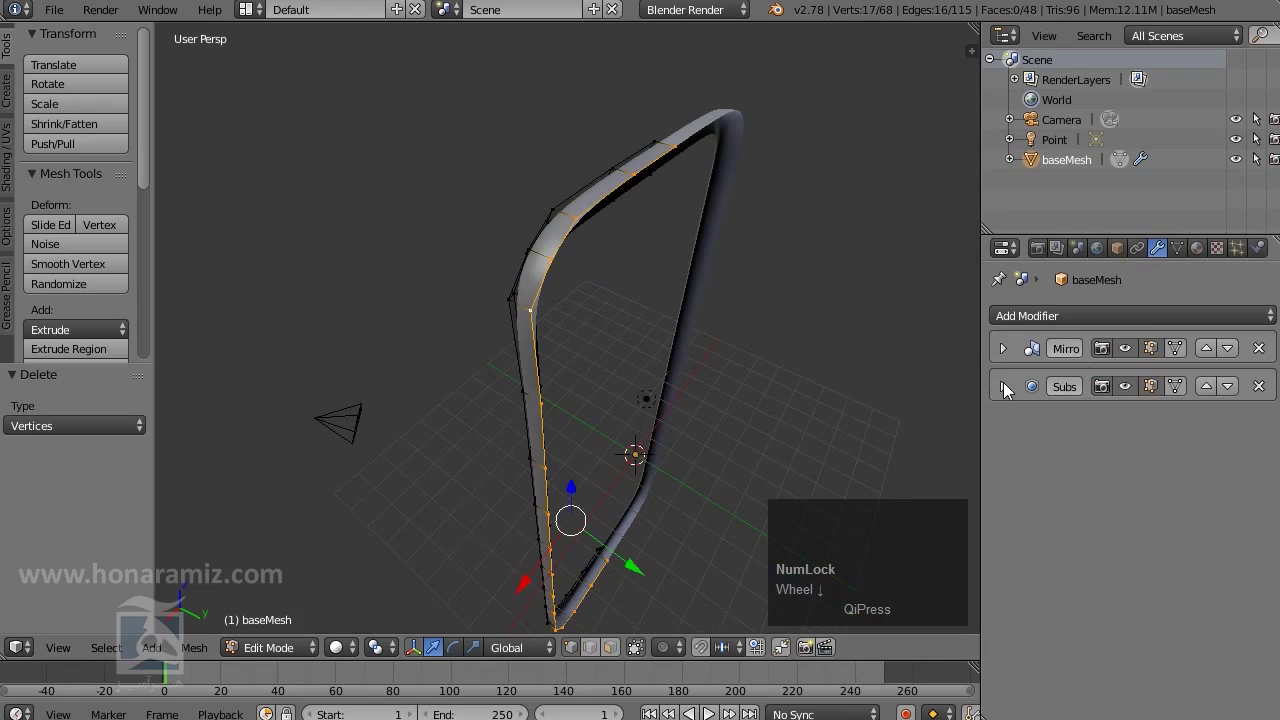
middle_click(593, 284)
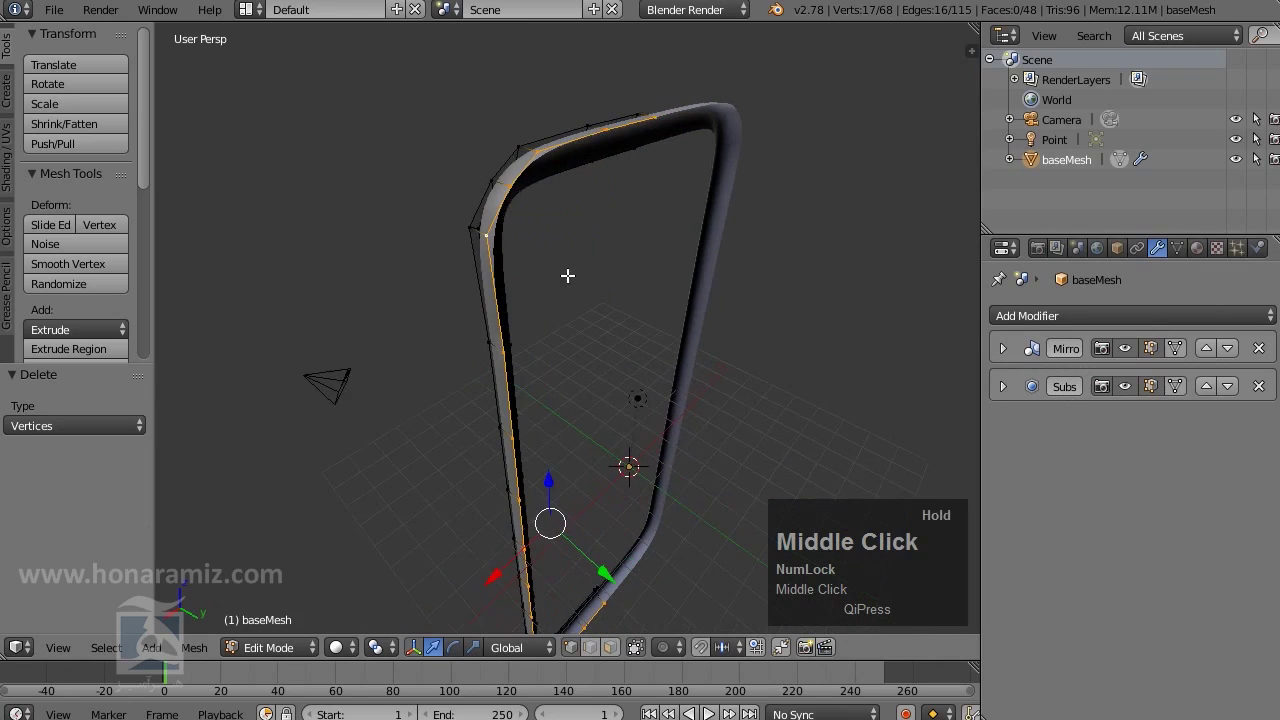
left_click_drag(634, 471, 586, 282)
middle_click(621, 292)
Duplicate the selected border edge loop with Shift+D and keep the copy in place
key("shift+d")
right_click(642, 366)
left_click(624, 549)
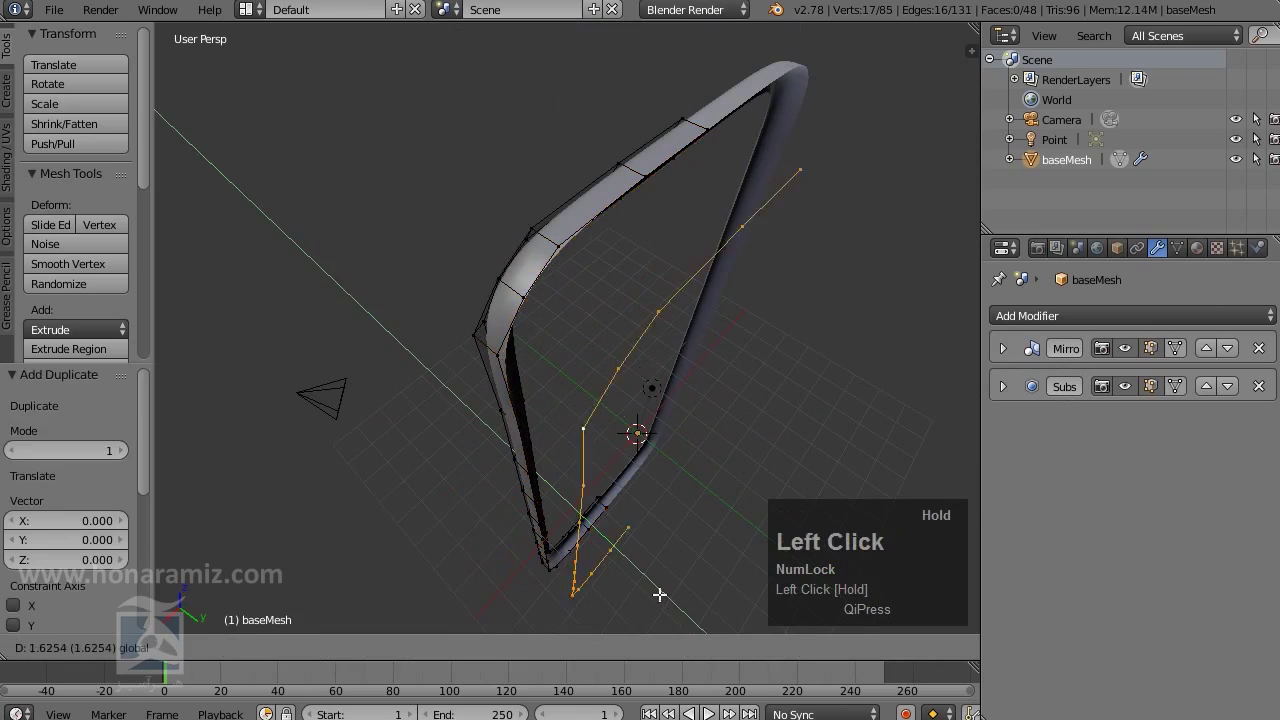
scroll("down", 3)
left_click_drag(766, 396, 836, 313)
scroll("up", 3)
middle_click(554, 253)
scroll("up", 3)
middle_click(537, 367)
scroll("up", 3)
middle_click(828, 359)
left_click(898, 338)
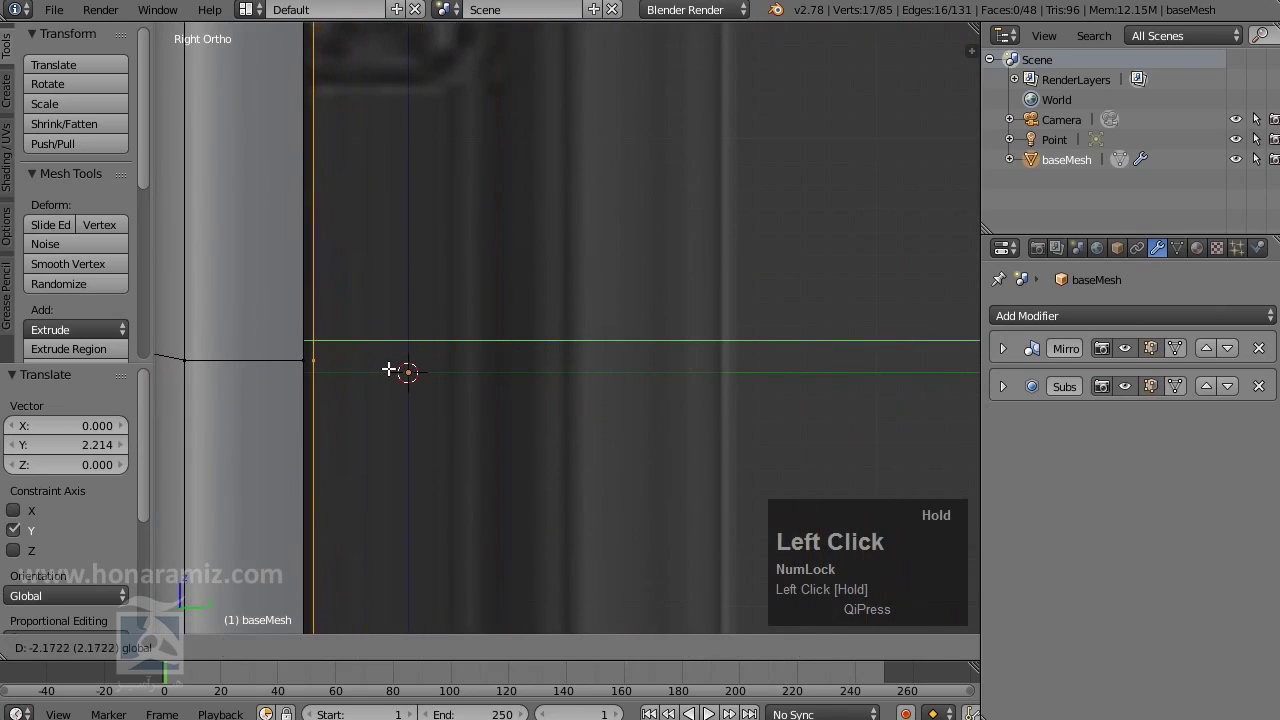
Orbit around the frame to check the duplicated loop from all sides
middle_click(377, 407)
scroll("up", 3)
left_click_drag(449, 210, 552, 279)
scroll("down", 3)
middle_click(729, 251)
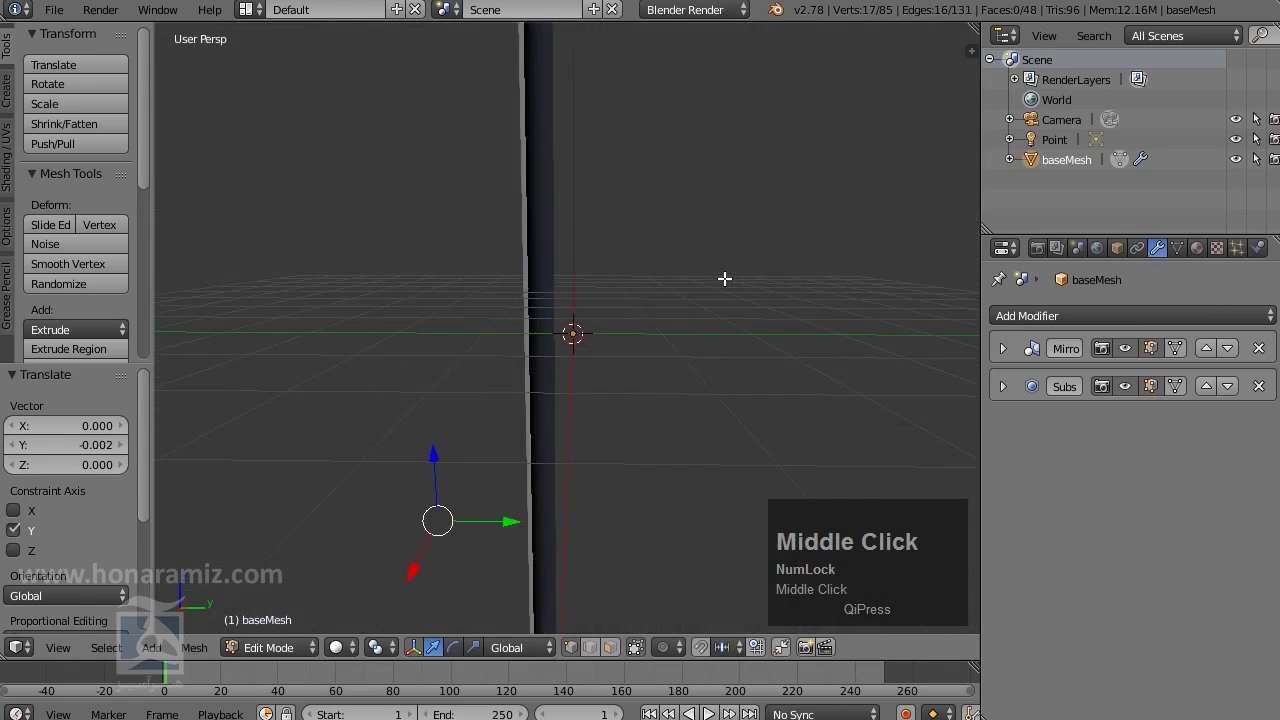
scroll("down", 3)
middle_click(705, 160)
scroll("down", 3)
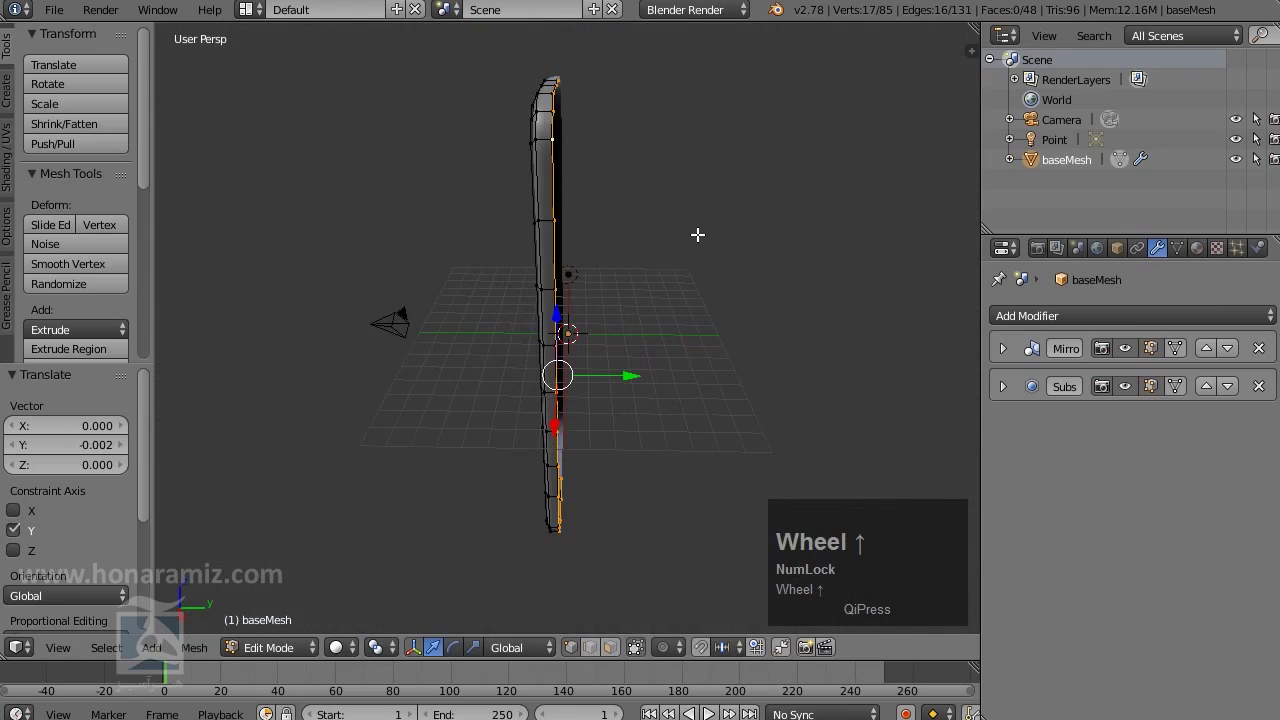
Return to Object Mode and look over the smoothed frame shape
key("Tab")
middle_click(670, 189)
scroll("up", 3)
right_click(537, 242)
left_click_drag(556, 301, 566, 220)
scroll("up", 3)
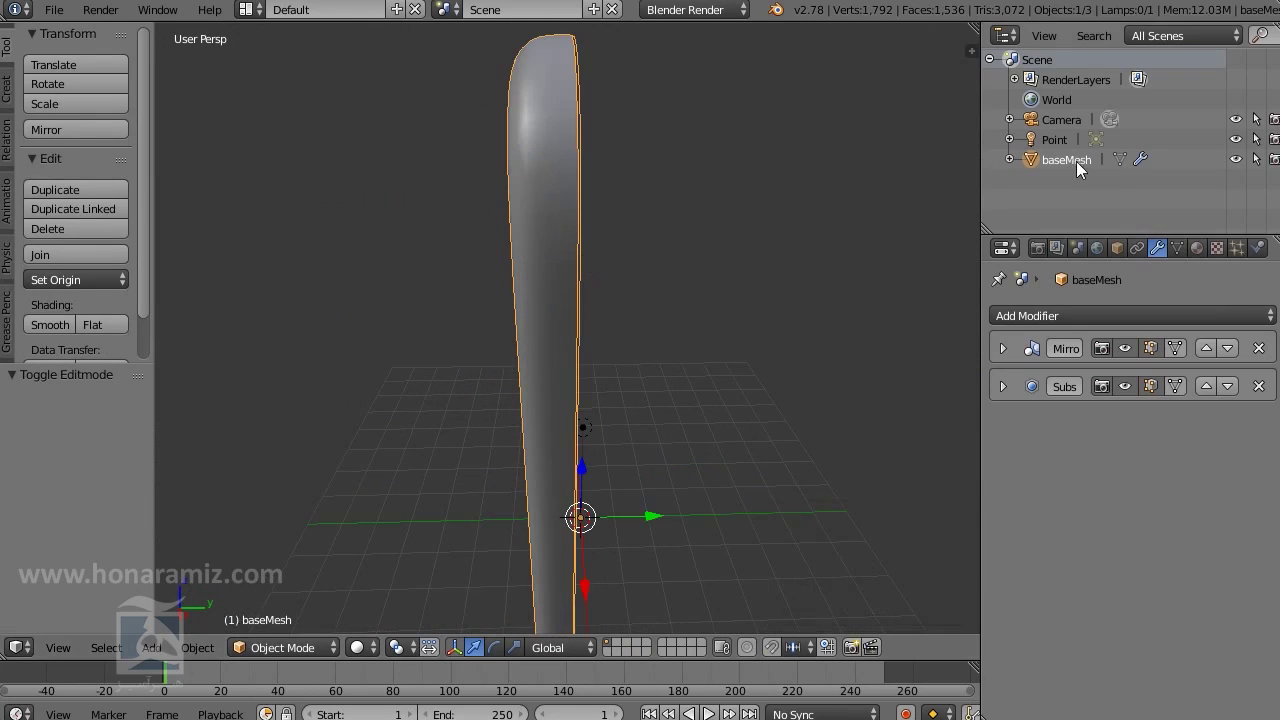
Re-enter Edit Mode on the frame and bring up the Mesh menu
key("Tab")
scroll("down", 3)
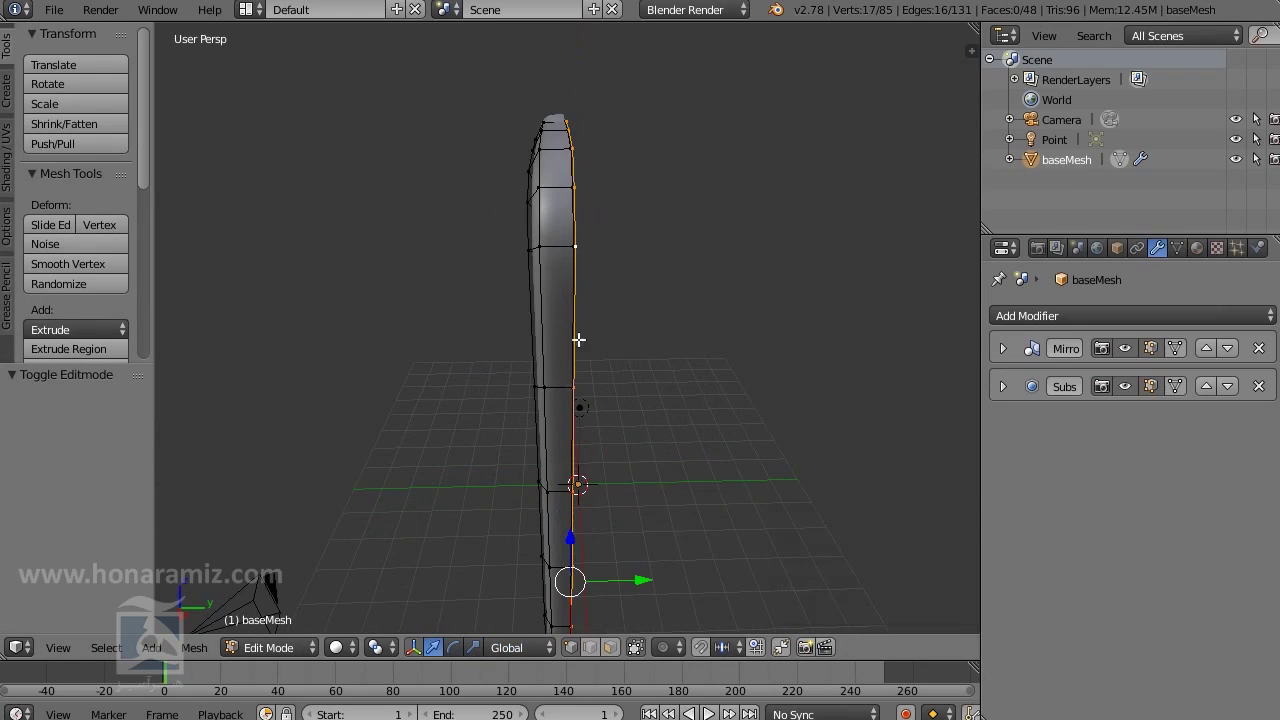
left_click(208, 656)
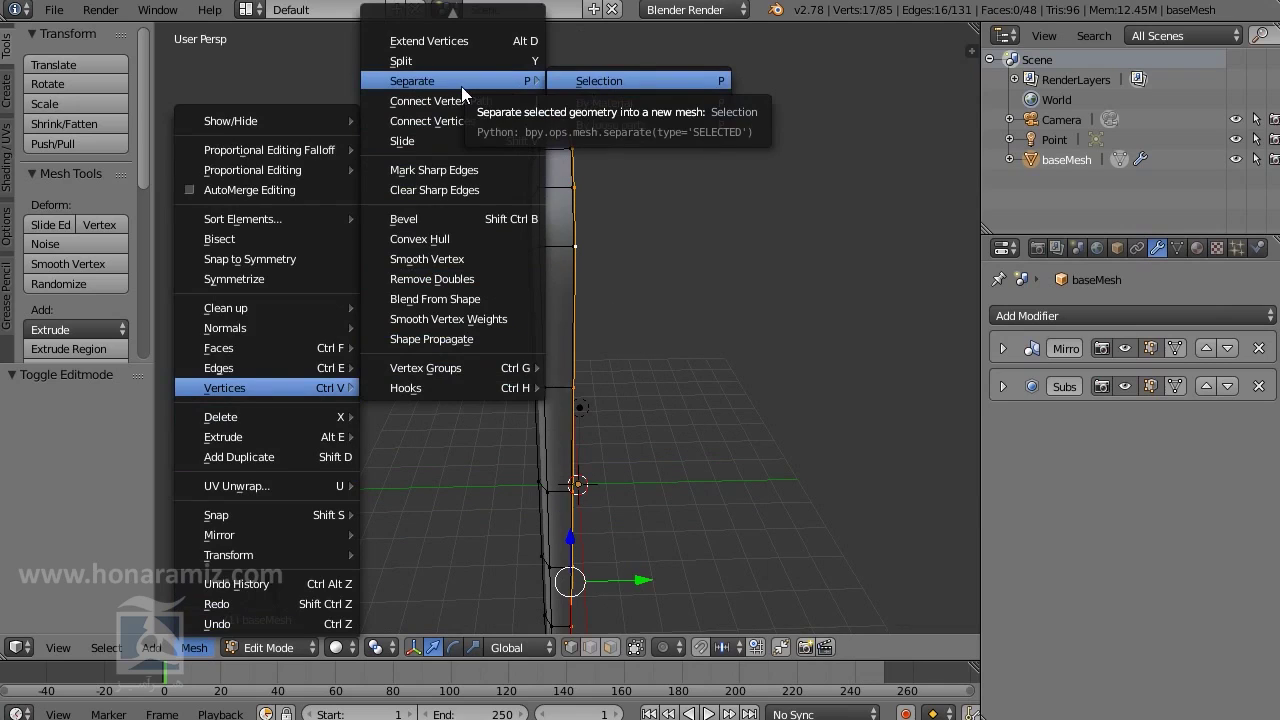
Separate the selected edge loop into its own object via P > Selection
middle_click(702, 324)
left_click_drag(674, 341, 738, 322)
key("p")
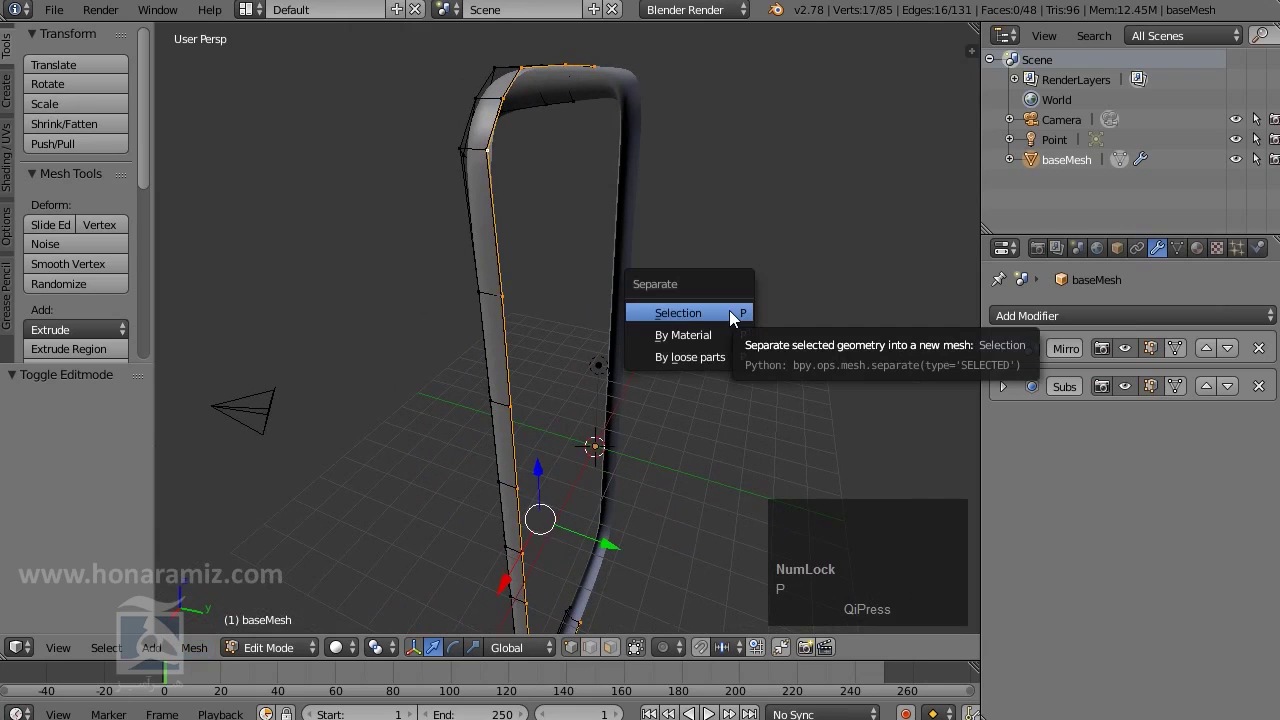
left_click(738, 322)
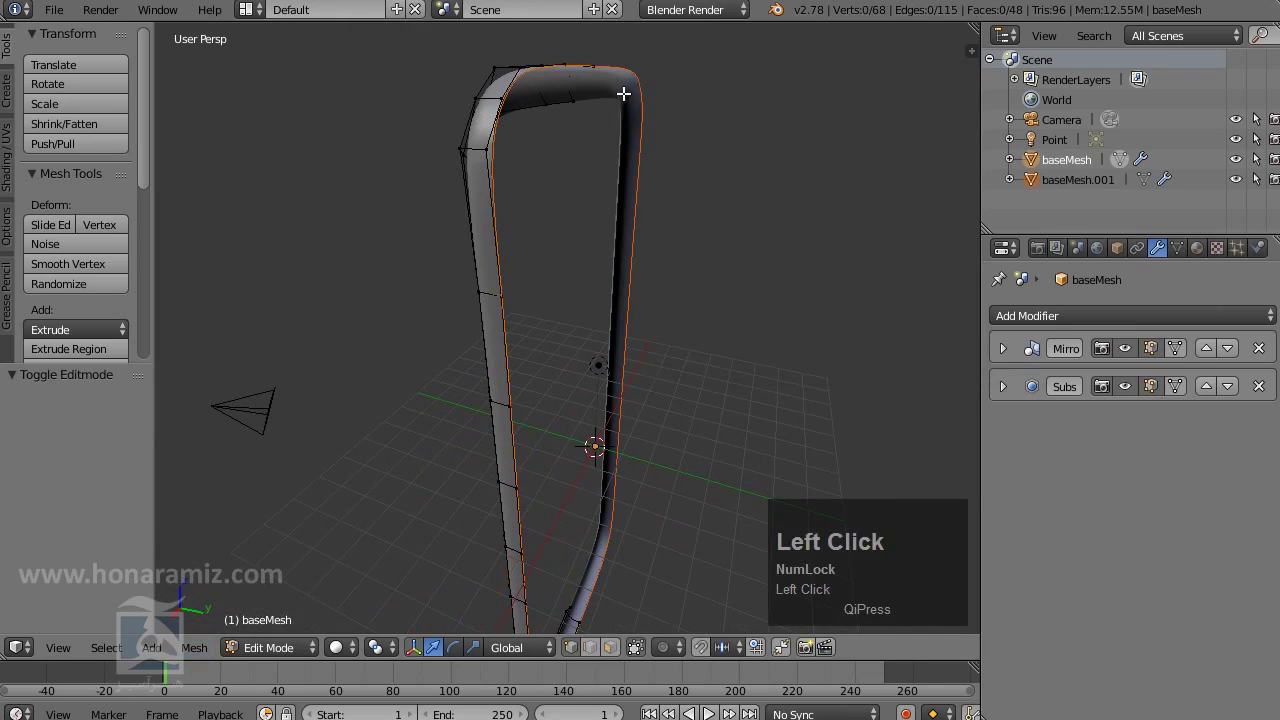
middle_click(626, 255)
left_click_drag(683, 450, 902, 322)
Leave Edit Mode, select the new baseMesh.001 object and expand its Mirror modifier
key("ctrl+z")
right_click(532, 173)
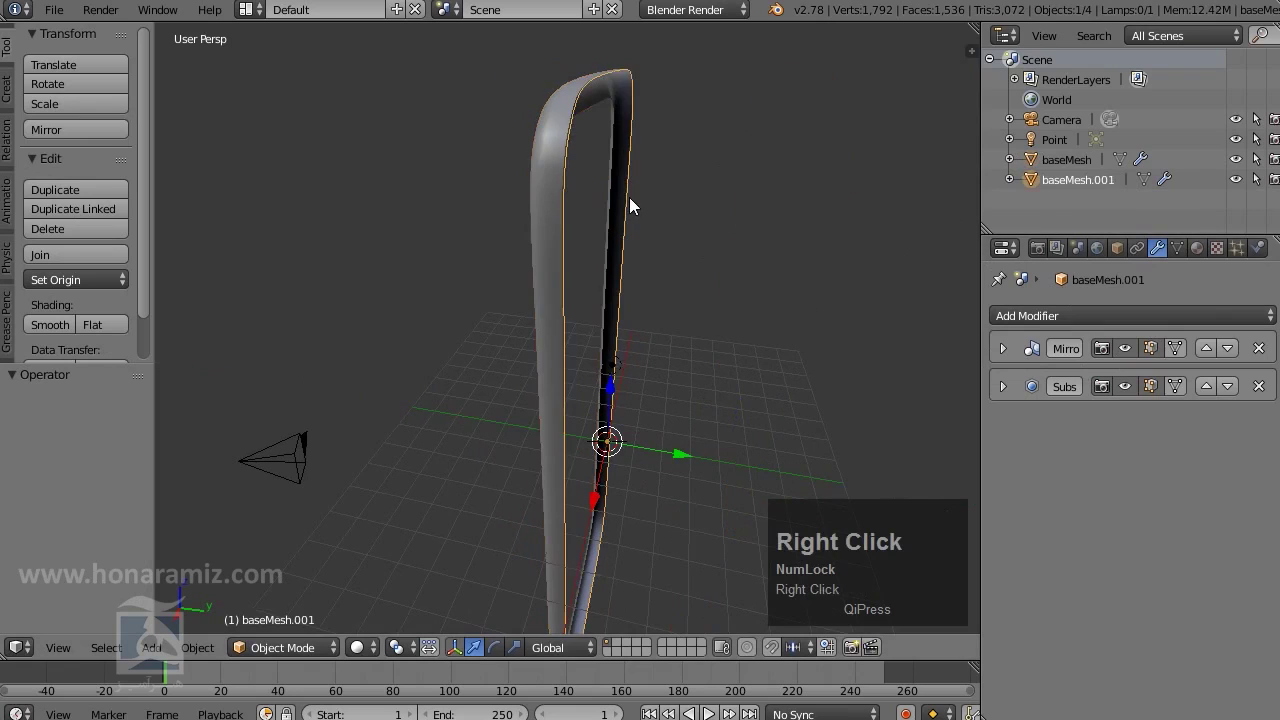
left_click(1010, 354)
scroll("down", 3)
middle_click(665, 360)
left_click(660, 438)
key("ctrl+z")
Rename the separated object baseMesh.001 to backPart in the Outliner
left_click(1090, 182)
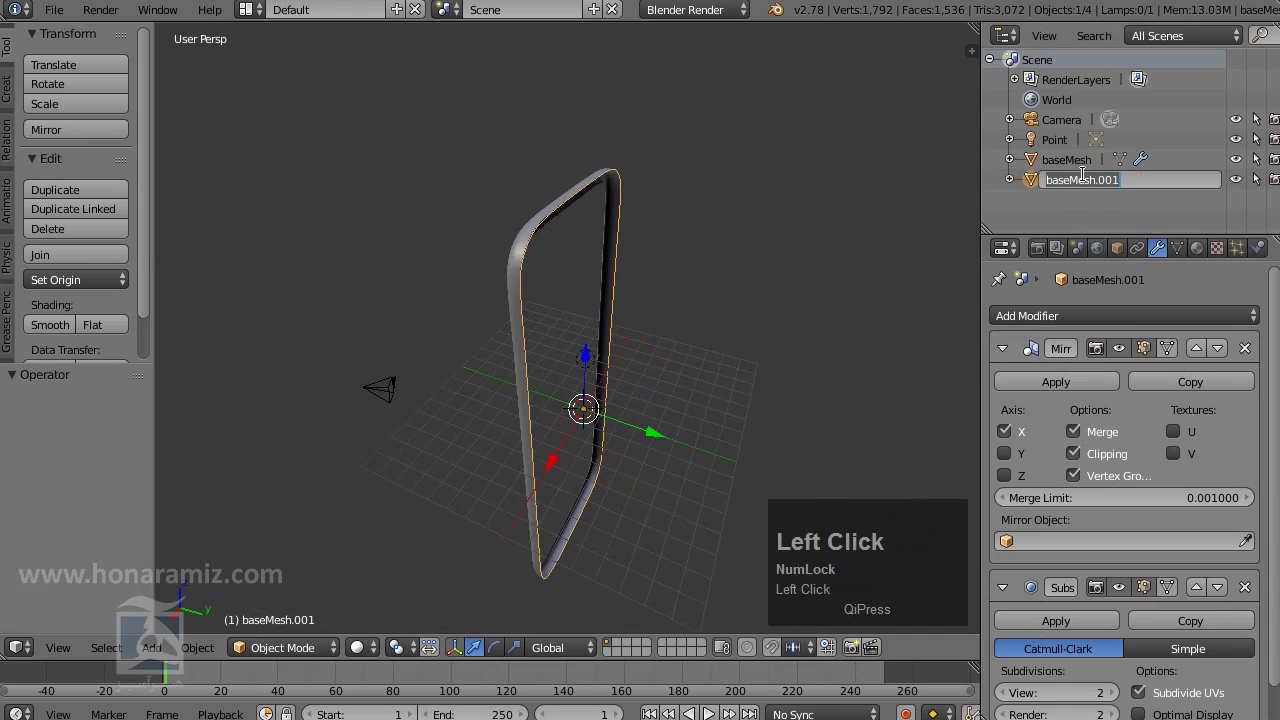
type("back")
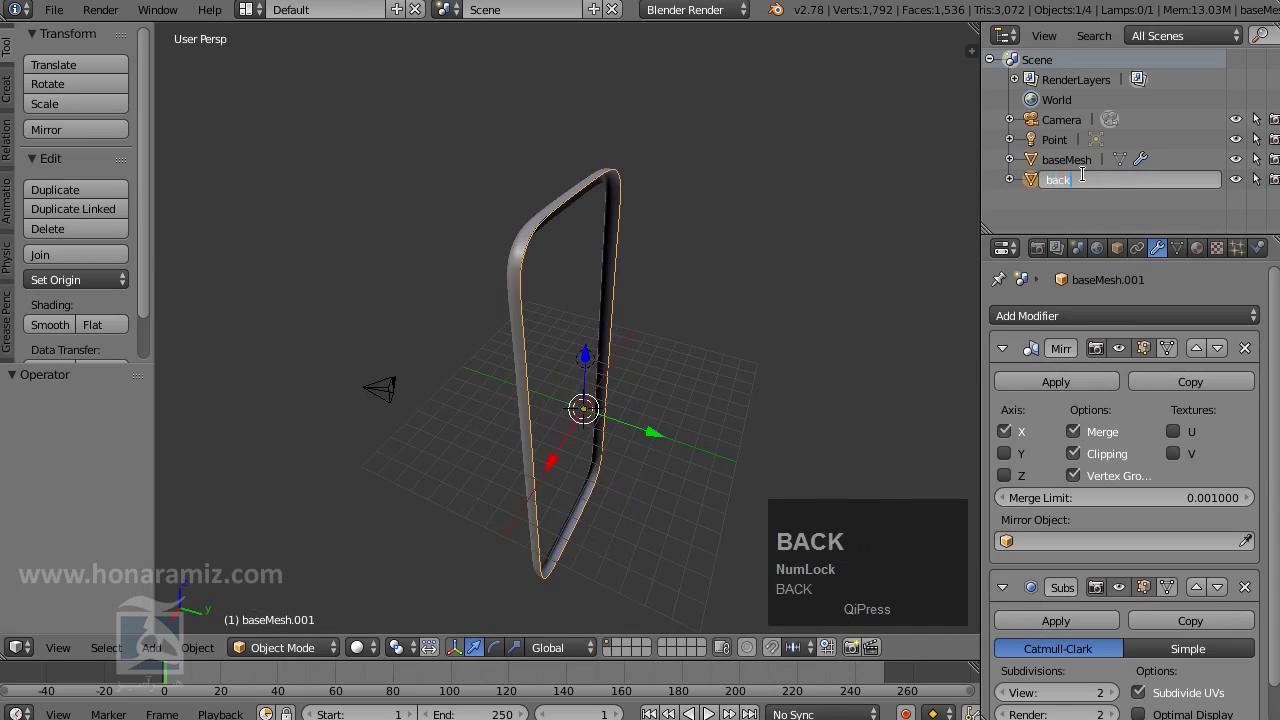
type("ar")
key("Return")
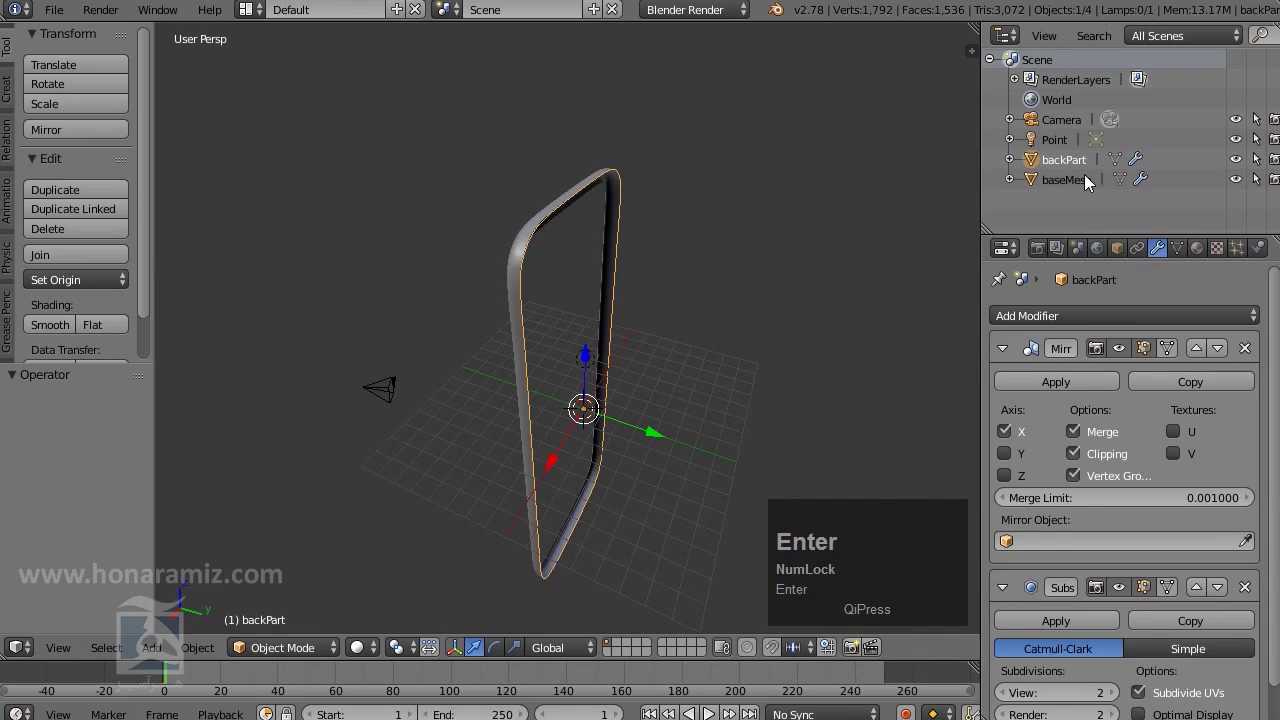
scroll("up", 3)
left_click_drag(603, 339, 747, 316)
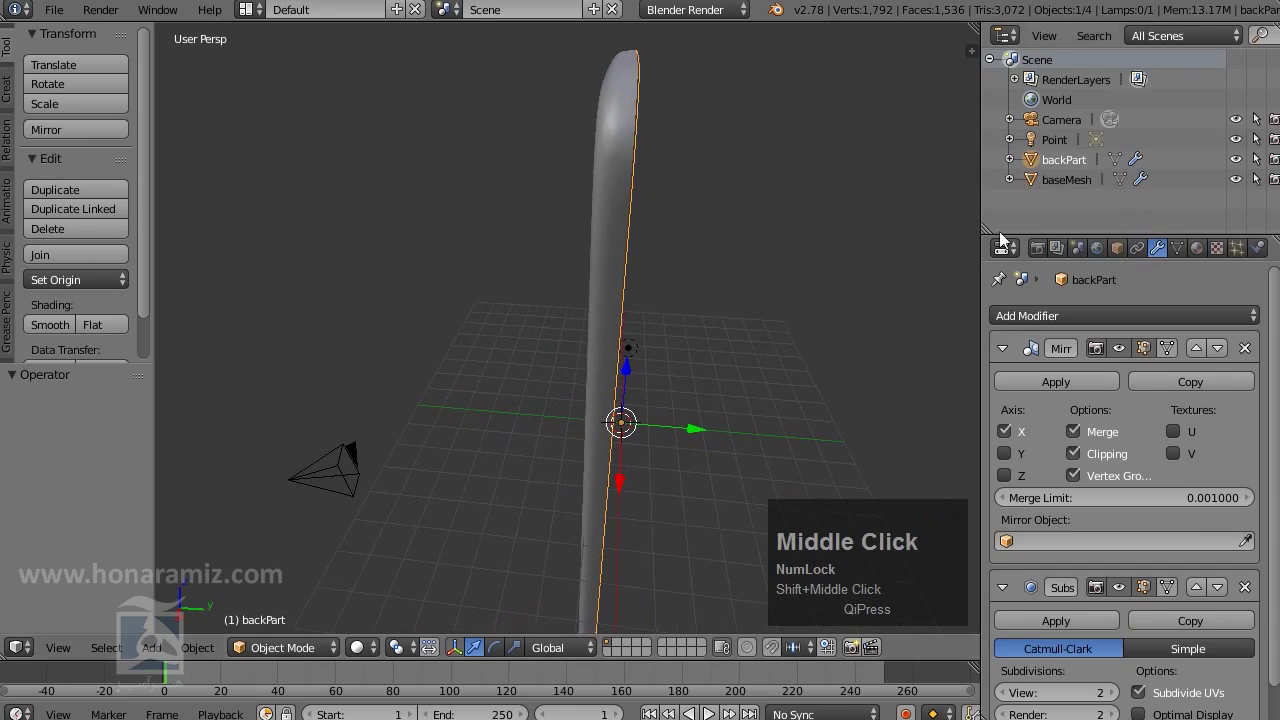
Hide the camera and lamp from the viewport
left_click(1073, 131)
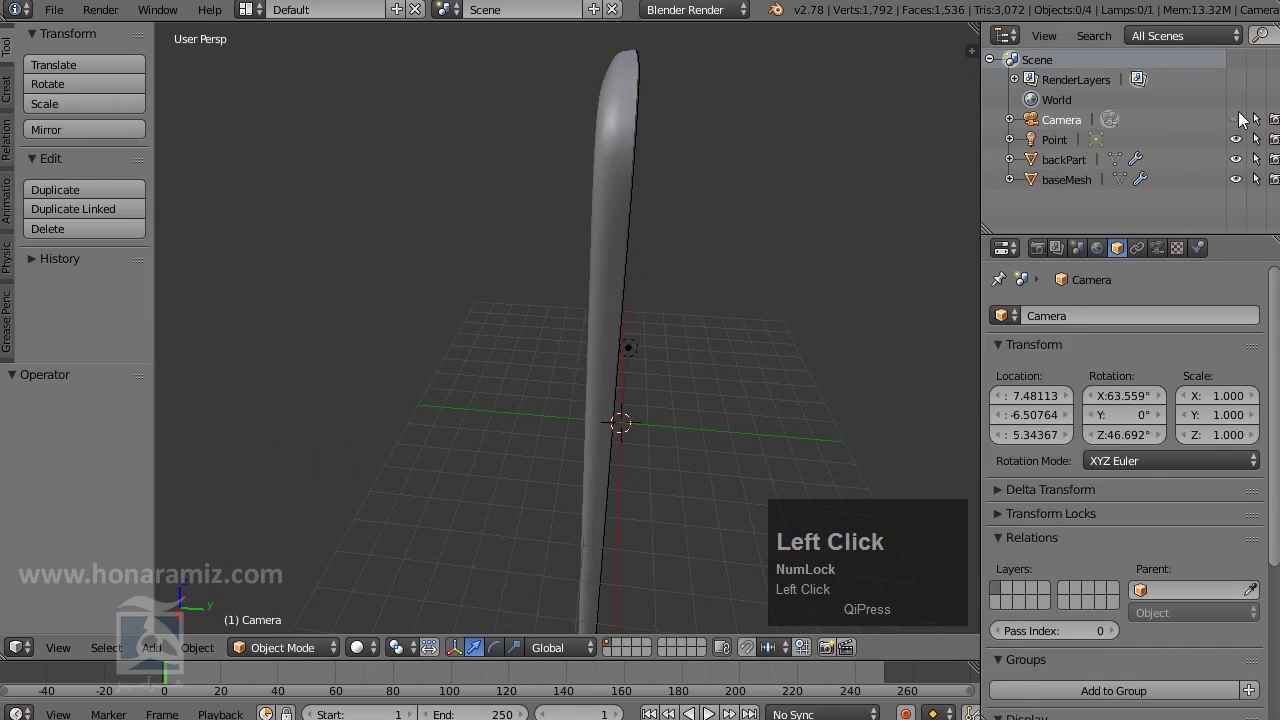
scroll("down", 3)
left_click_drag(636, 395, 1244, 146)
left_click(1244, 146)
middle_click(698, 411)
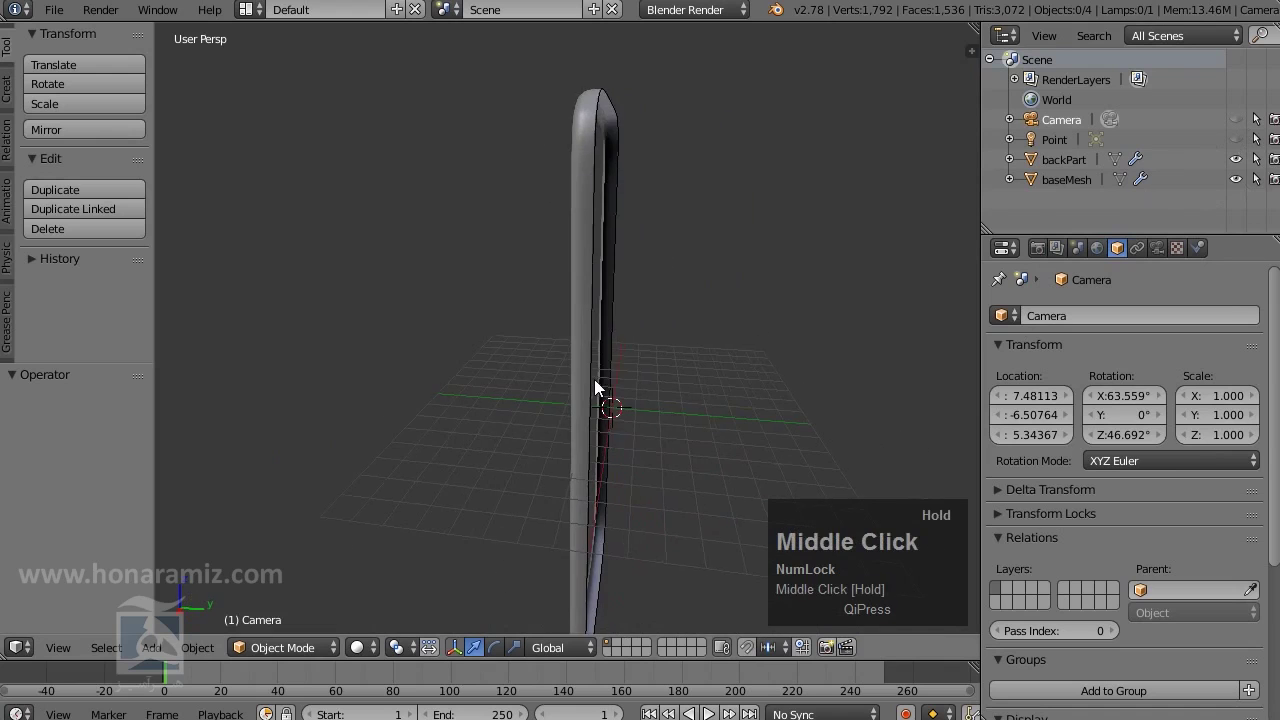
Make backPart the selected object and view the phone from the side
right_click(625, 275)
left_click_drag(688, 368, 512, 208)
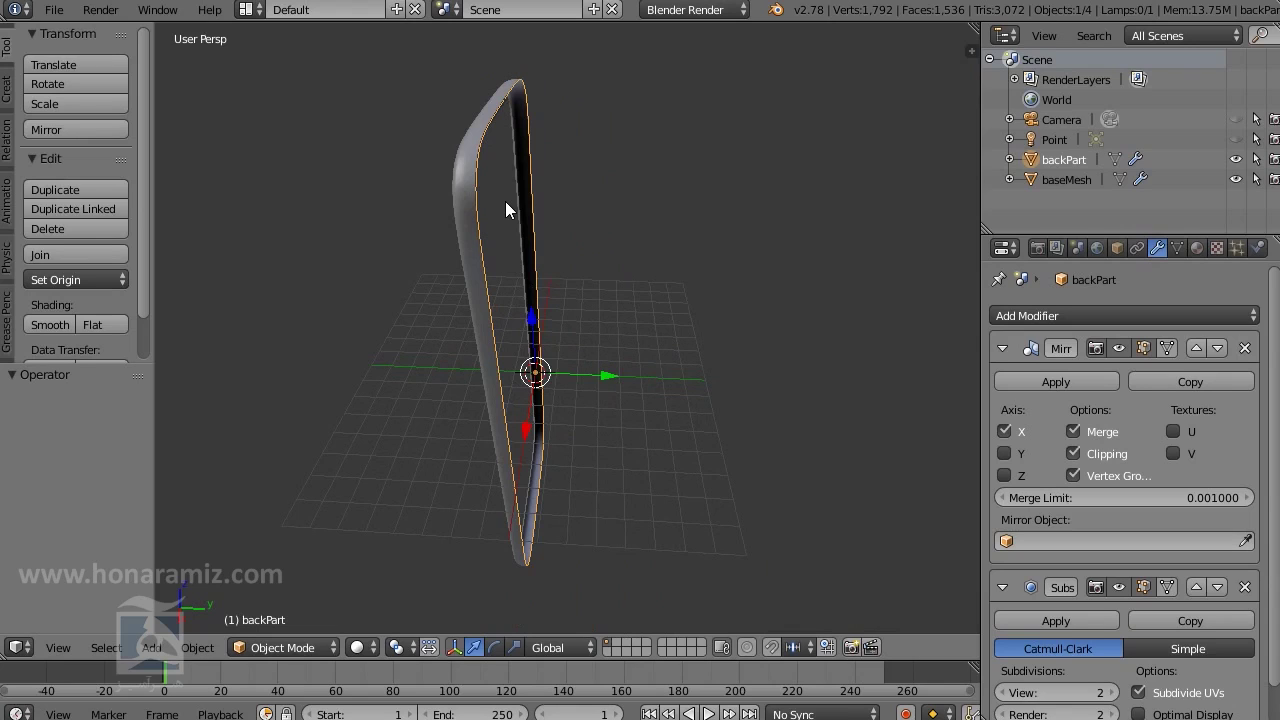
right_click(466, 187)
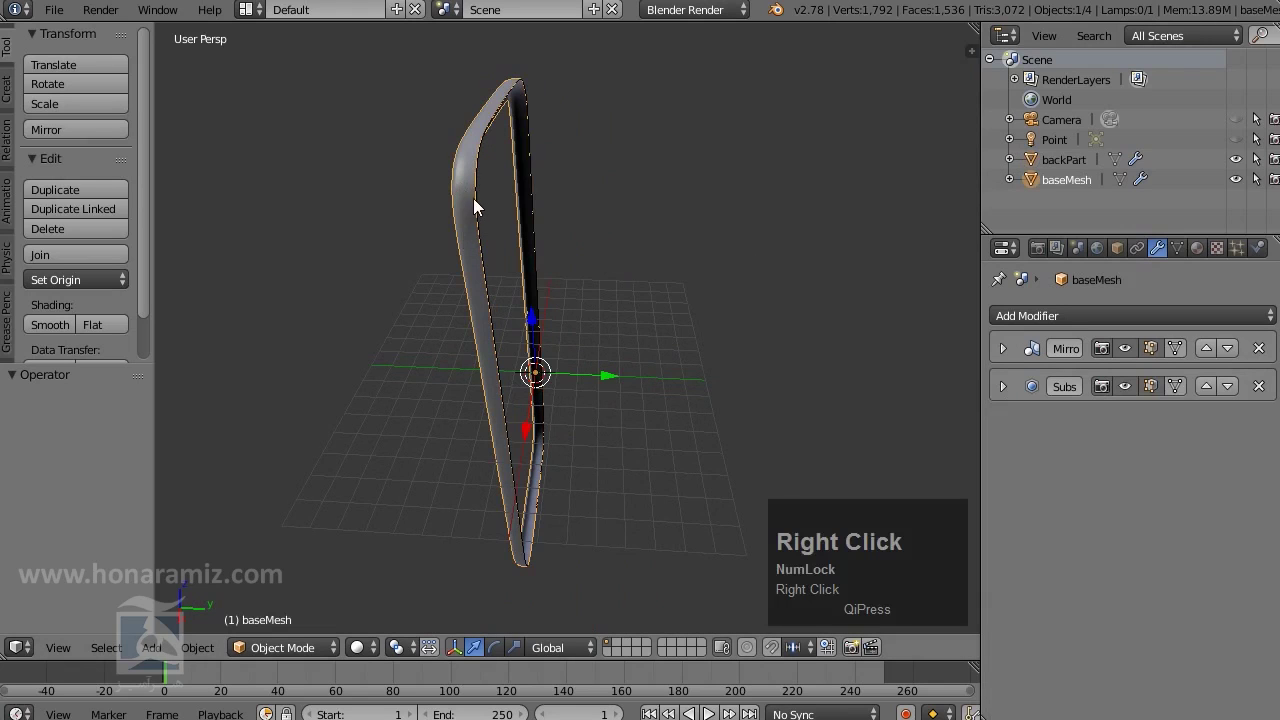
right_click(485, 202)
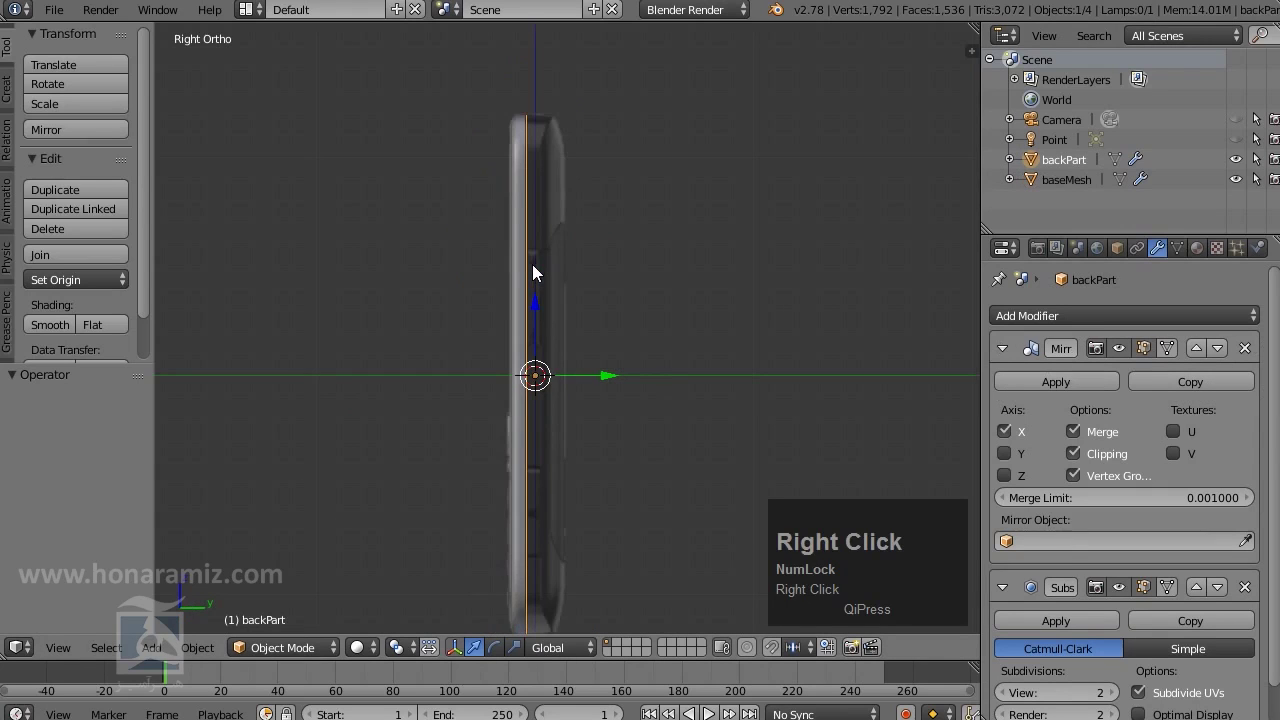
Enter Edit Mode on backPart, select all and line the view up with the reference
scroll("up", 3)
left_click_drag(616, 235, 695, 233)
key("Tab")
scroll("up", 3)
key("a")
scroll("down", 3)
middle_click(619, 279)
left_click_drag(628, 168, 632, 270)
scroll("down", 3)
scroll("down", 3)
scroll("down", 3)
scroll("up", 3)
middle_click(656, 142)
scroll("up", 3)
Extrude from the strip's outer edge and switch to wireframe to see the reference curve
key("e")
right_click(581, 224)
scroll("down", 3)
middle_click(603, 434)
scroll("up", 3)
left_click_drag(577, 511, 642, 192)
middle_click(642, 192)
scroll("up", 3)
key("z")
scroll("up", 3)
left_click_drag(588, 327, 572, 236)
scroll("up", 3)
middle_click(571, 267)
scroll("down", 3)
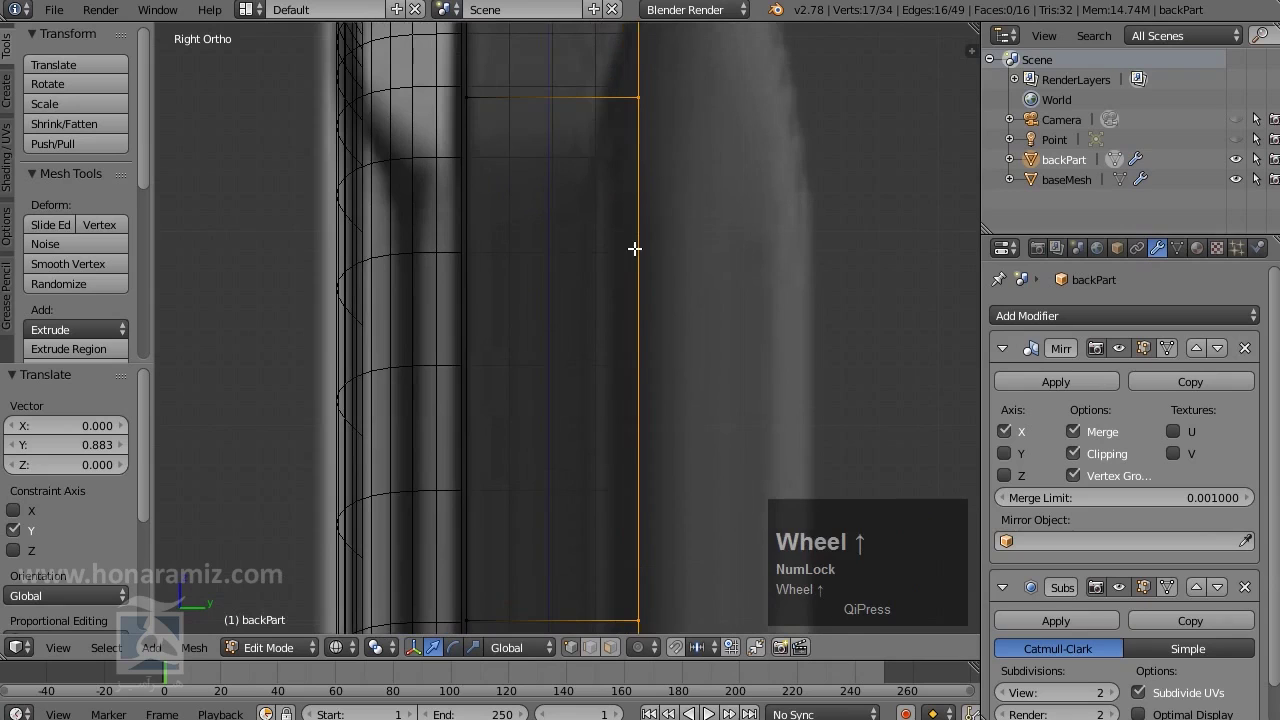
scroll("up", 3)
Move the new edge along Y (G Y) to follow the phone's back curve, then leave wireframe
key("g")
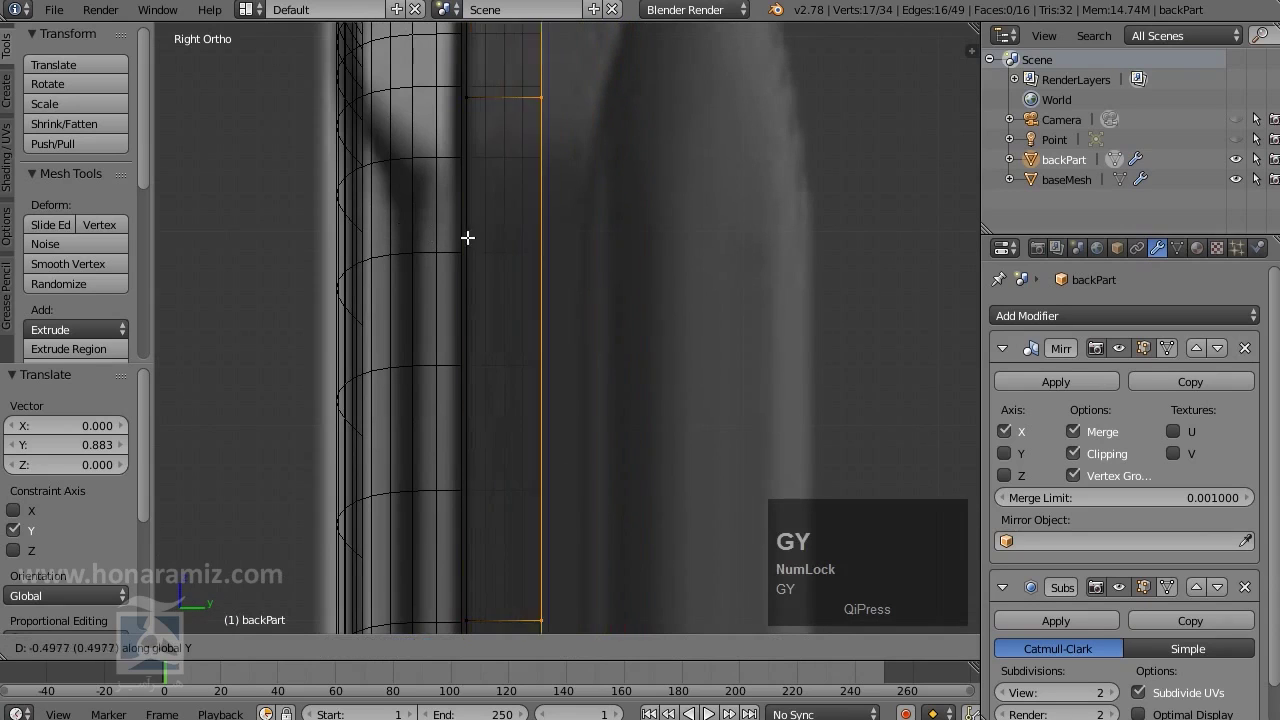
type("gy")
left_click(526, 243)
scroll("down", 3)
key("z")
scroll("down", 3)
Return to Object Mode and inspect the new back-shell strip from several angles
middle_click(602, 306)
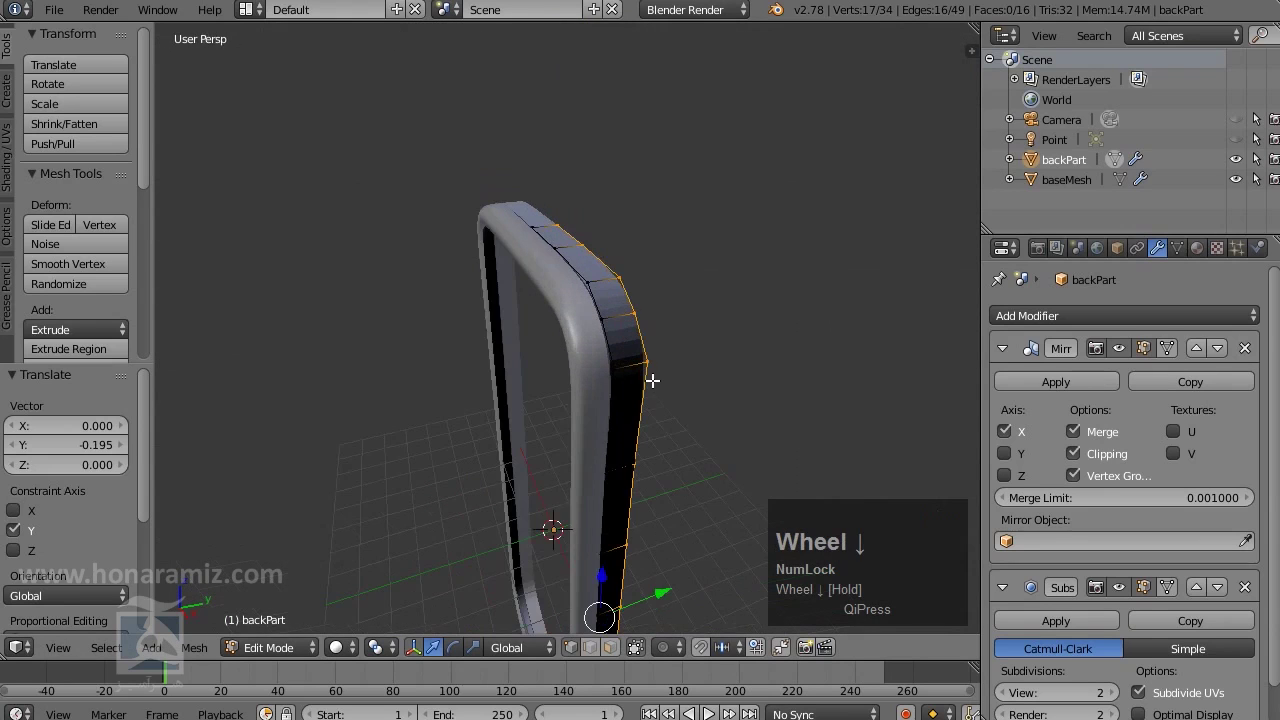
middle_click(646, 376)
left_click_drag(484, 288, 406, 274)
key("Tab")
middle_click(518, 313)
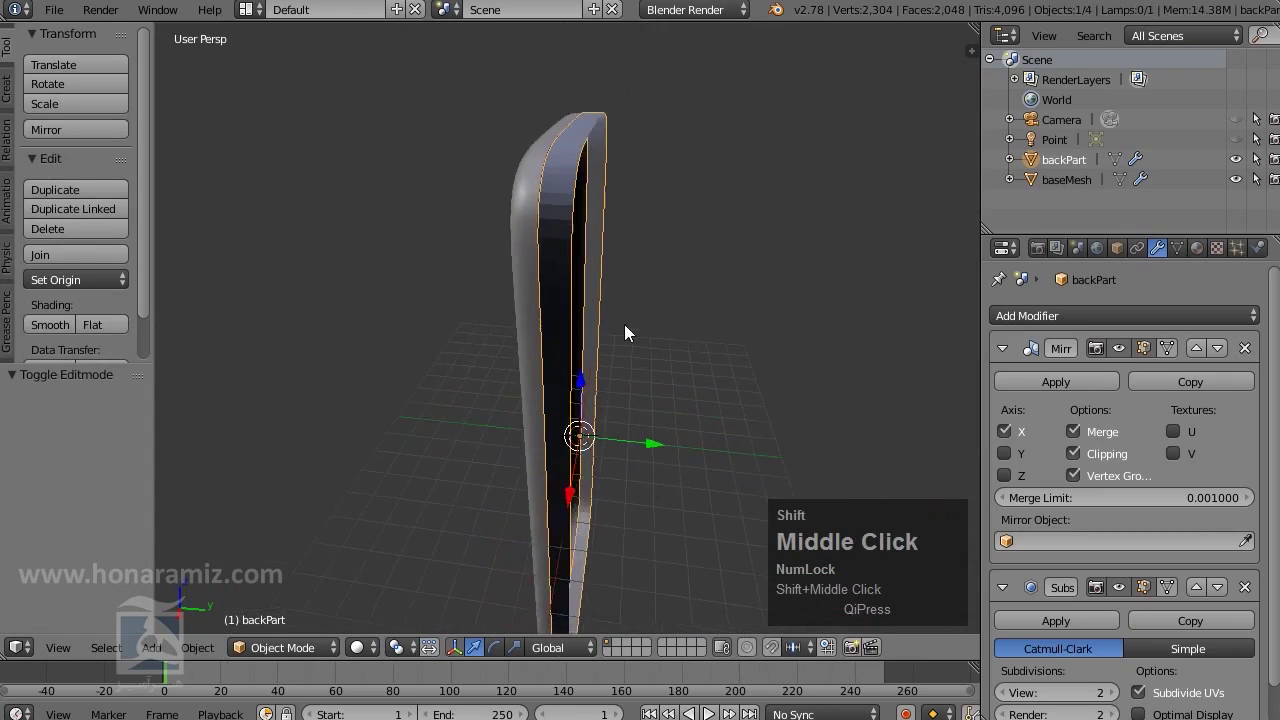
middle_click(603, 200)
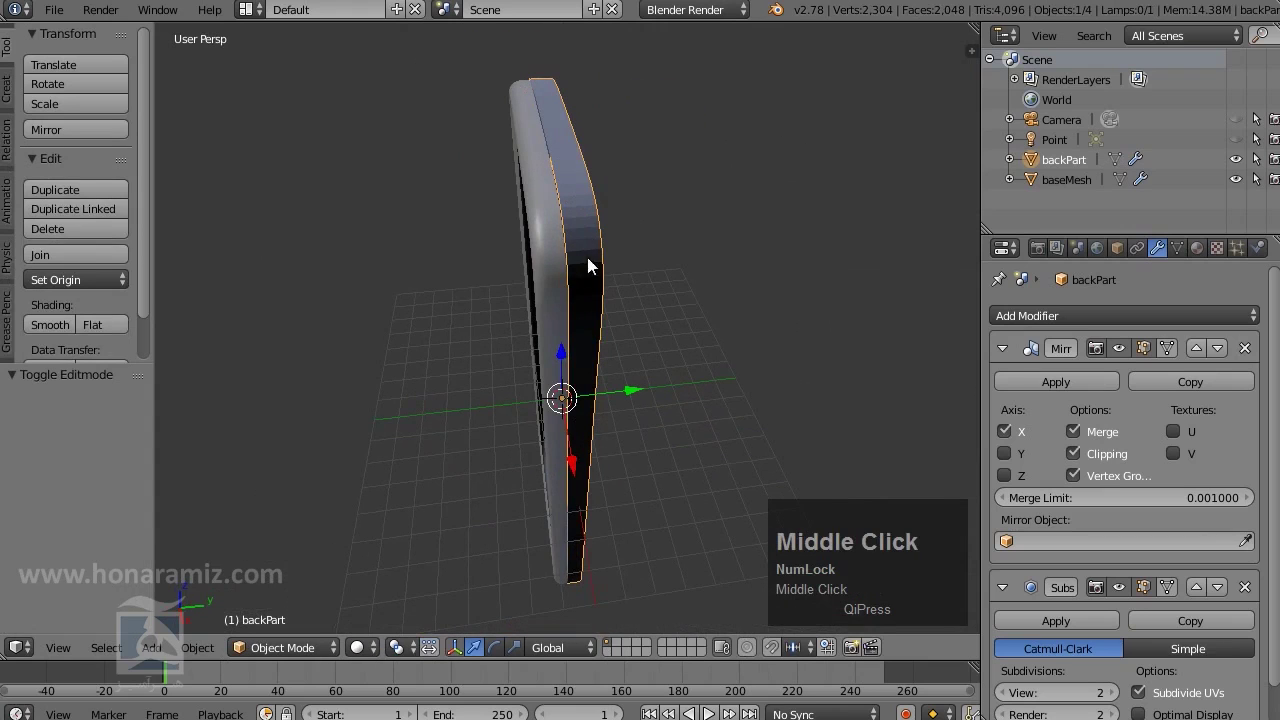
key("n")
scroll("down", 3)
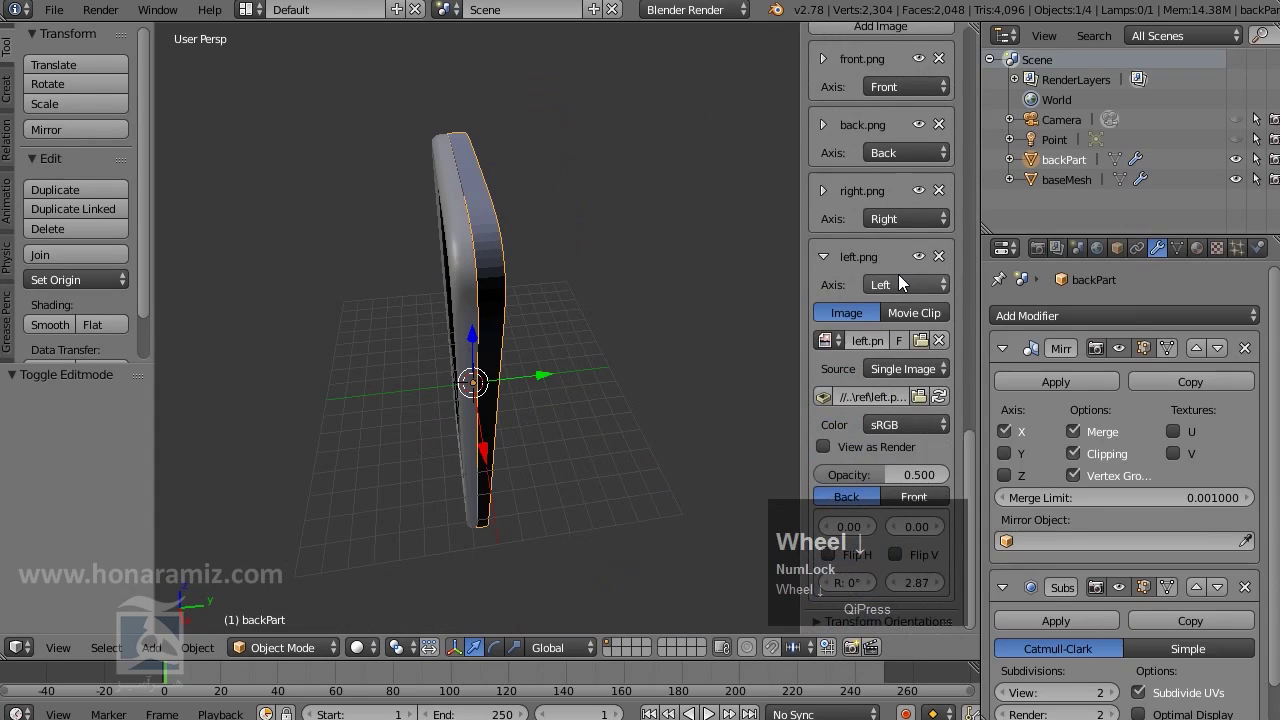
Collapse the background image settings, edit backPart and enable face normals in Mesh Display
scroll("up", 3)
left_click(818, 286)
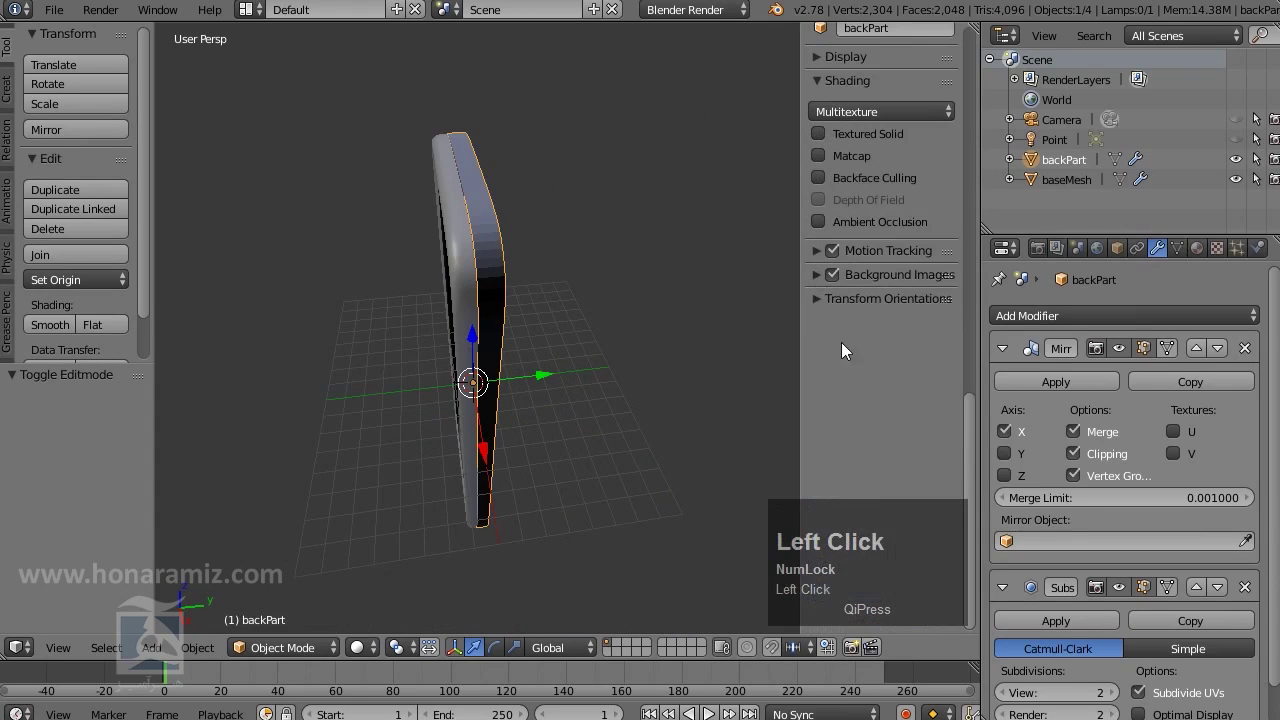
scroll("up", 3)
left_click(825, 225)
key("Tab")
middle_click(527, 288)
scroll("up", 3)
scroll("down", 3)
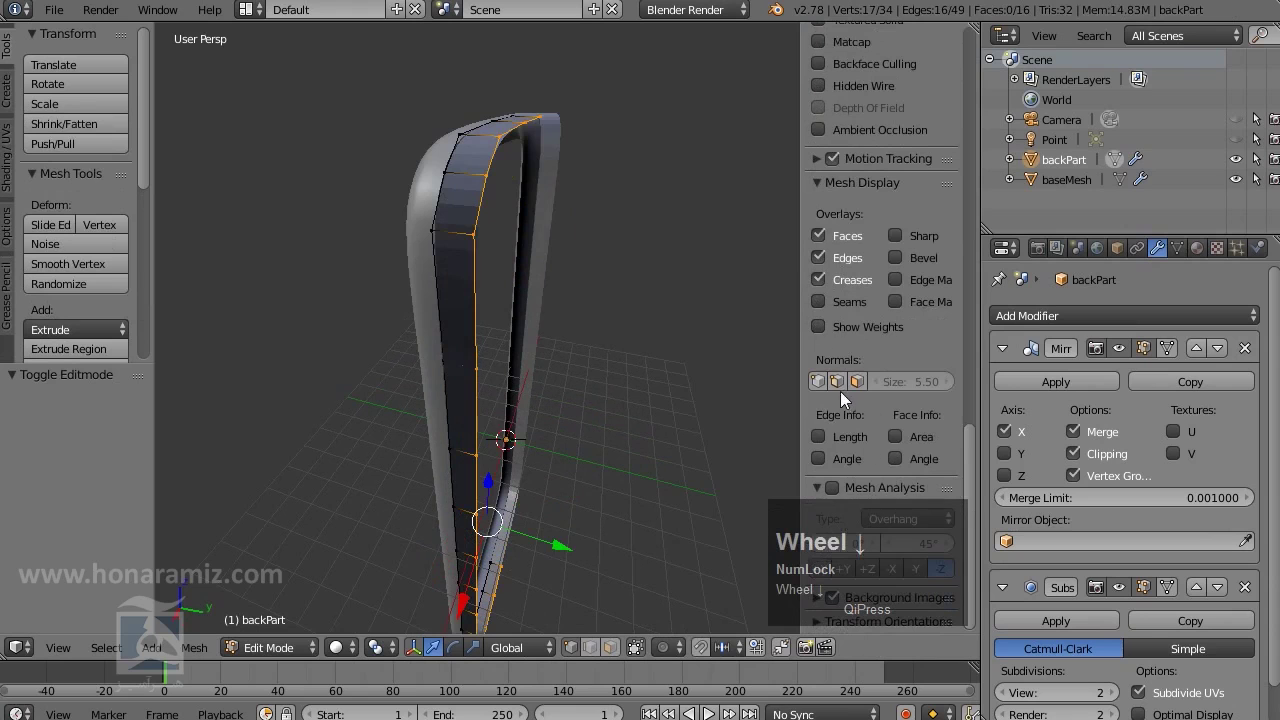
left_click(873, 387)
Select all 16 faces of the strip and orbit to see which way the normals point
left_click_drag(572, 327, 565, 180)
left_click_drag(566, 214, 553, 215)
key("Tab")
left_click_drag(589, 276, 584, 409)
key("Tab")
key("a")
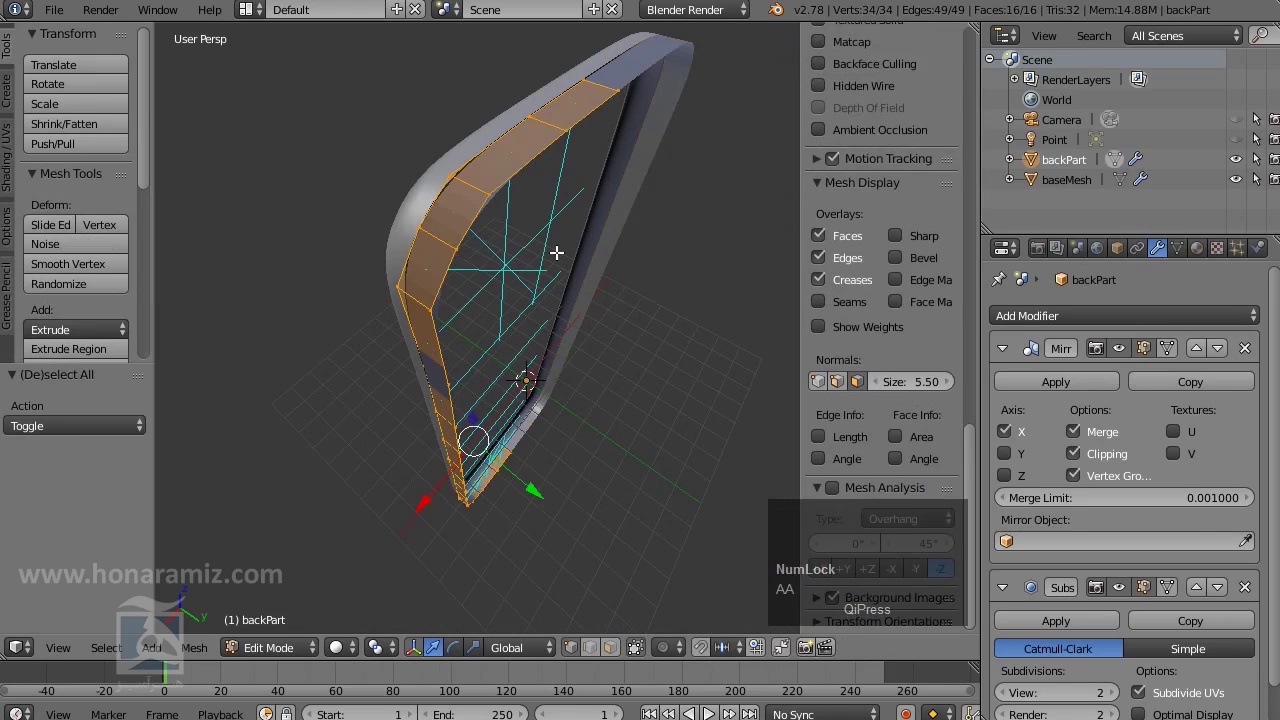
left_click_drag(552, 250, 202, 655)
Flip the normals of the backPart strip via Mesh > Faces and check the result
left_click(202, 655)
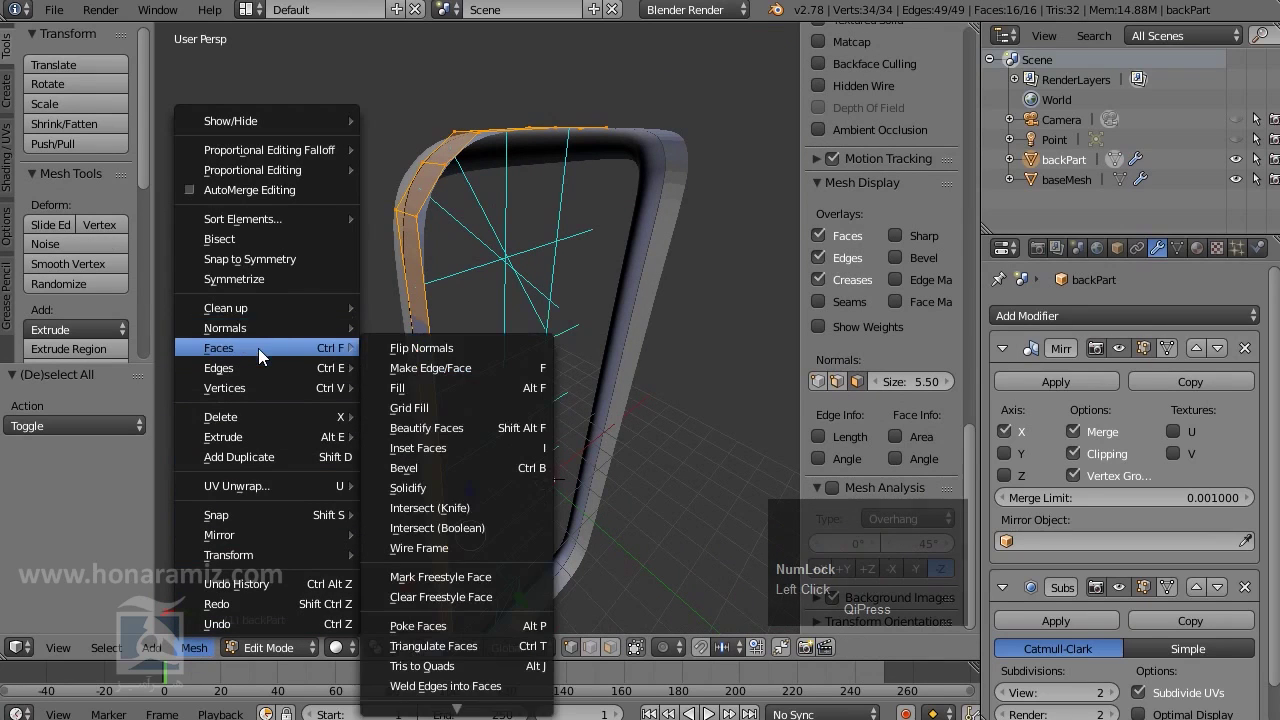
key("ctrl+F10")
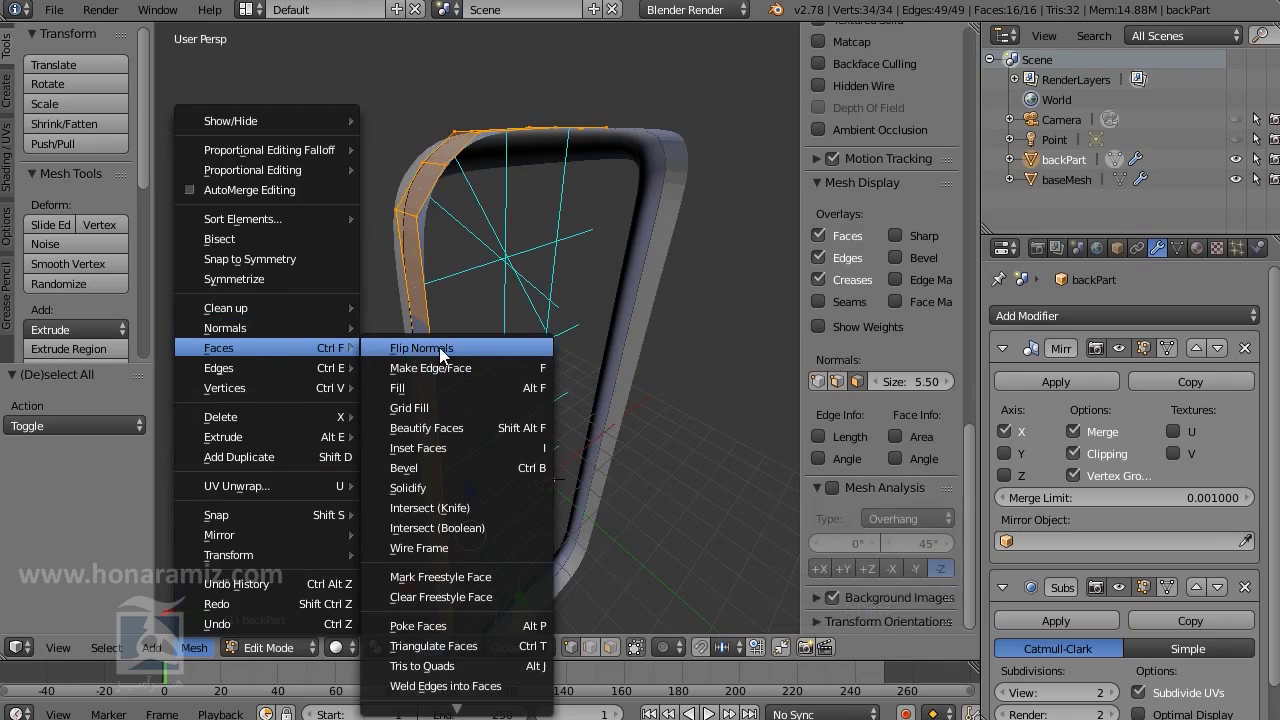
left_click(446, 356)
left_click_drag(445, 363, 548, 355)
key("Tab")
key("ctrl+z")
scroll("up", 3)
left_click_drag(499, 364, 536, 337)
Select all of backPart and recalculate normals outward with Ctrl+N
key("Tab")
middle_click(624, 349)
key("a")
left_click_drag(510, 358, 201, 654)
left_click(201, 654)
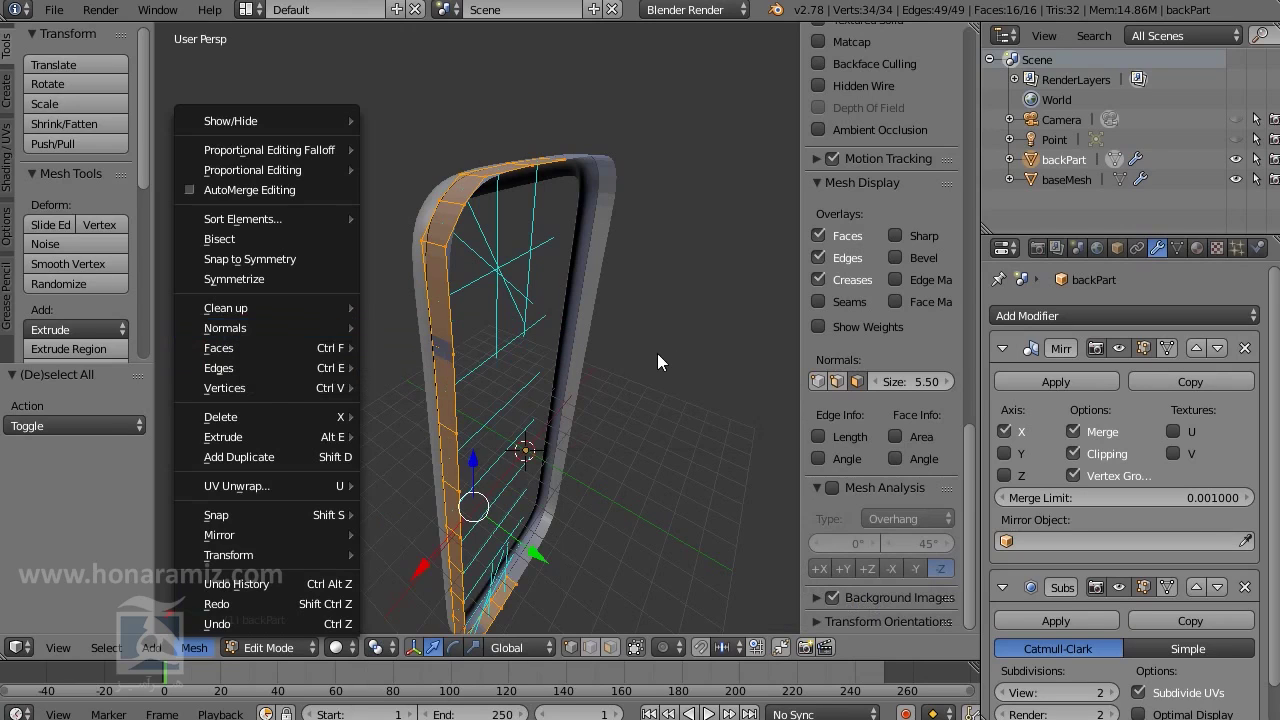
left_click_drag(619, 384, 607, 373)
key("ctrl+n")
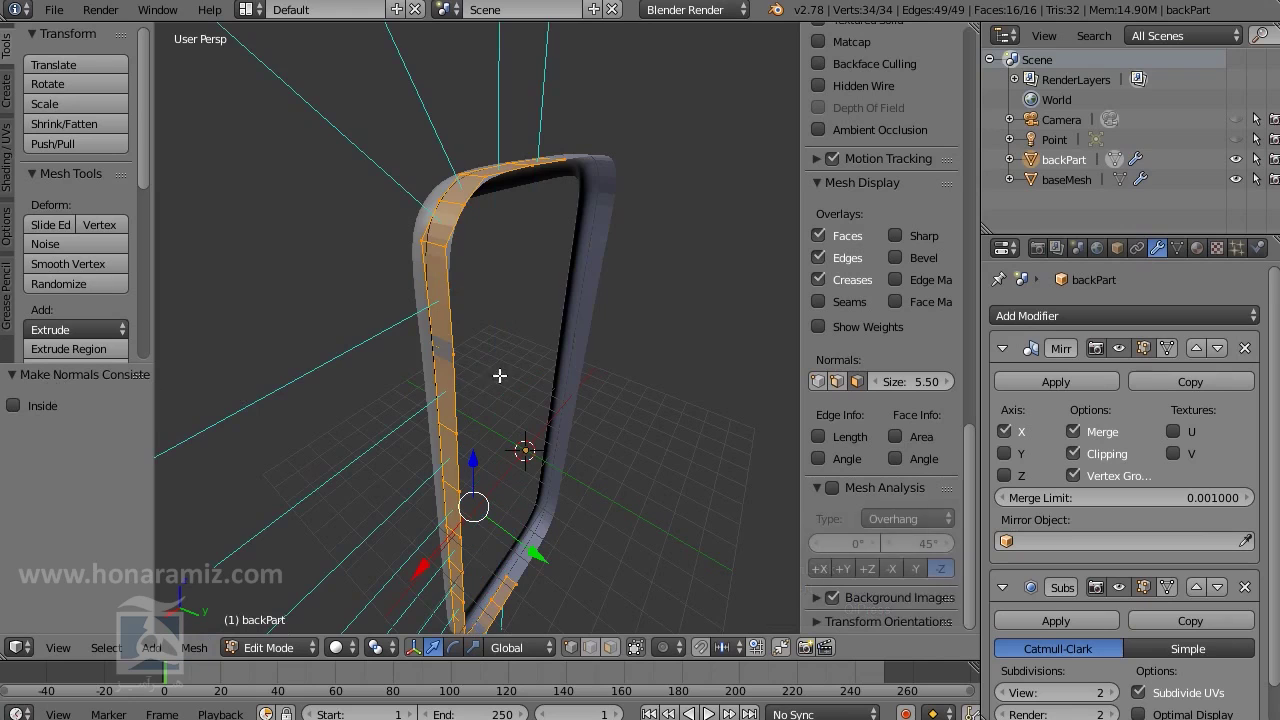
Confirm the consistent normals and return backPart to Object Mode
left_click_drag(562, 360, 548, 339)
key("ctrl+n")
left_click_drag(466, 384, 867, 386)
left_click(867, 386)
key("Tab")
scroll("down", 3)
left_click_drag(580, 389, 579, 411)
scroll("up", 3)
key("a")
right_click(522, 255)
Deselect everything and inspect the smoothed phone shell from the right side
scroll("up", 3)
left_click(63, 336)
middle_click(579, 288)
key("a")
middle_click(564, 322)
scroll("down", 3)
left_click_drag(589, 399, 574, 242)
scroll("up", 3)
middle_click(529, 122)
scroll("up", 3)
middle_click(565, 279)
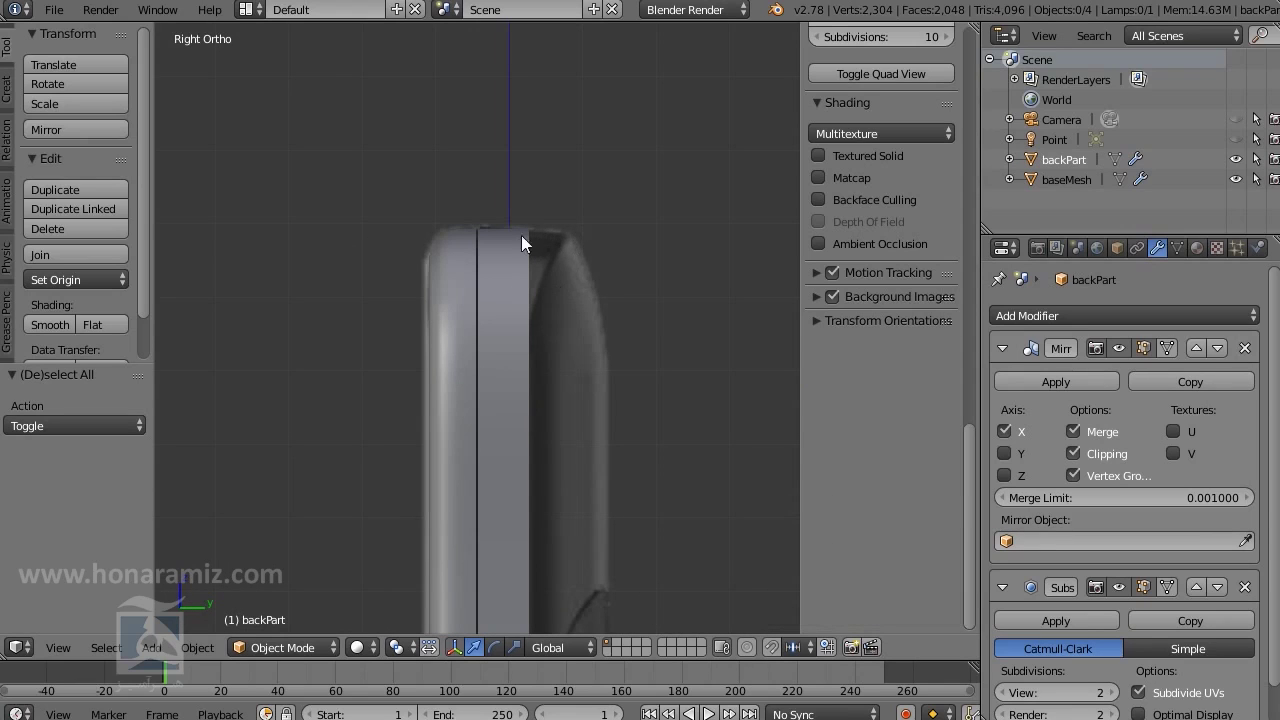
Enter Edit Mode on backPart, deselect all and bring the strip's top corner into view
right_click(520, 286)
key("Tab")
key("ctrl+Tab")
left_click(551, 291)
key("z")
scroll("up", 3)
key("a")
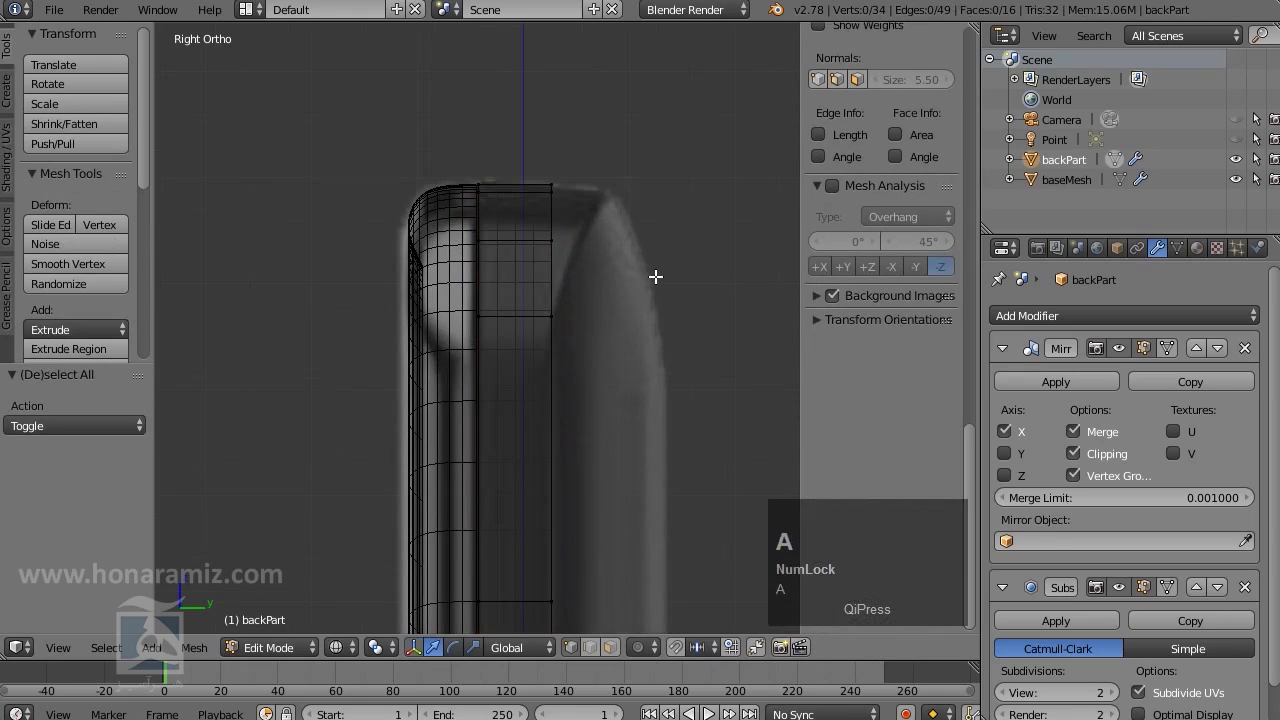
left_click_drag(704, 124, 551, 246)
Nudge a top-edge vertex along Y to follow the reference side profile
right_click(551, 246)
left_click(618, 238)
key("z")
scroll("up", 3)
middle_click(676, 259)
scroll("up", 3)
middle_click(607, 243)
Shift the next top-corner vertices about 0.077 along Y onto the reference outline
right_click(568, 124)
right_click(559, 129)
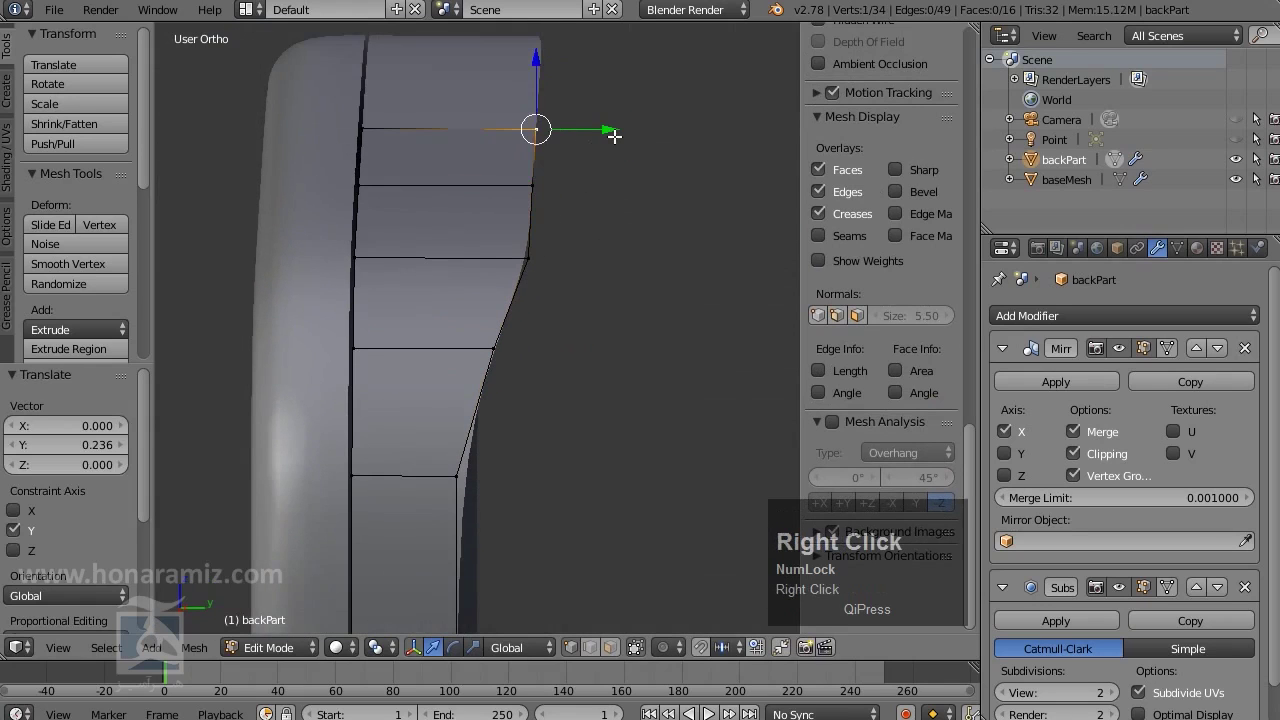
scroll("up", 3)
left_click_drag(625, 221, 547, 224)
right_click(547, 224)
left_click_drag(616, 281, 636, 108)
left_click(621, 108)
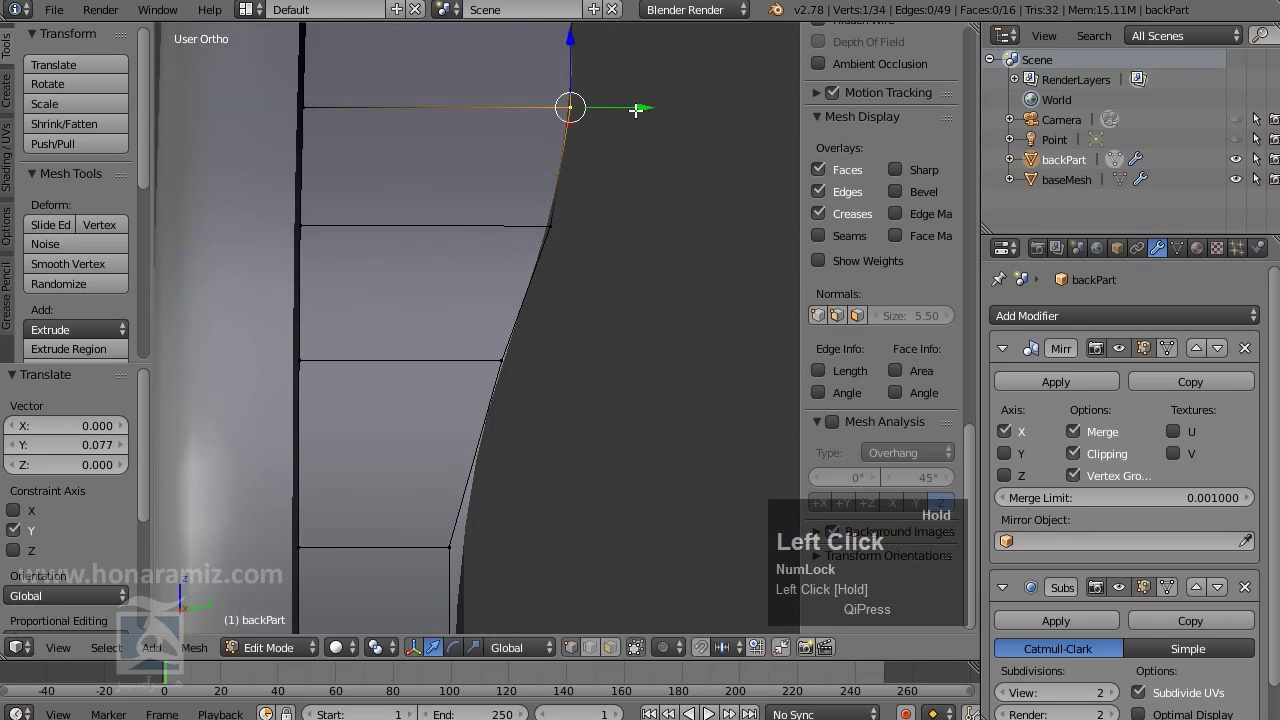
Leave Edit Mode with the smoothed shell selected
scroll("down", 3)
key("Tab")
left_click_drag(638, 264, 632, 241)
scroll("up", 3)
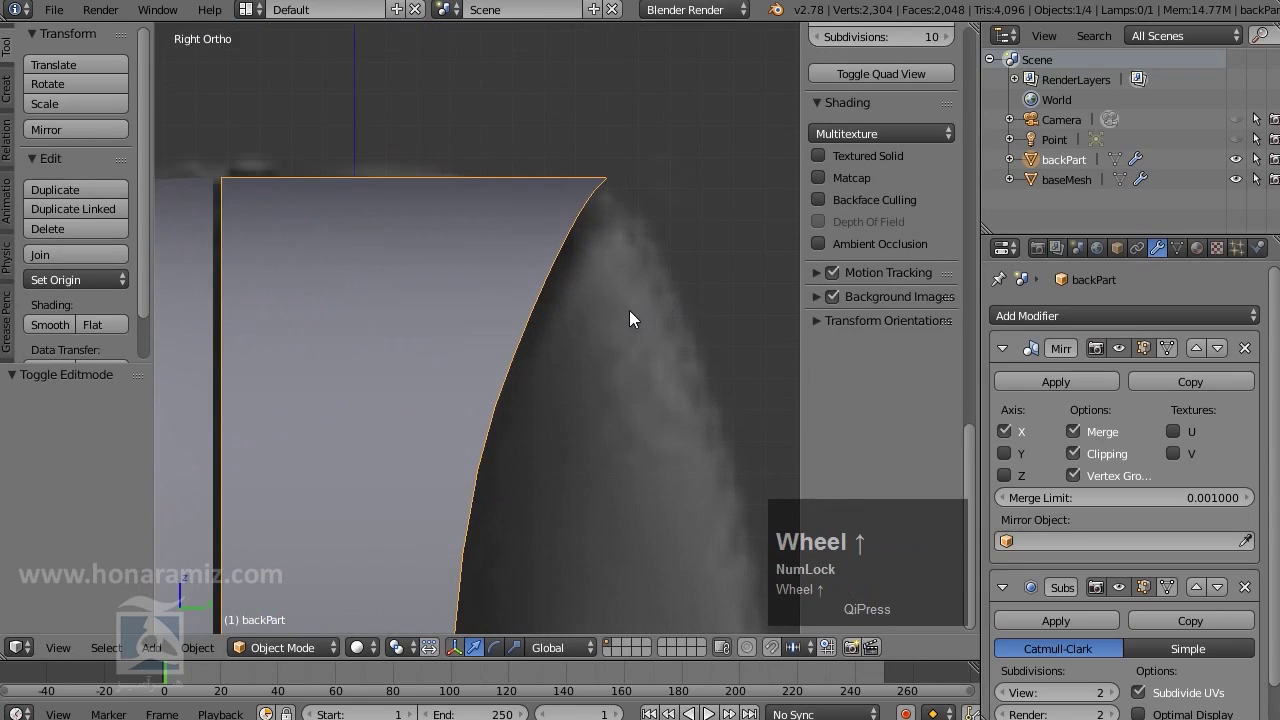
Pan to the bottom of the backPart strip and enter Edit Mode
scroll("down", 3)
middle_click(578, 437)
scroll("down", 3)
middle_click(546, 459)
scroll("up", 3)
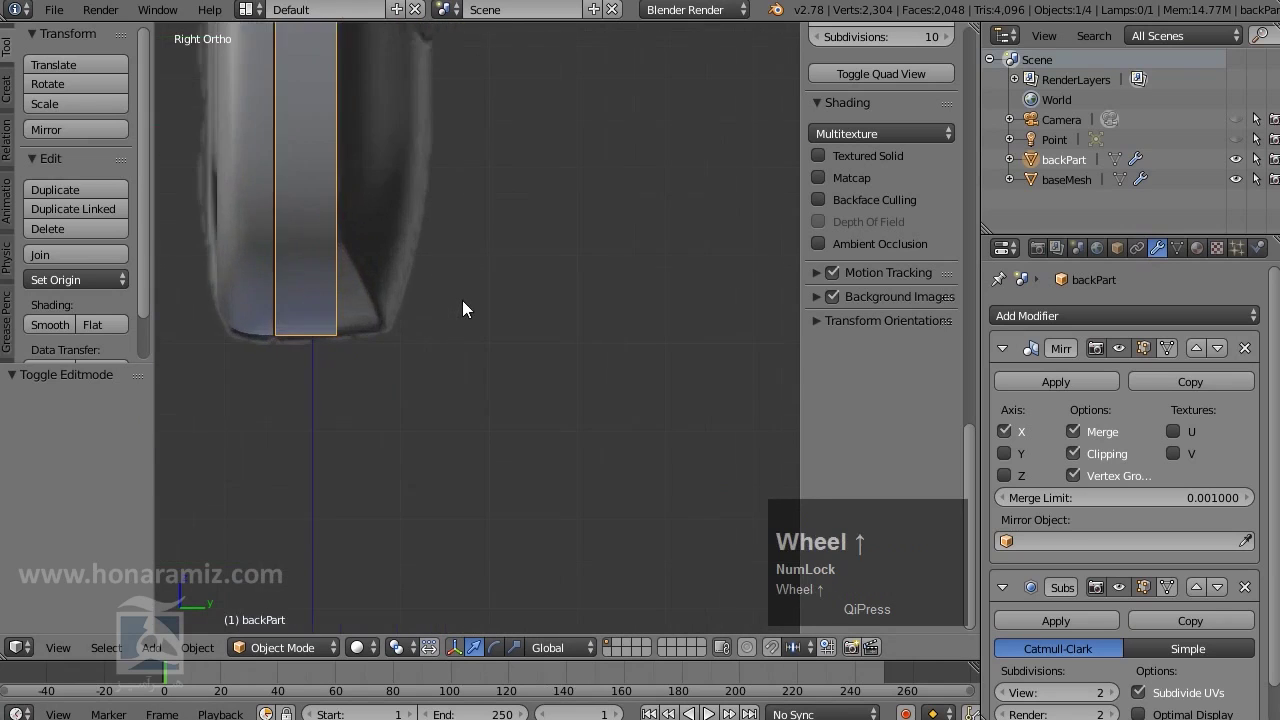
middle_click(394, 306)
scroll("up", 3)
key("Tab")
scroll("up", 3)
Move several bottom vertices along Y to match the reference curve
right_click(486, 460)
left_click_drag(562, 442, 597, 478)
key("z")
middle_click(585, 502)
right_click(488, 414)
left_click_drag(571, 415, 606, 461)
middle_click(606, 461)
right_click(543, 563)
middle_click(594, 580)
right_click(526, 447)
middle_click(564, 239)
left_click_drag(541, 317, 627, 411)
middle_click(627, 411)
Move the bottom corner vertex onto the reference edge and confirm its position
right_click(599, 577)
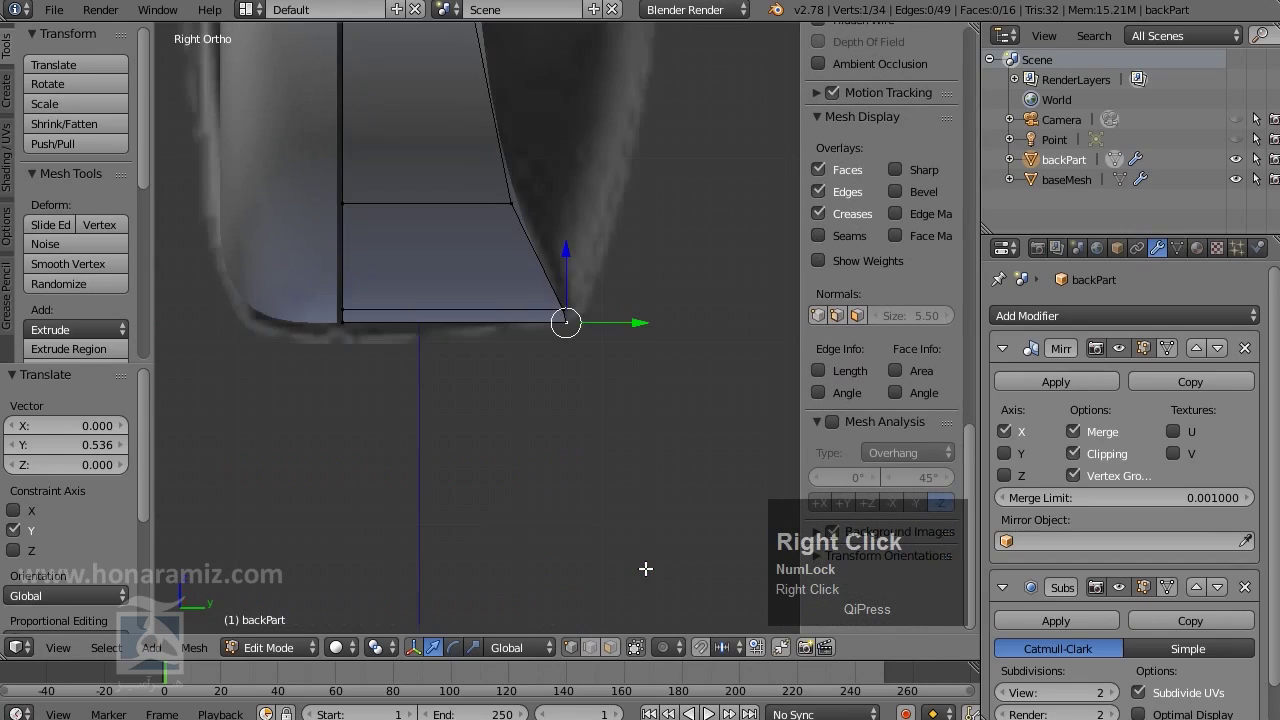
left_click_drag(644, 319, 550, 303)
right_click(550, 303)
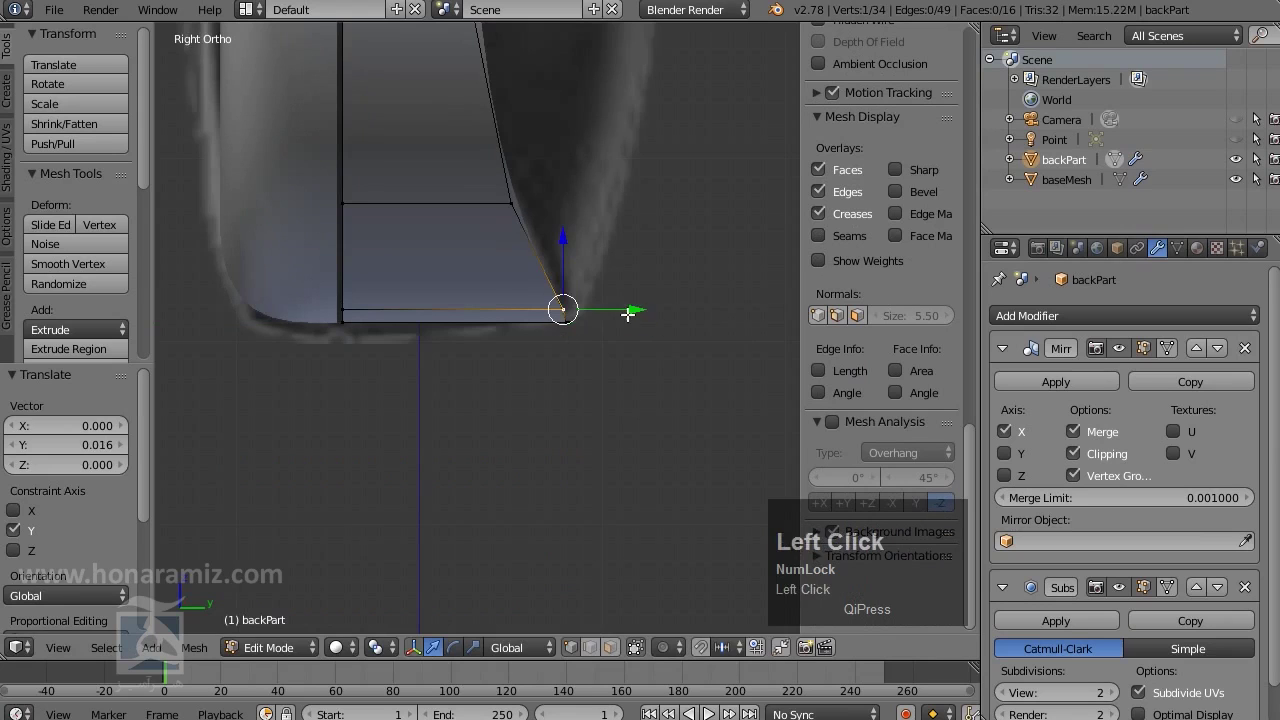
left_click_drag(626, 313, 537, 235)
right_click(522, 202)
left_click(565, 200)
middle_click(623, 119)
right_click(462, 428)
Return to Object Mode, deselect and orbit to view the whole shell
scroll("down", 3)
key("Tab")
left_click_drag(663, 333, 647, 323)
scroll("down", 3)
middle_click(601, 248)
key("a")
left_click_drag(546, 318, 488, 291)
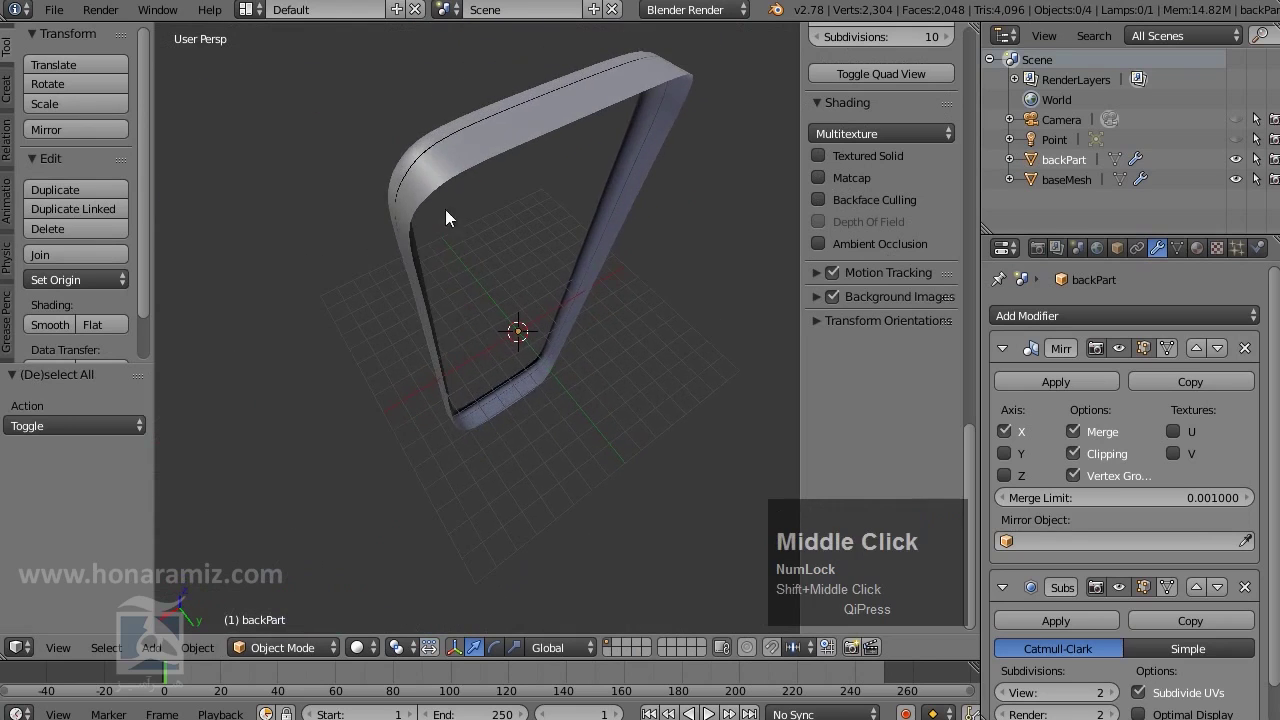
Enter Edit Mode on backPart in Edge select and pick the first side edges
right_click(476, 144)
key("Tab")
middle_click(546, 340)
key("ctrl+Tab")
left_click(543, 301)
right_click(443, 195)
right_click(450, 278)
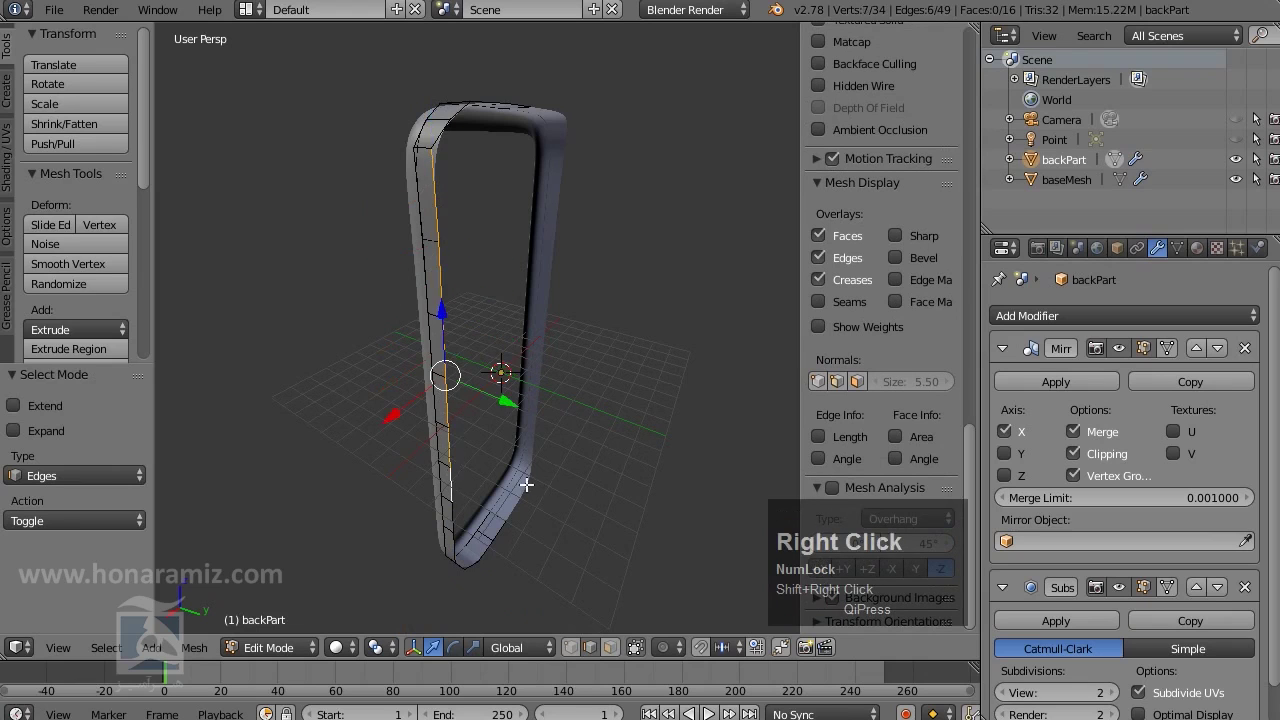
Add the remaining side edges to the selection and extrude them into eight new faces
middle_click(532, 435)
middle_click(514, 374)
right_click(484, 422)
middle_click(540, 461)
right_click(486, 501)
left_click_drag(597, 496, 610, 279)
left_click_drag(610, 279, 523, 391)
key("e")
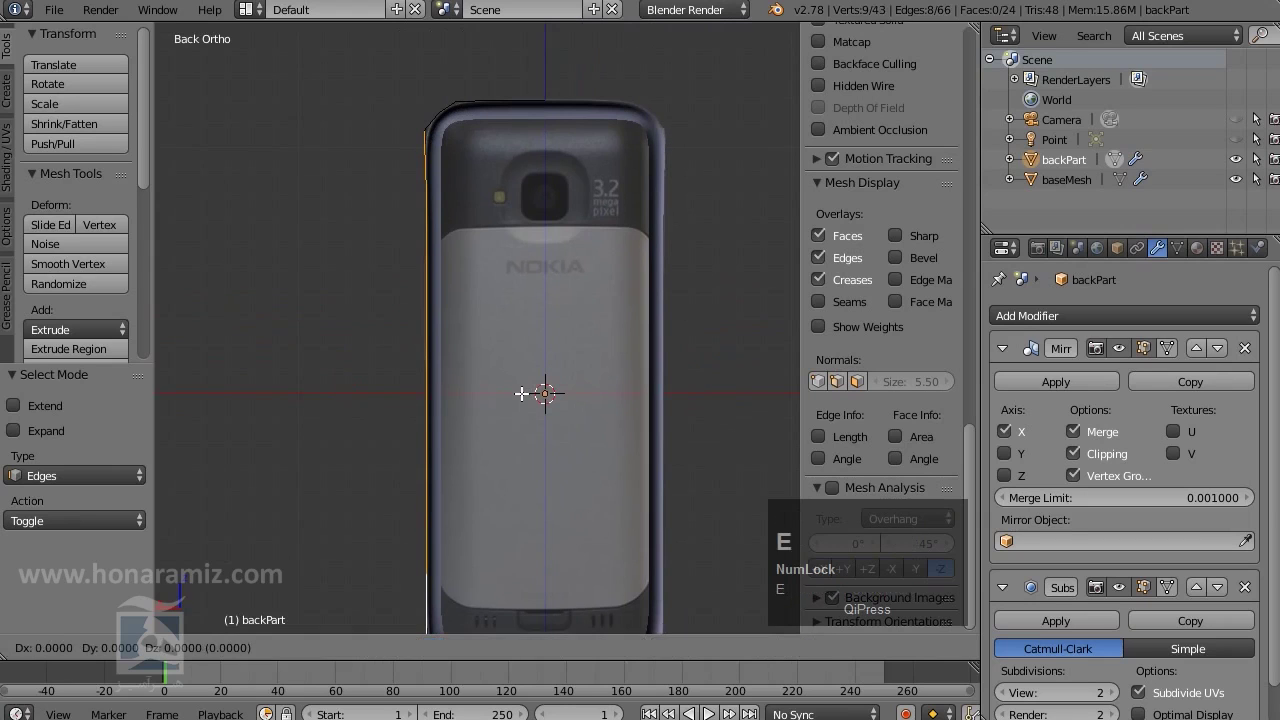
Place the extruded edges and move them along Y about 0.34 toward the phone's centre
right_click(523, 391)
left_click_drag(357, 386, 406, 224)
left_click_drag(406, 224, 459, 374)
left_click_drag(459, 374, 559, 378)
scroll("up", 3)
key("z")
scroll("up", 3)
key("z")
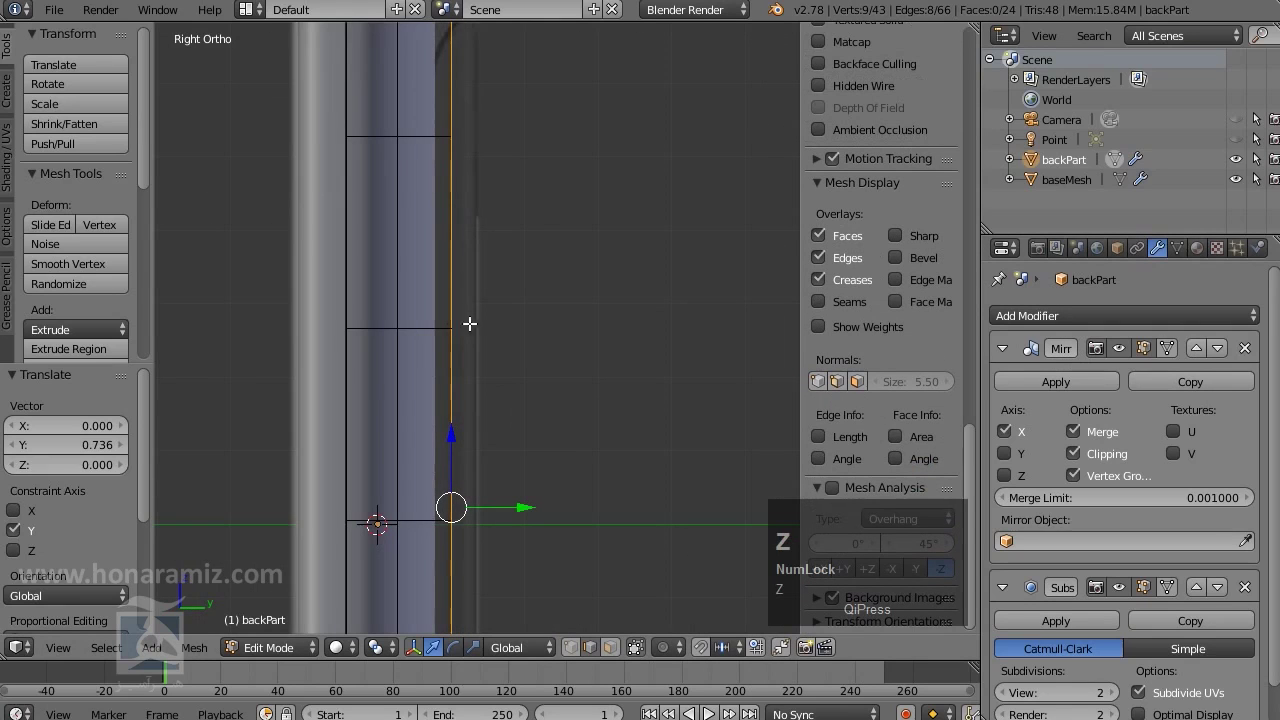
Adjust the new edges' Y position again, undoing a stray move
scroll("down", 3)
middle_click(612, 403)
scroll("up", 3)
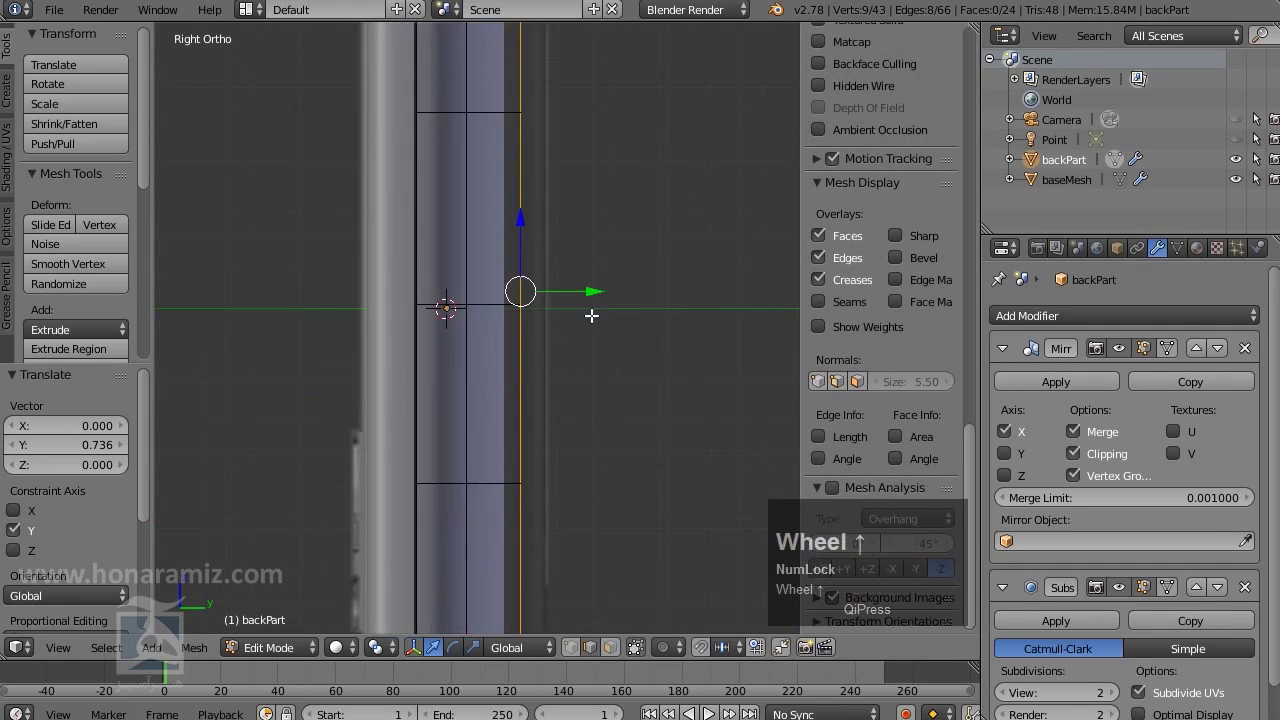
left_click_drag(593, 289, 623, 283)
scroll("down", 3)
middle_click(620, 252)
scroll("up", 3)
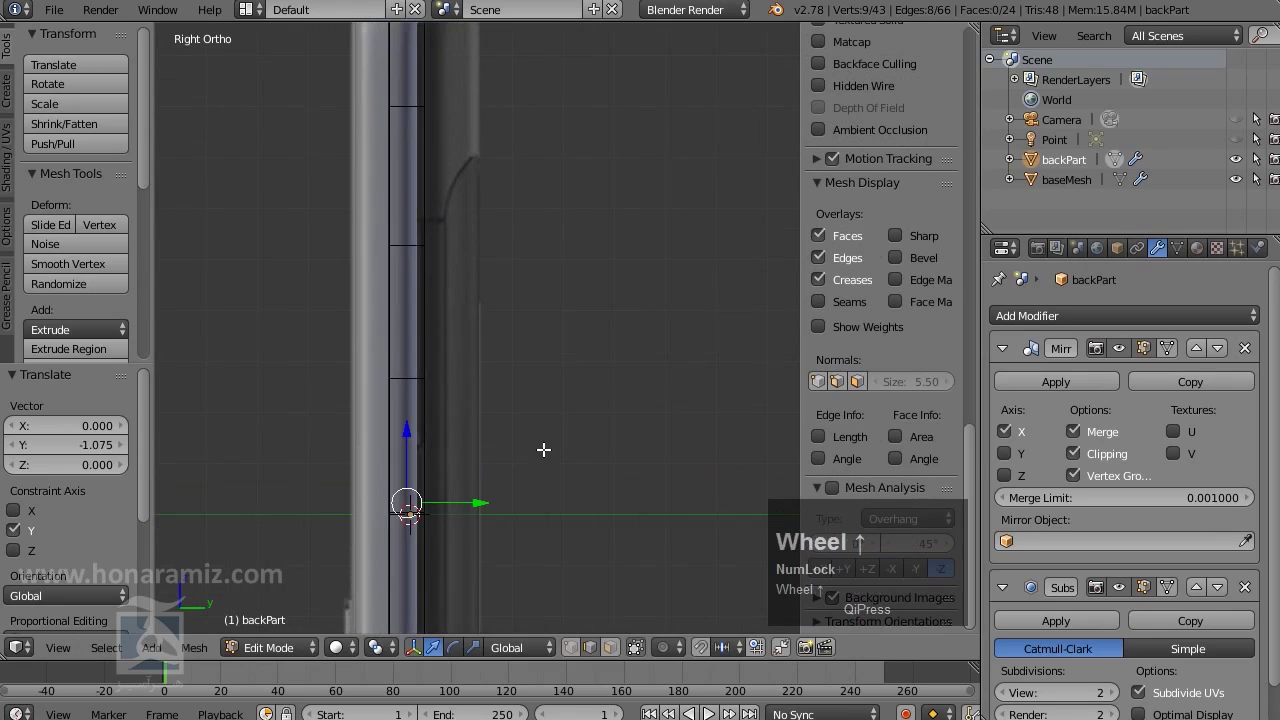
key("ctrl+z")
scroll("up", 3)
middle_click(524, 430)
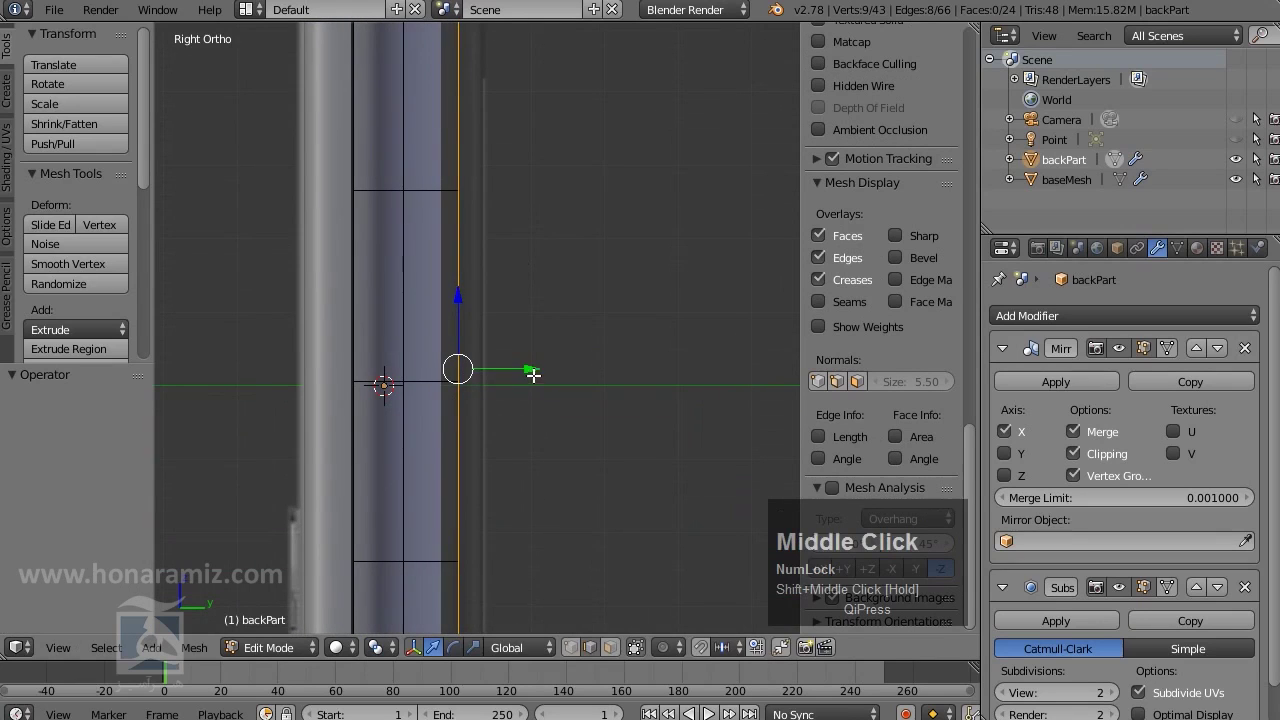
Orbit around the shell to check the widened back panel surface
left_click_drag(535, 364, 561, 405)
scroll("down", 3)
left_click_drag(607, 352, 478, 425)
scroll("down", 3)
left_click_drag(554, 275, 456, 294)
scroll("up", 3)
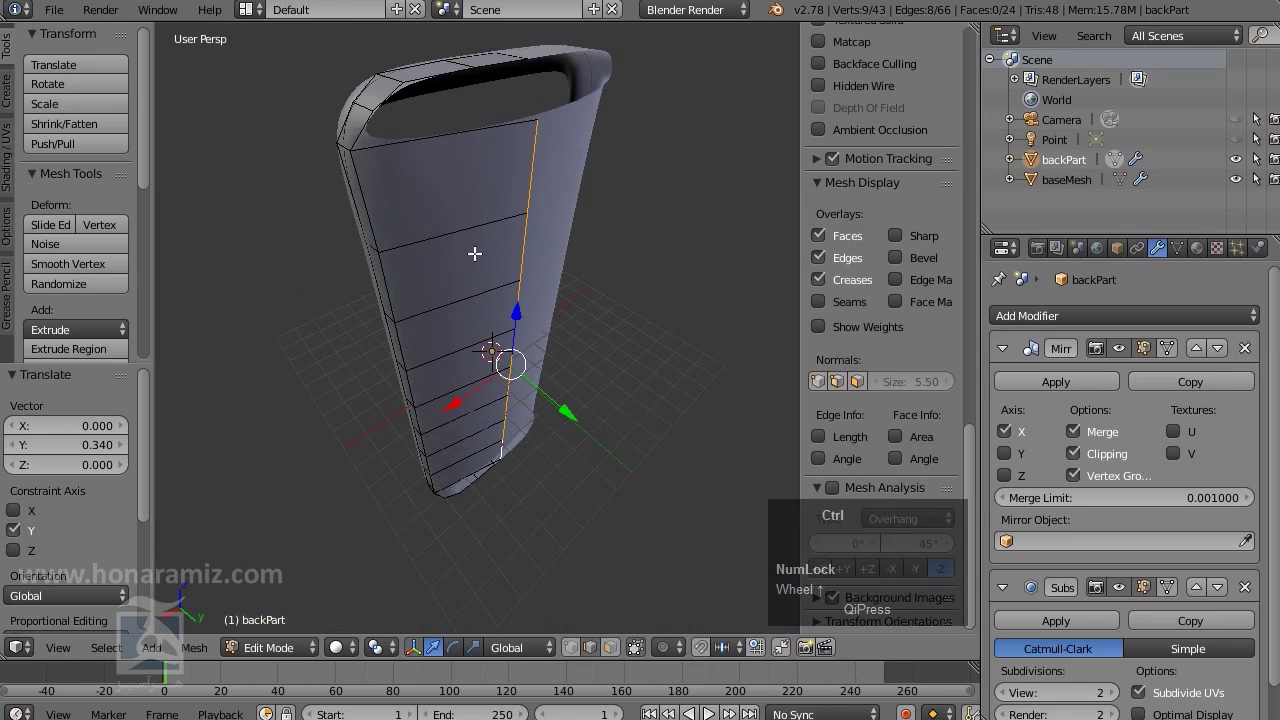
Cut two centered vertical edge loops across the shell's back panel with Ctrl+R
key("ctrl+r")
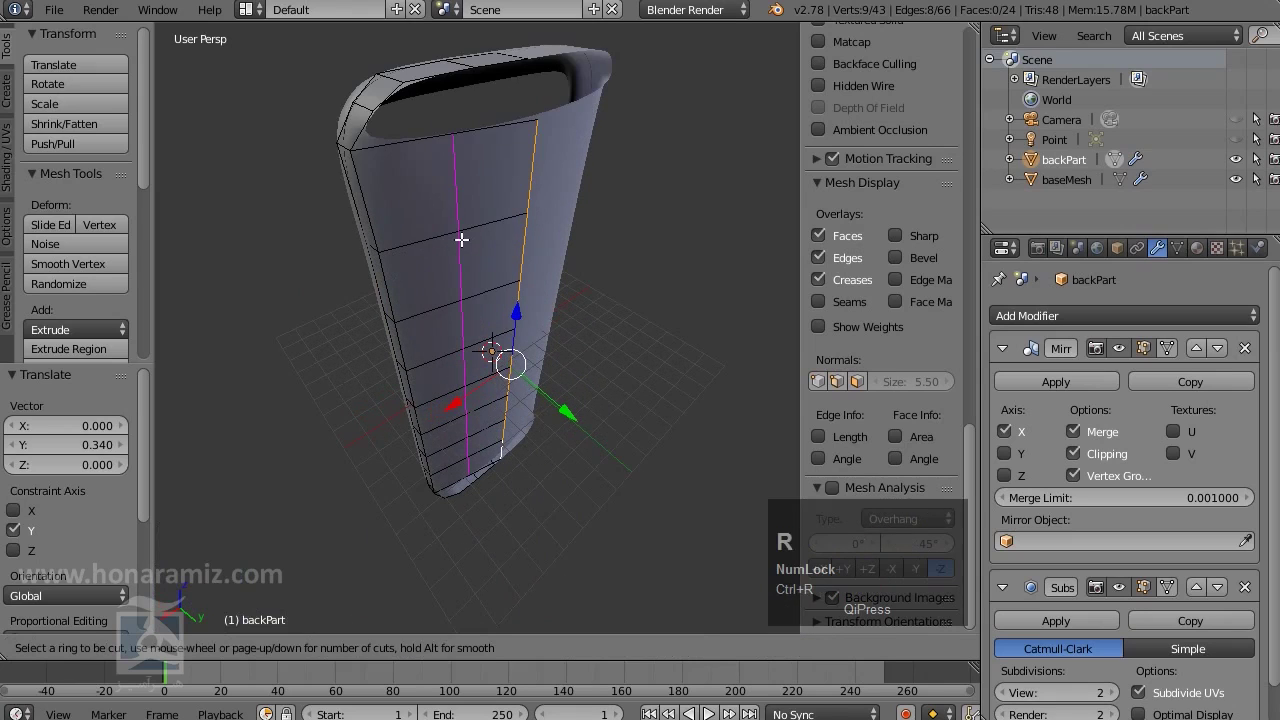
scroll("up", 3)
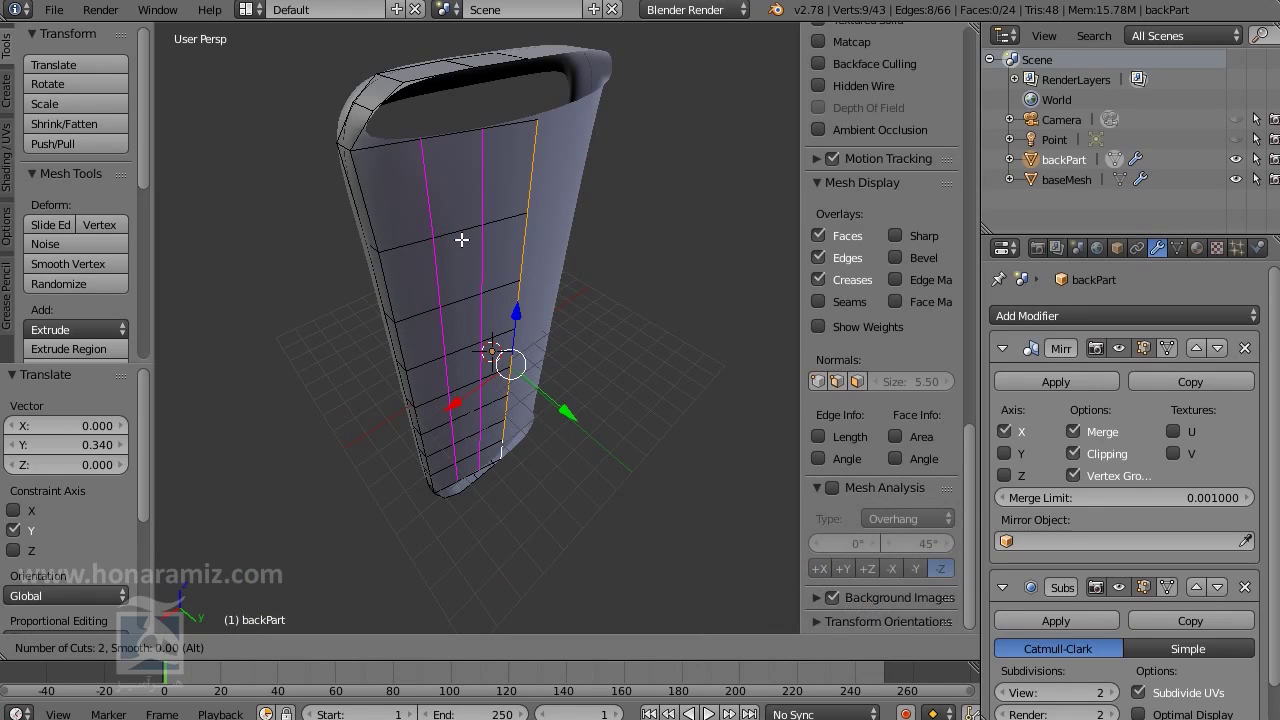
scroll("down", 3)
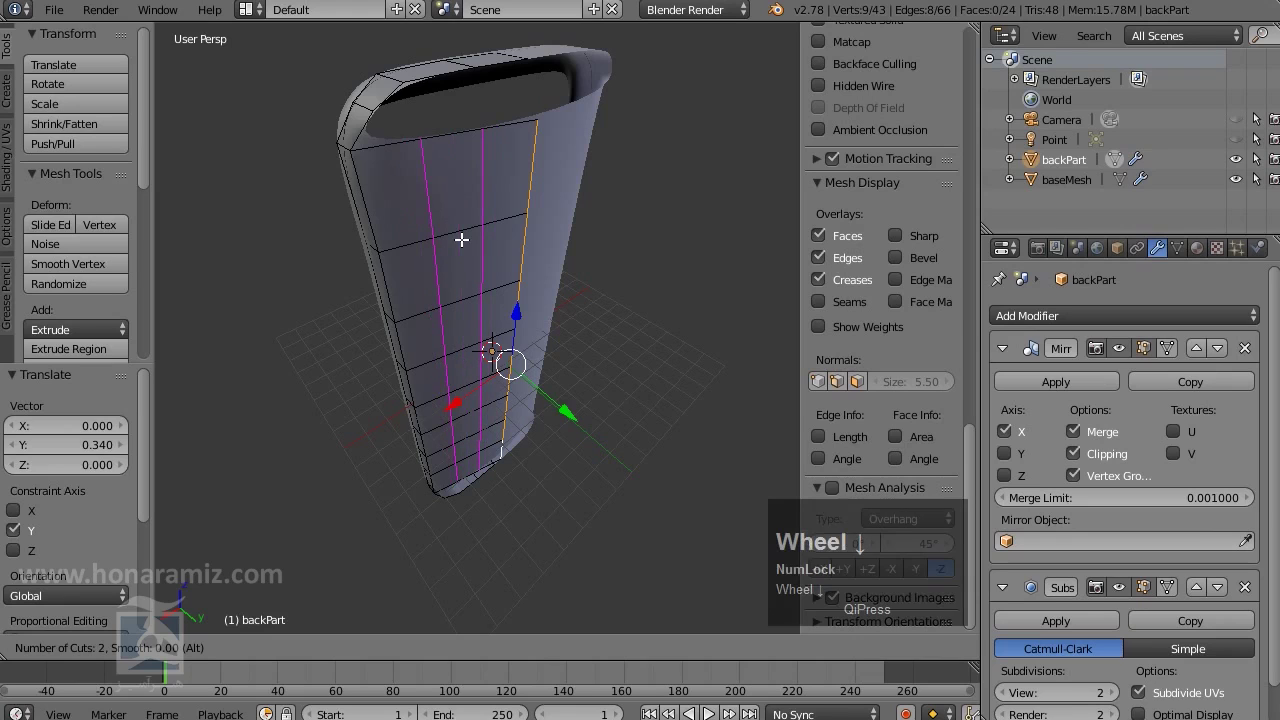
left_click(463, 237)
right_click(462, 237)
Give the two new loops a smoothness of about 0.29 in the Loop Cut panel
left_click_drag(557, 328, 132, 455)
left_click(132, 455)
left_click_drag(269, 434, 75, 503)
left_click_drag(75, 503, 533, 327)
scroll("up", 3)
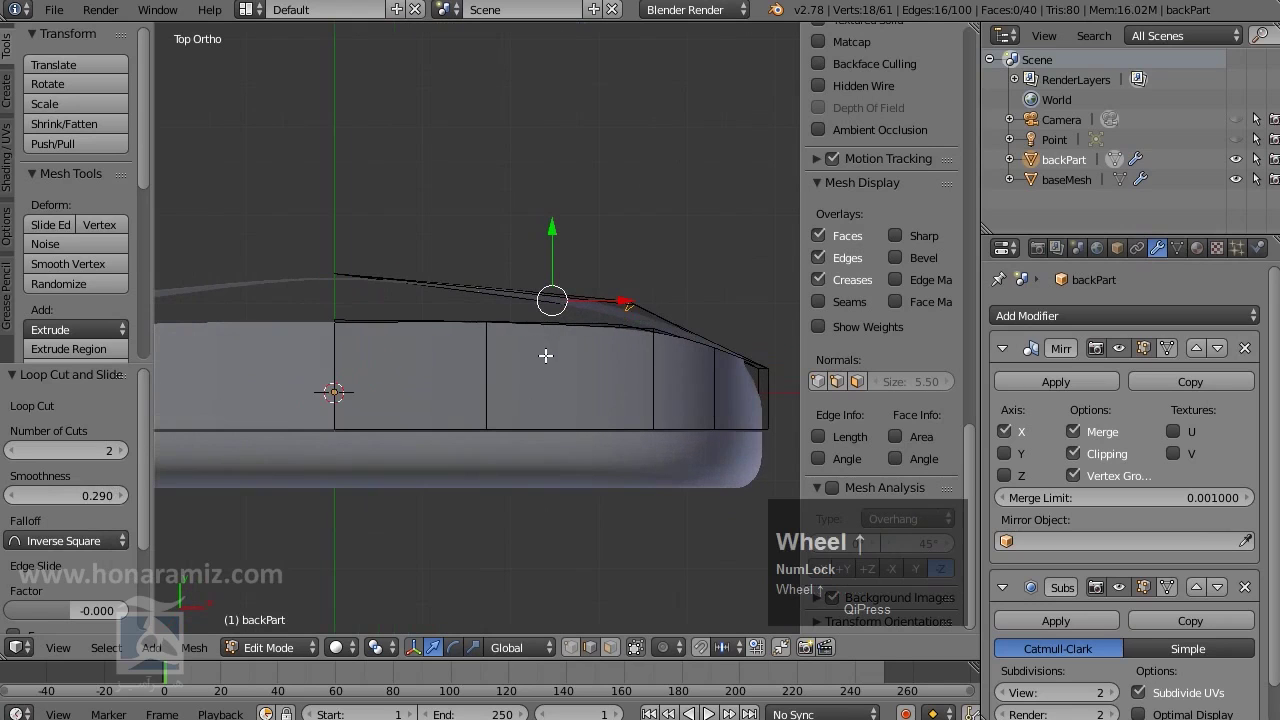
Raise the loops' smoothness to 0.42 and check the bowed surface from above
left_click_drag(94, 502, 599, 416)
middle_click(599, 416)
scroll("down", 3)
middle_click(377, 321)
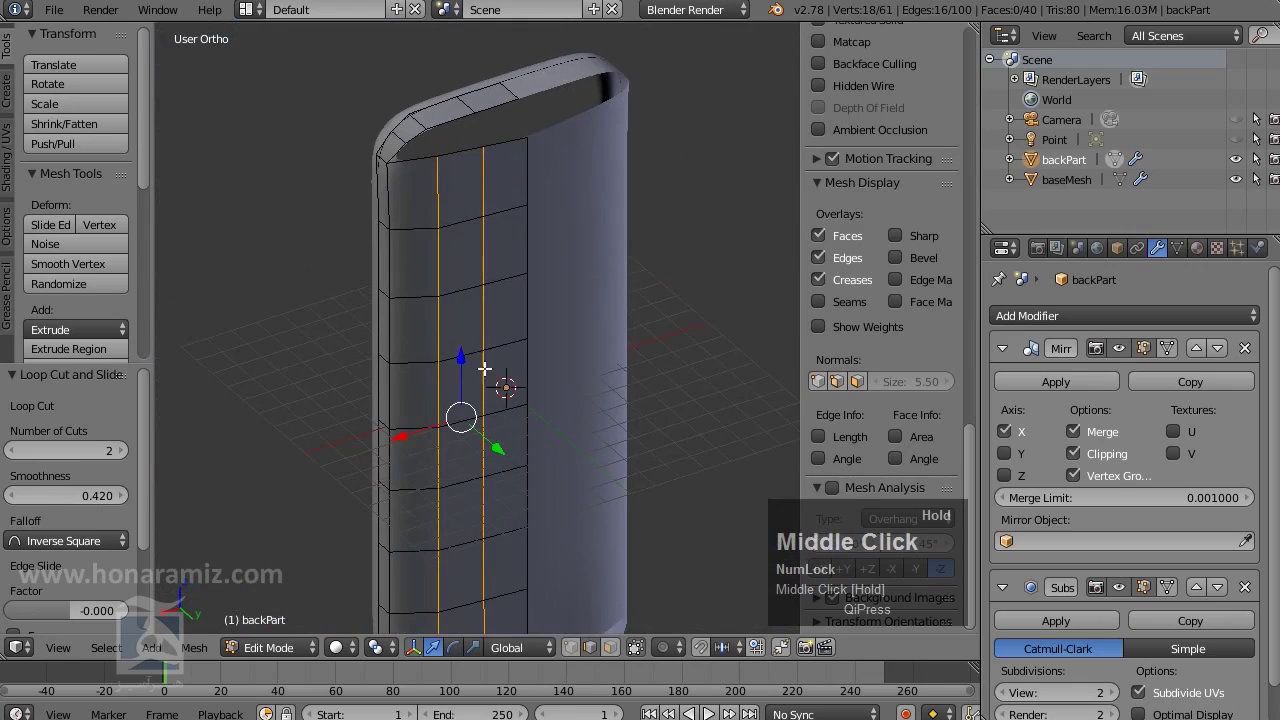
scroll("down", 3)
left_click_drag(537, 287, 504, 241)
scroll("up", 3)
middle_click(525, 252)
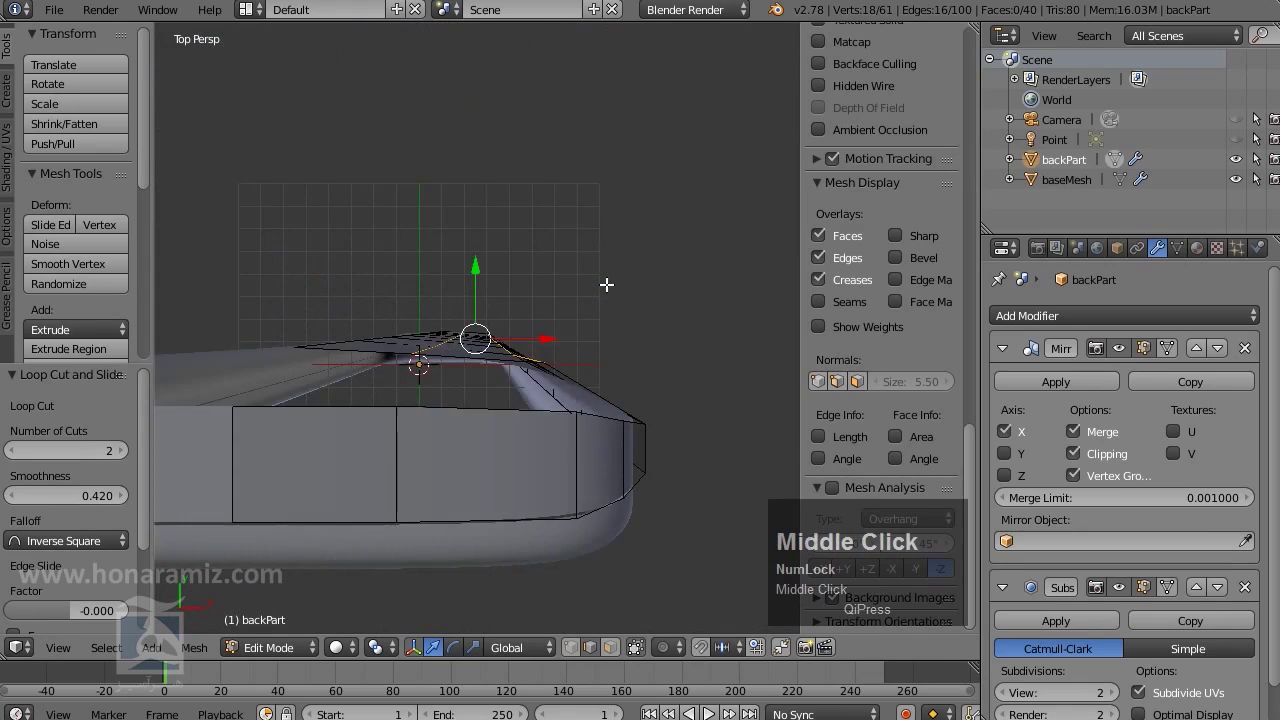
scroll("up", 3)
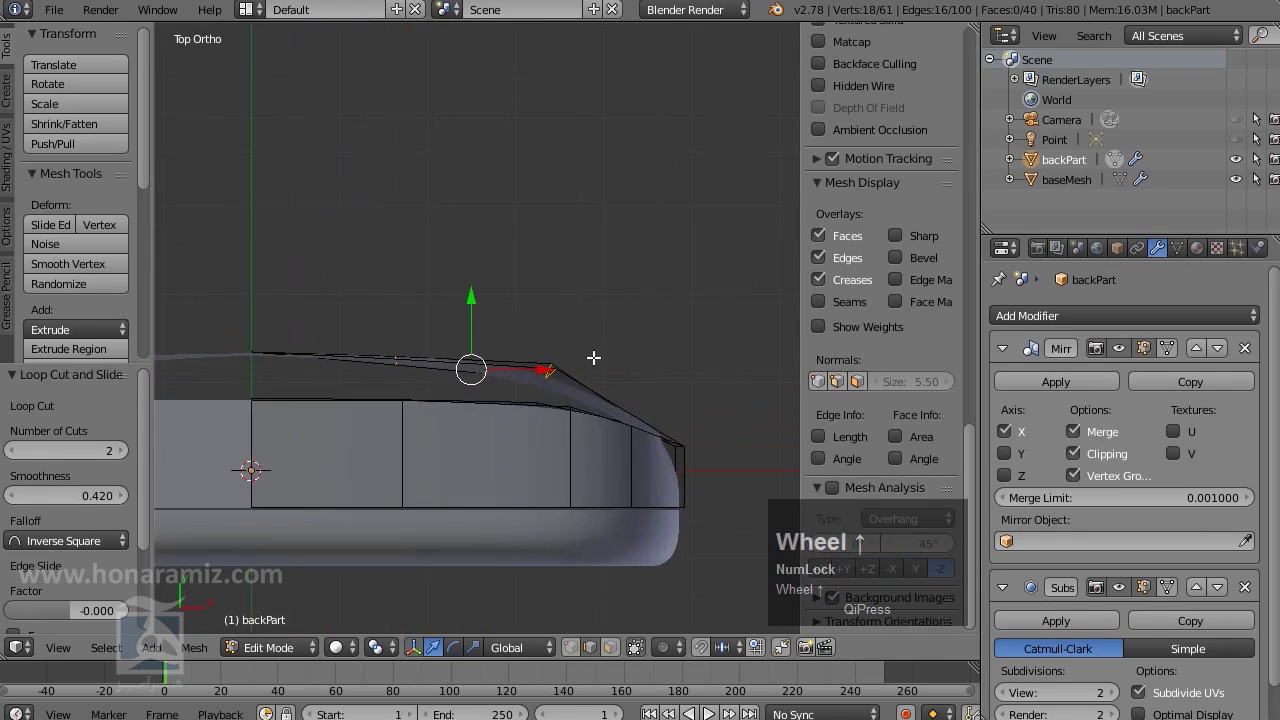
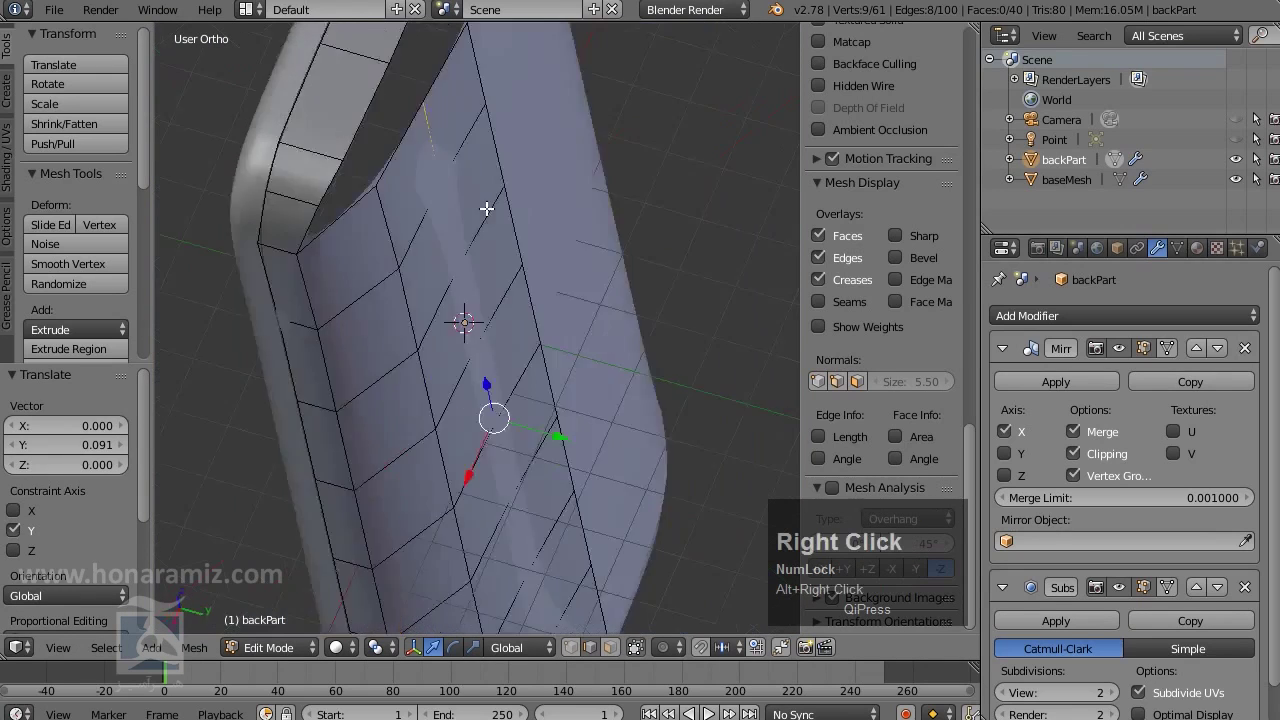
Scale the selected vertices to zero along Y so that shell edge lies straight
scroll("up", 3)
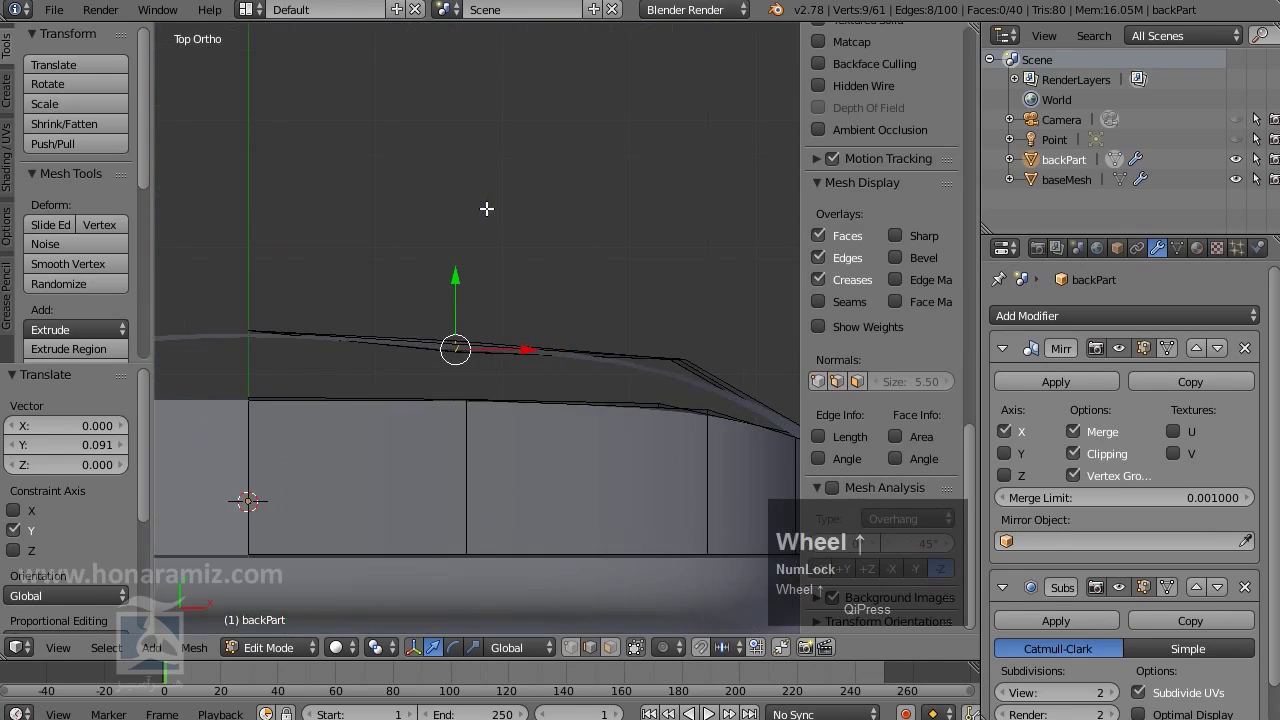
type("s")
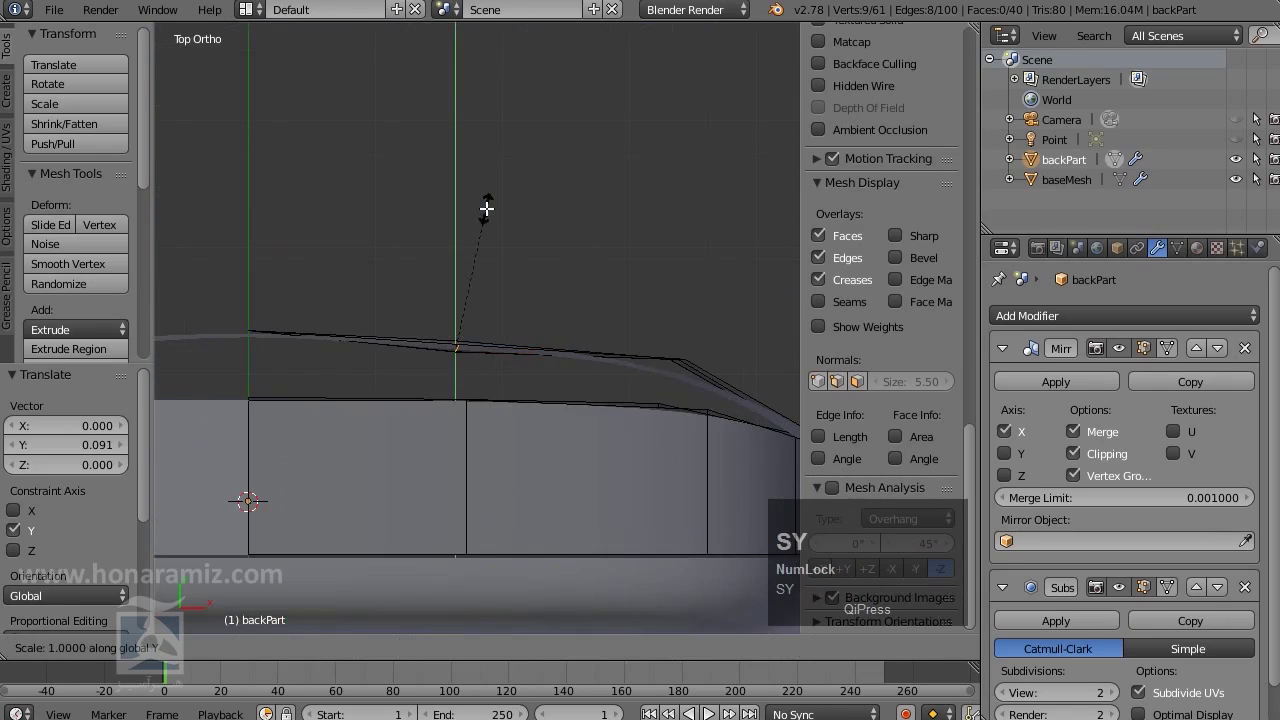
type("y")
right_click(488, 206)
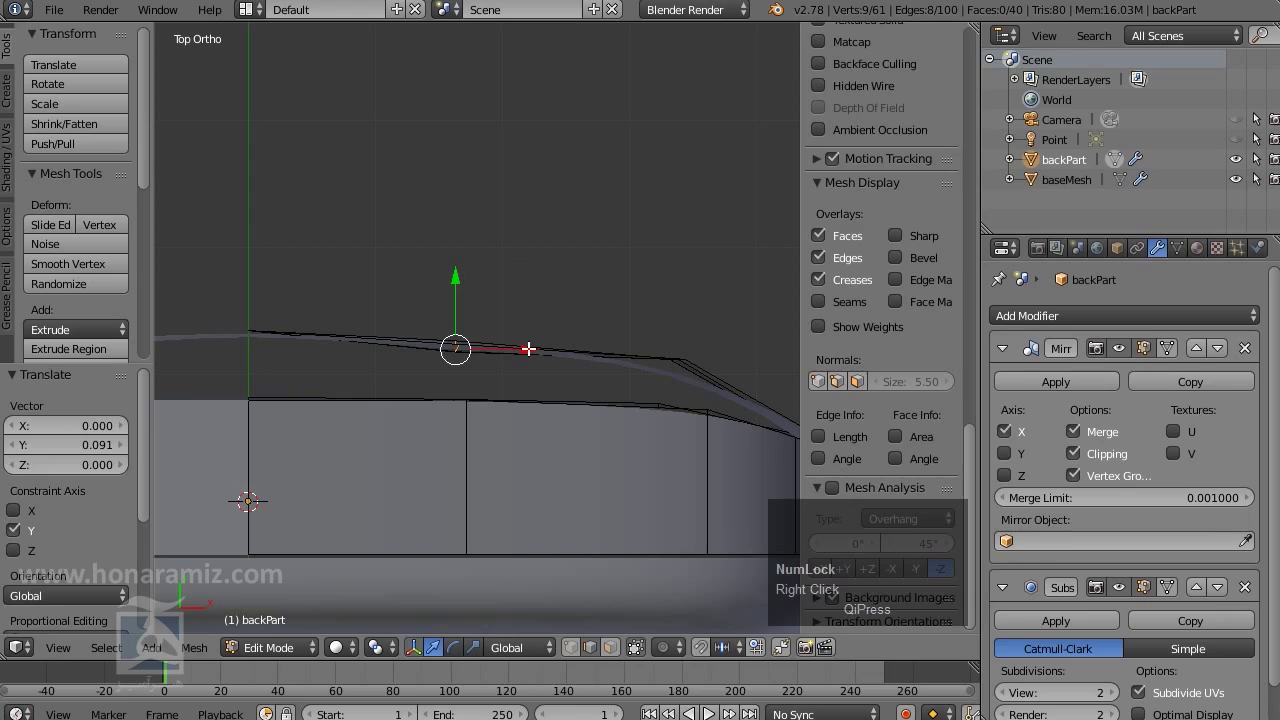
type("sy")
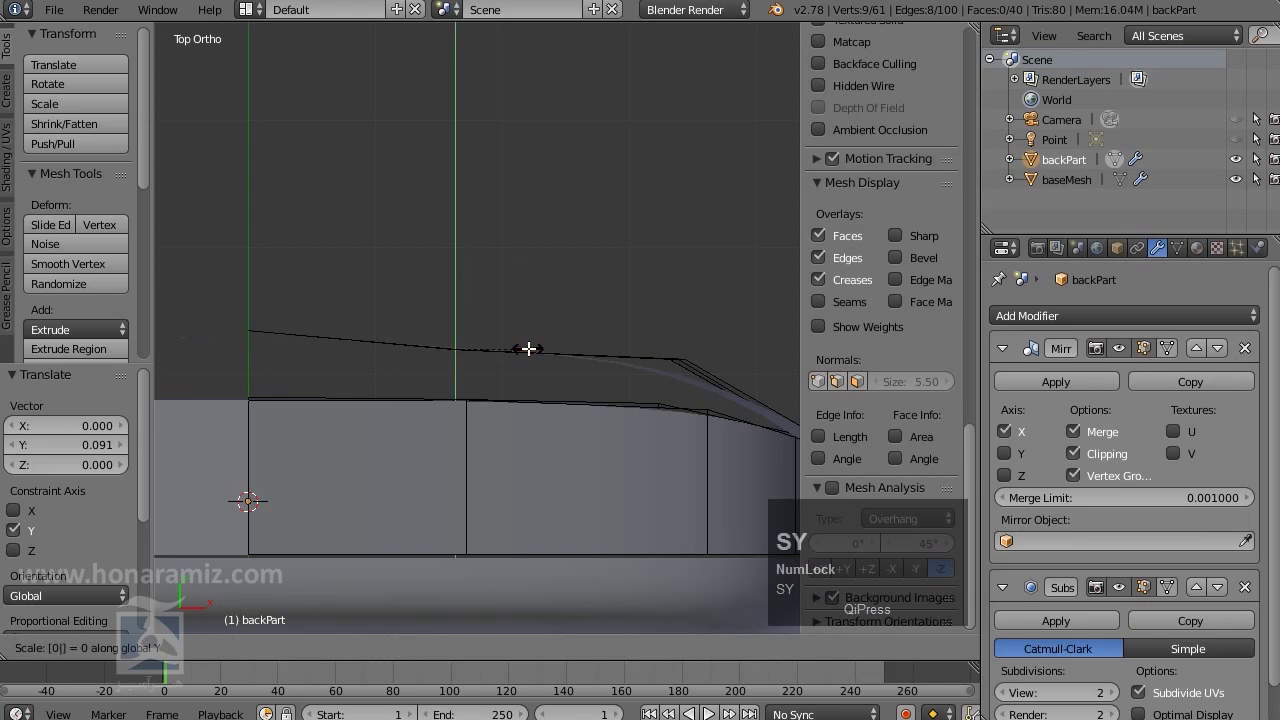
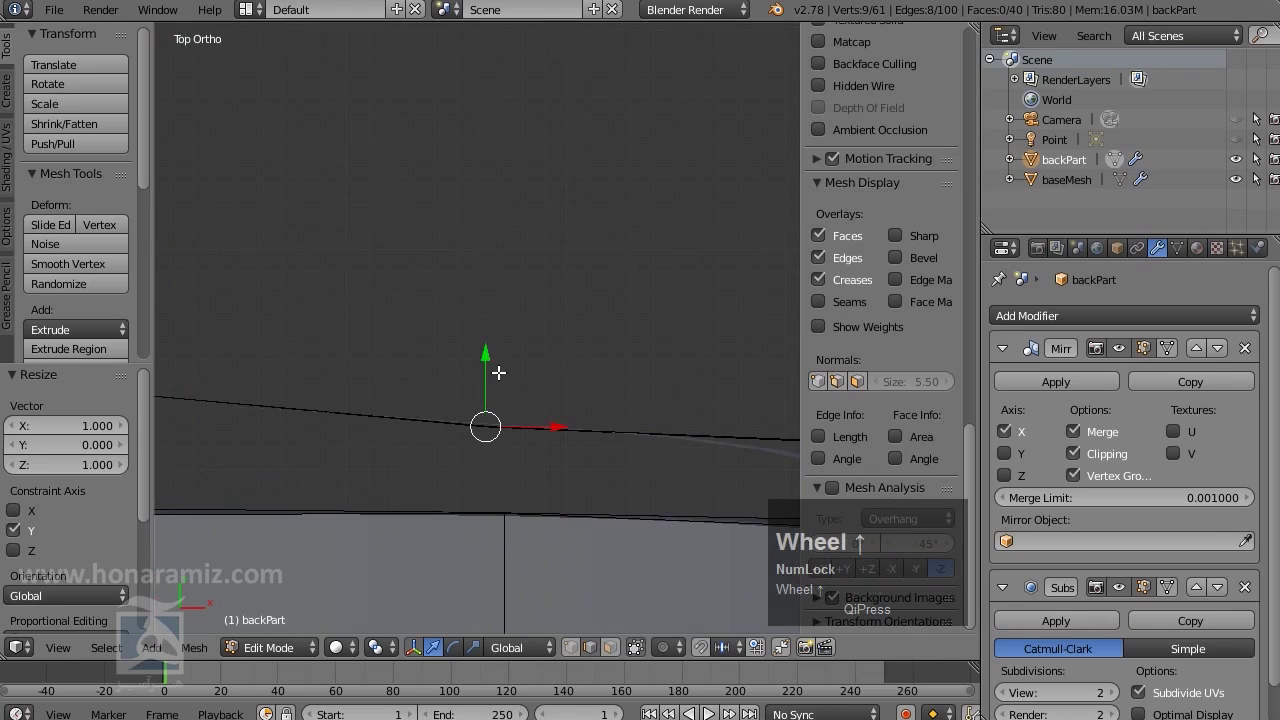
Preview the smoothed shell in Object Mode from several angles, then return to editing
left_click_drag(489, 352, 503, 344)
scroll("down", 3)
middle_click(555, 459)
scroll("down", 3)
key("Tab")
left_click_drag(580, 402, 389, 288)
scroll("down", 3)
left_click_drag(439, 338, 550, 182)
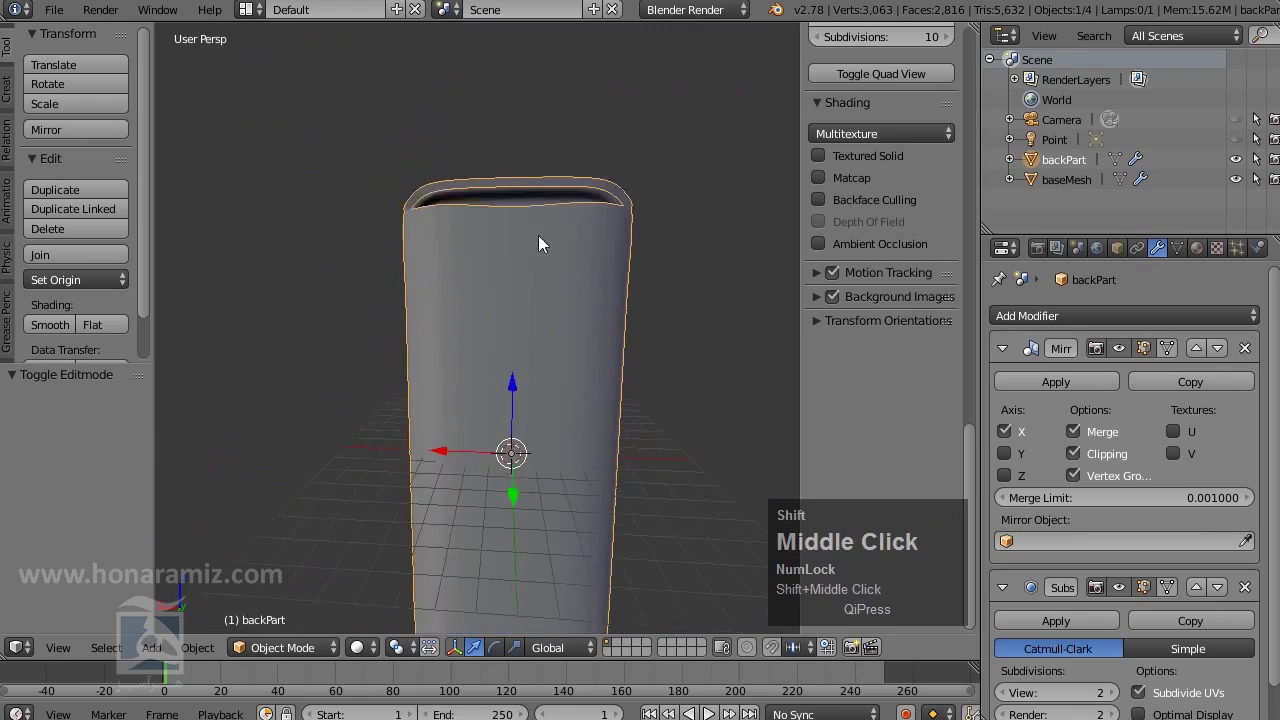
scroll("up", 3)
key("Tab")
Select the top-rim vertices and scale them to zero along Z to level that edge
middle_click(567, 258)
key("ctrl+Tab")
left_click(526, 247)
right_click(532, 213)
right_click(475, 200)
middle_click(504, 305)
type("sz")
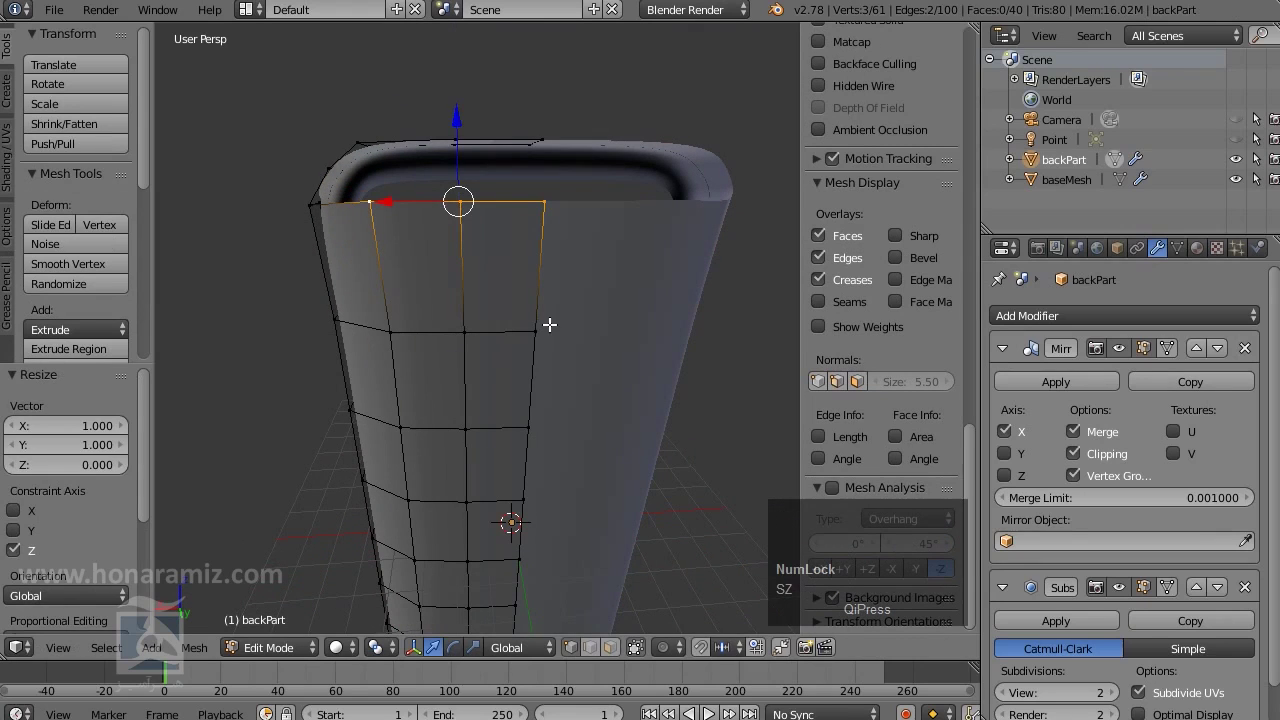
scroll("down", 3)
middle_click(518, 389)
scroll("up", 3)
middle_click(508, 337)
right_click(491, 425)
right_click(460, 424)
scroll("up", 3)
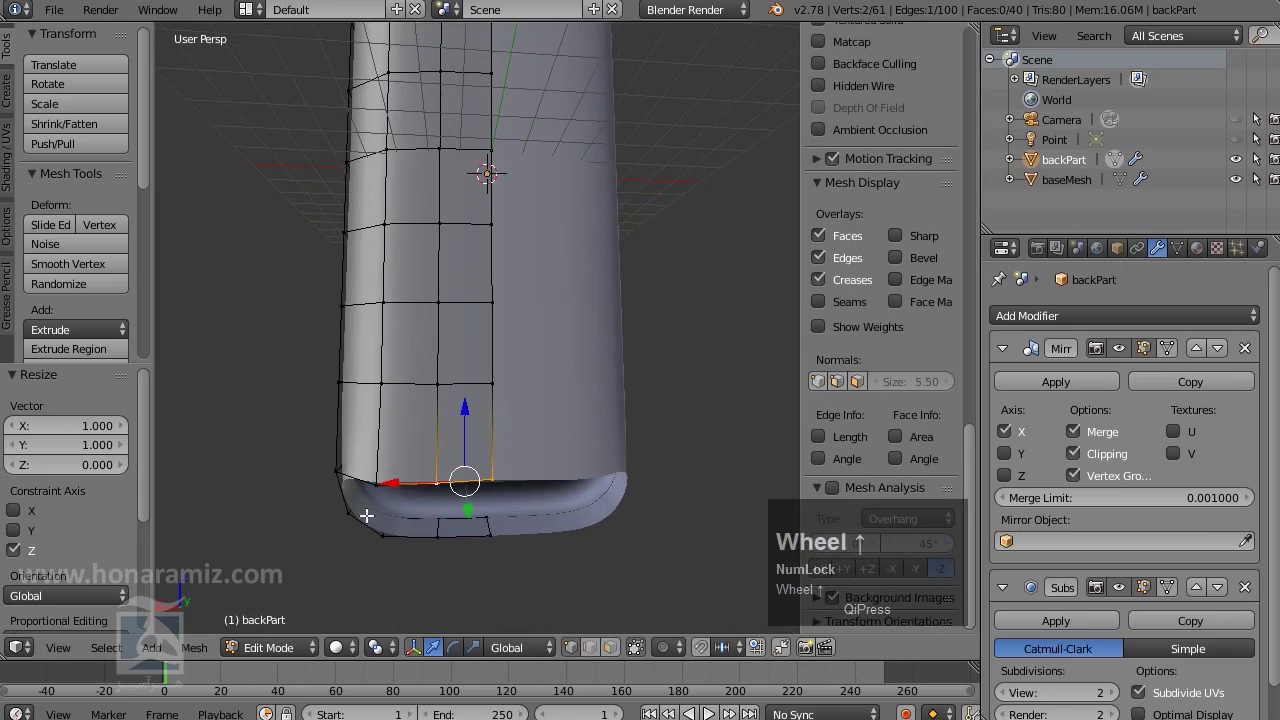
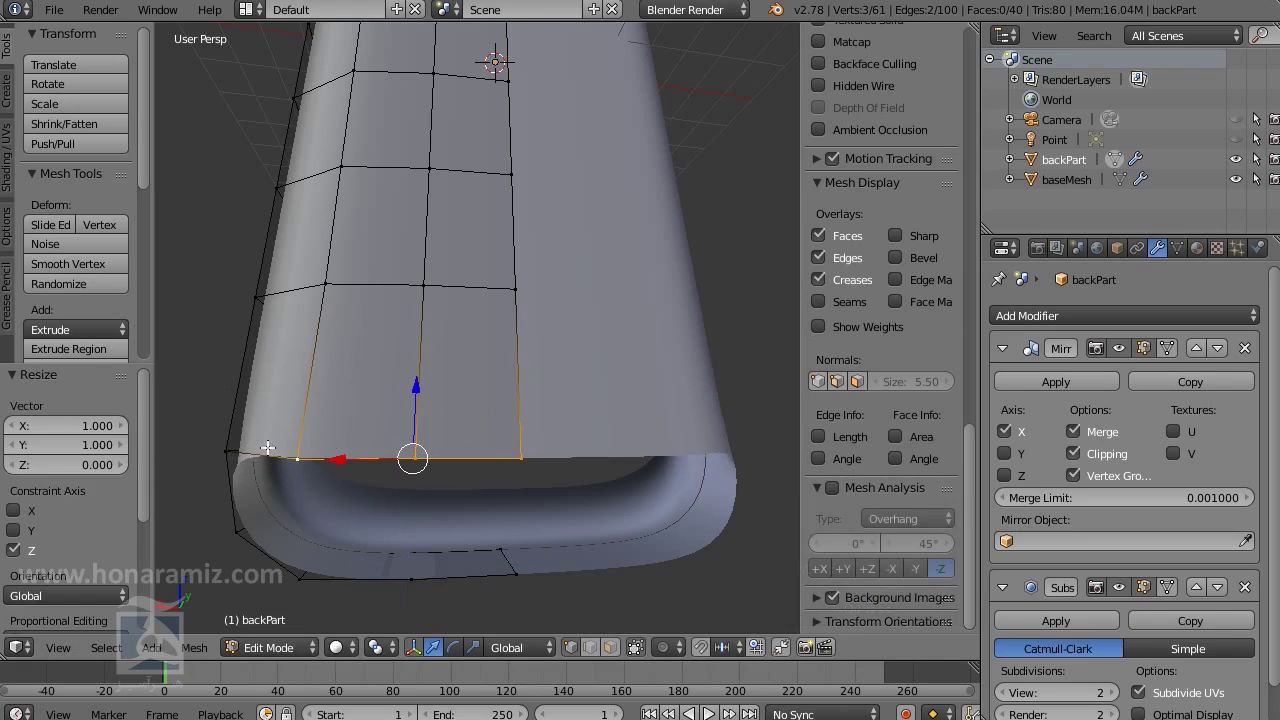
middle_click(277, 489)
key("Tab")
scroll("down", 3)
left_click_drag(518, 319, 515, 336)
scroll("up", 3)
key("Tab")
middle_click(498, 337)
scroll("up", 3)
Switch to edge select and pick the two facing edges across the shell's top opening
middle_click(508, 313)
middle_click(540, 387)
key("ctrl+Tab")
left_click(550, 407)
right_click(577, 361)
right_click(540, 277)
middle_click(499, 418)
middle_click(501, 398)
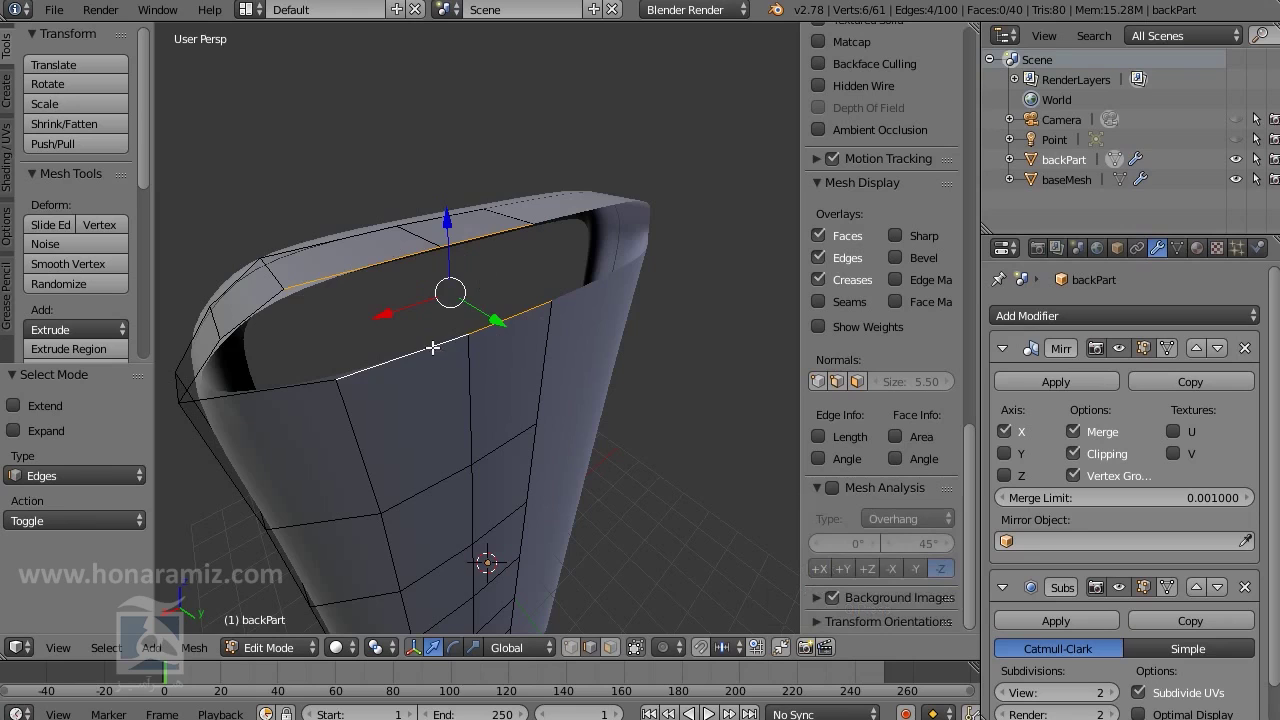
Bring up the Specials and edge menus looking for the Bridge Edge Loops command
left_click_drag(446, 376, 455, 381)
scroll("down", 3)
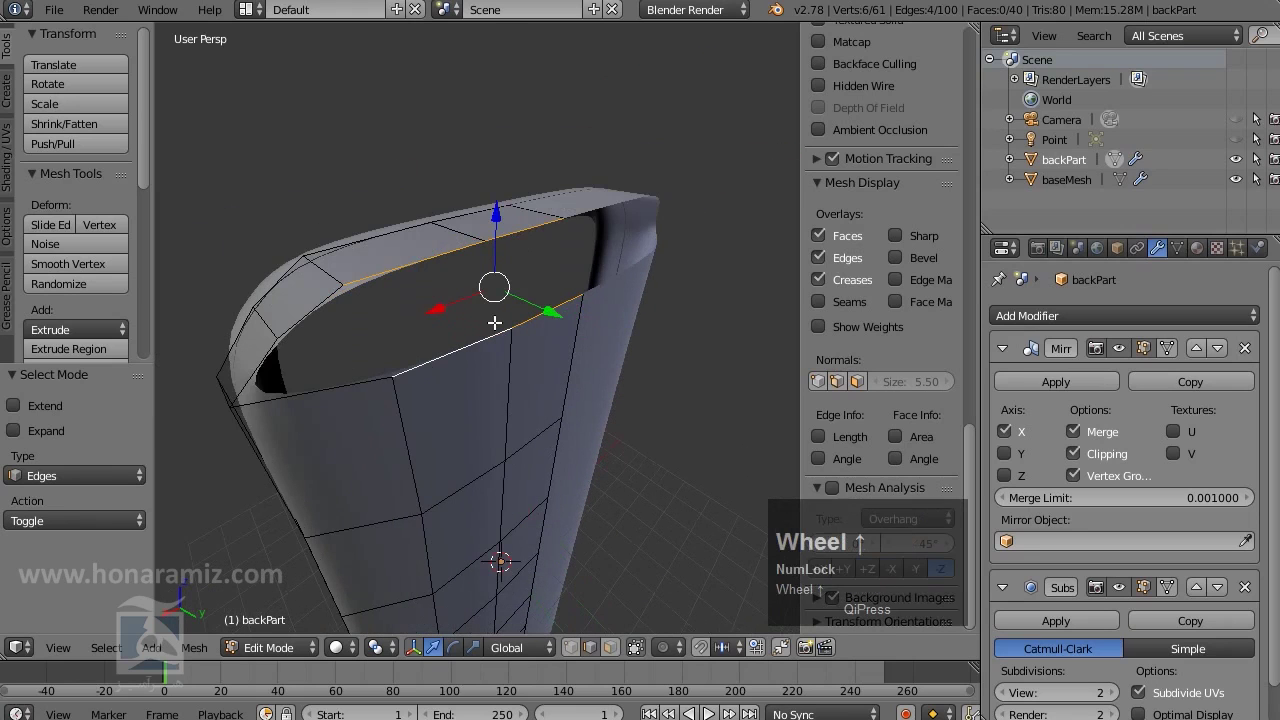
scroll("up", 3)
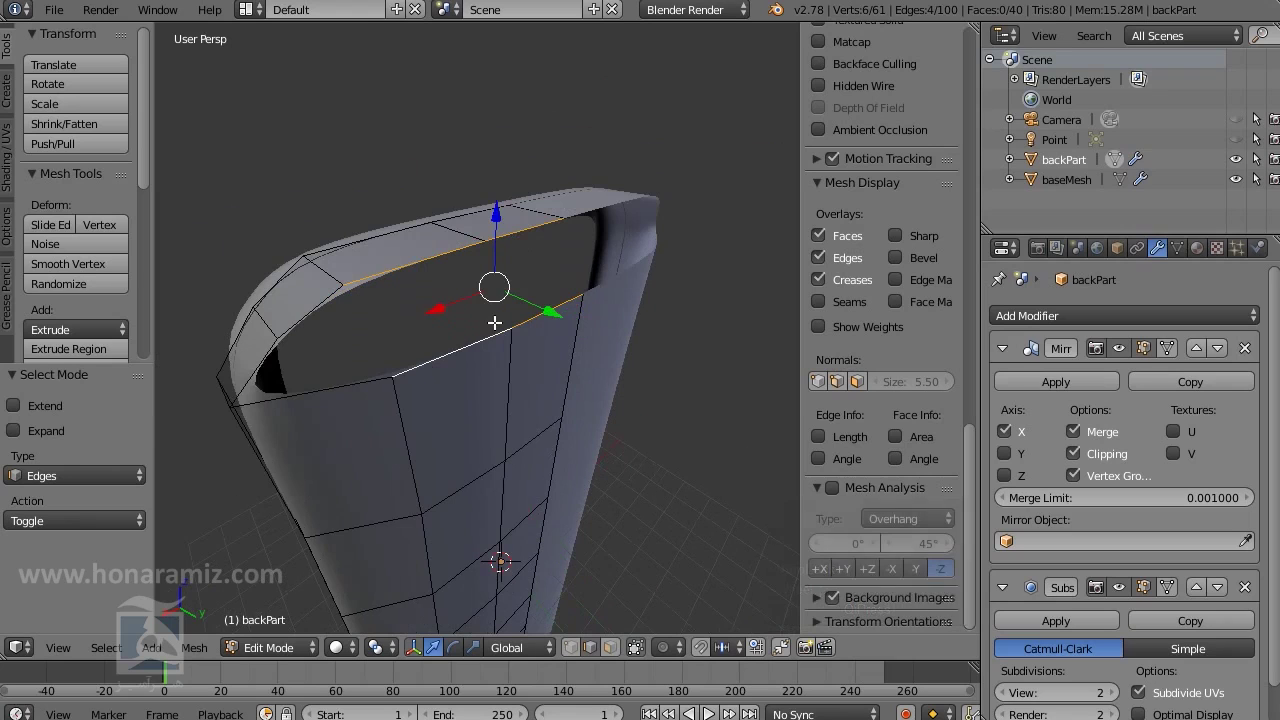
key("w")
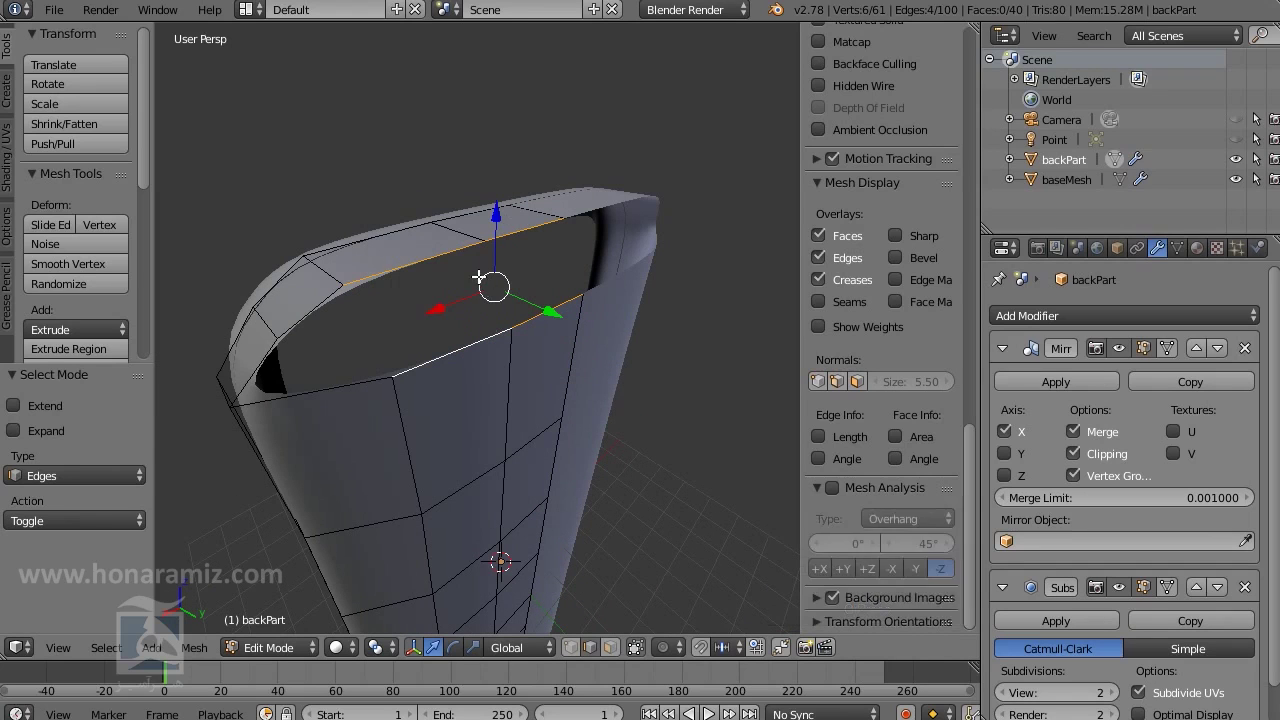
key("w")
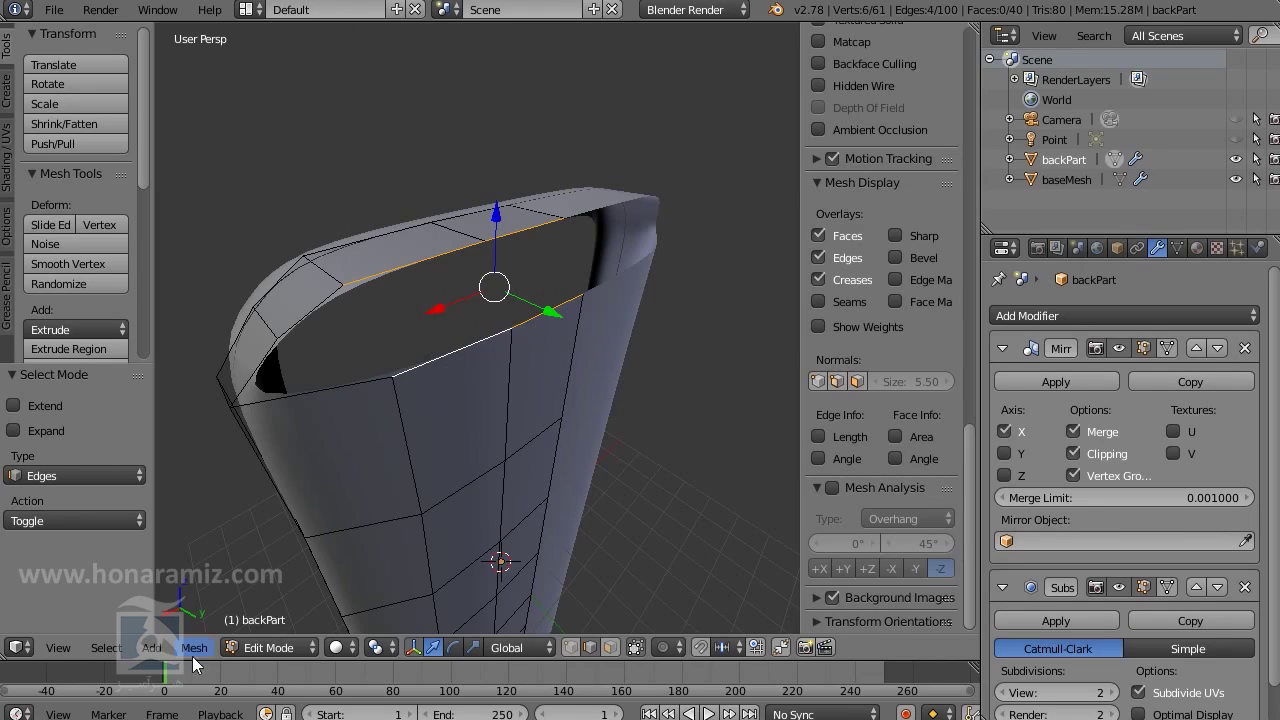
left_click(205, 651)
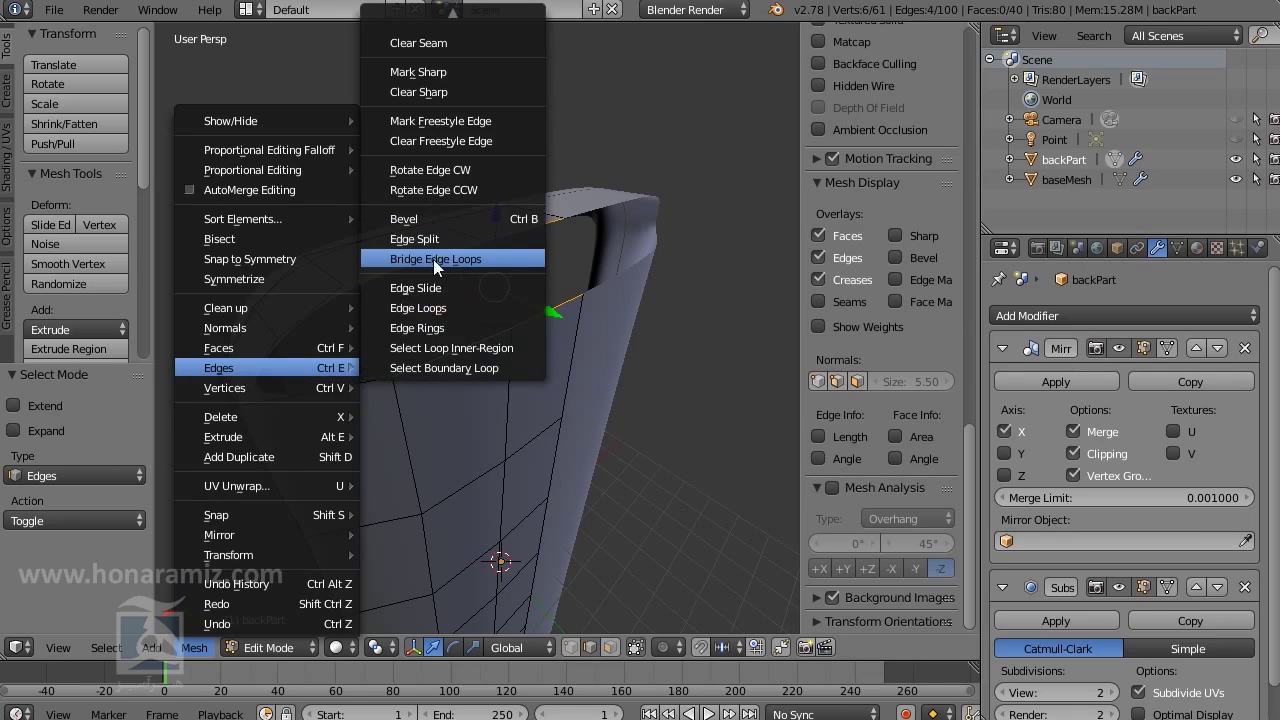
key("ctrl+e")
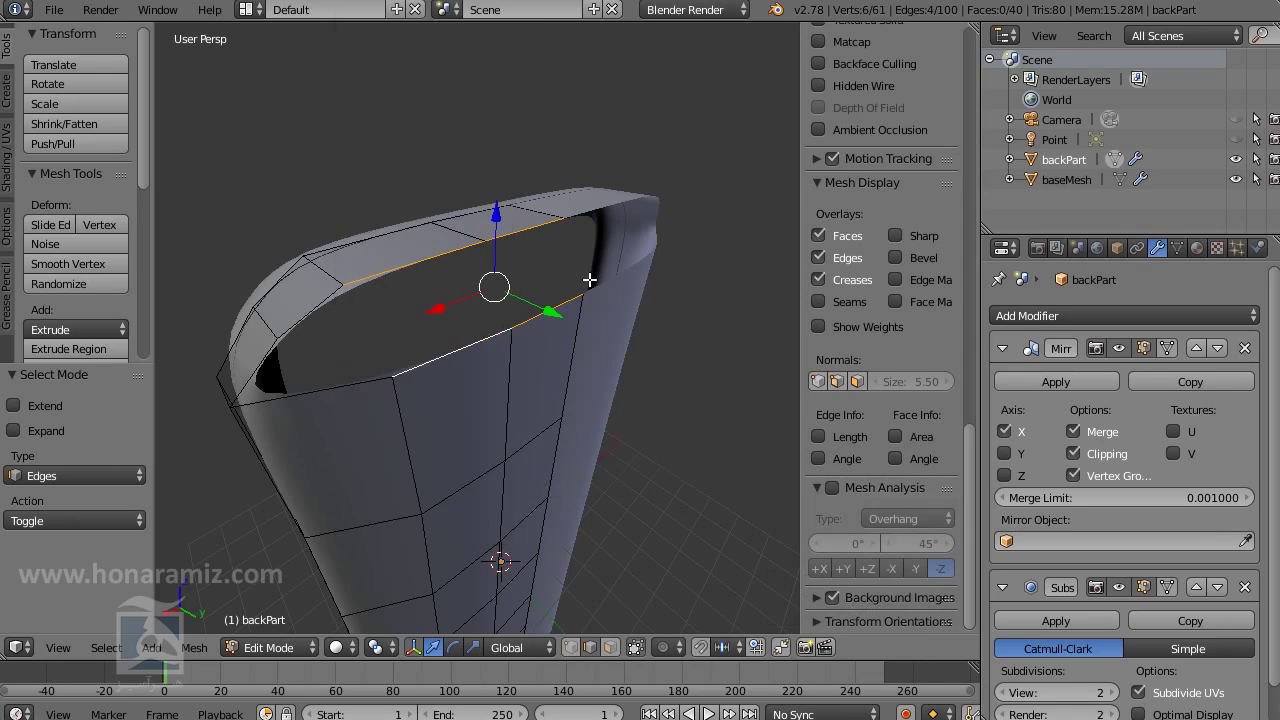
Bridge the top opening with Bridge Edge Loops, inspect it, then undo the bridge
key("w")
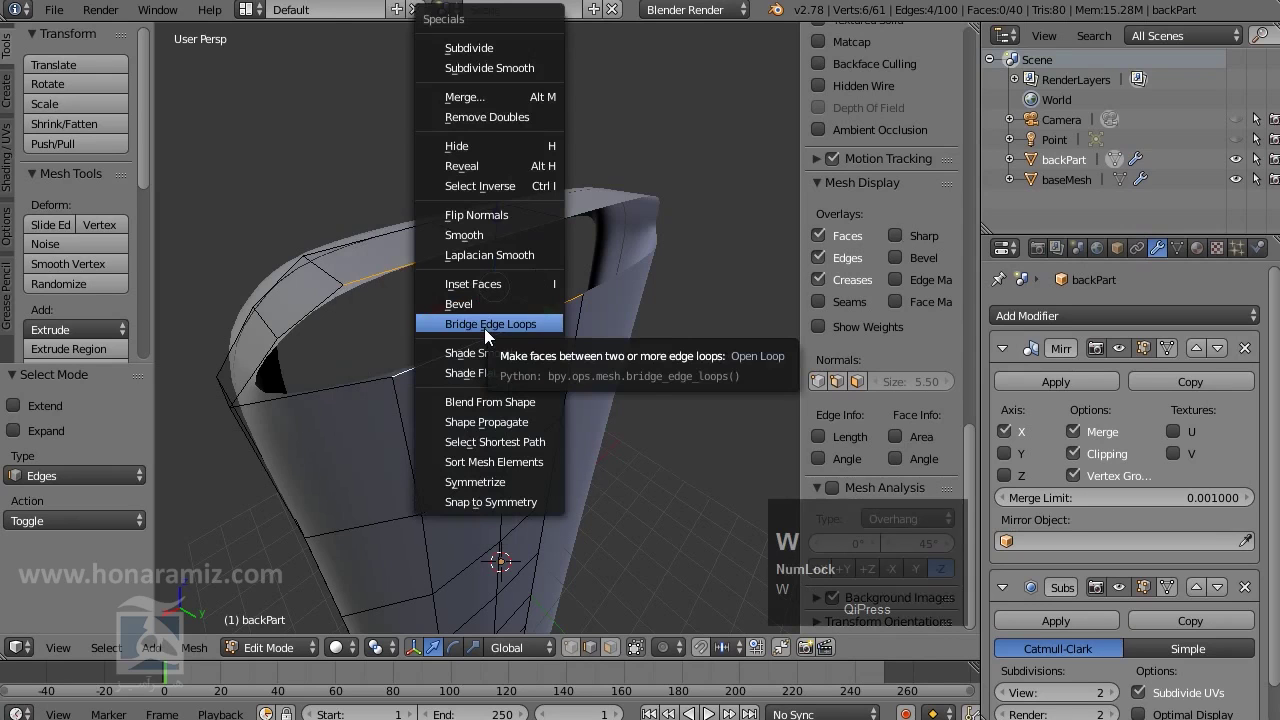
left_click(491, 335)
middle_click(505, 439)
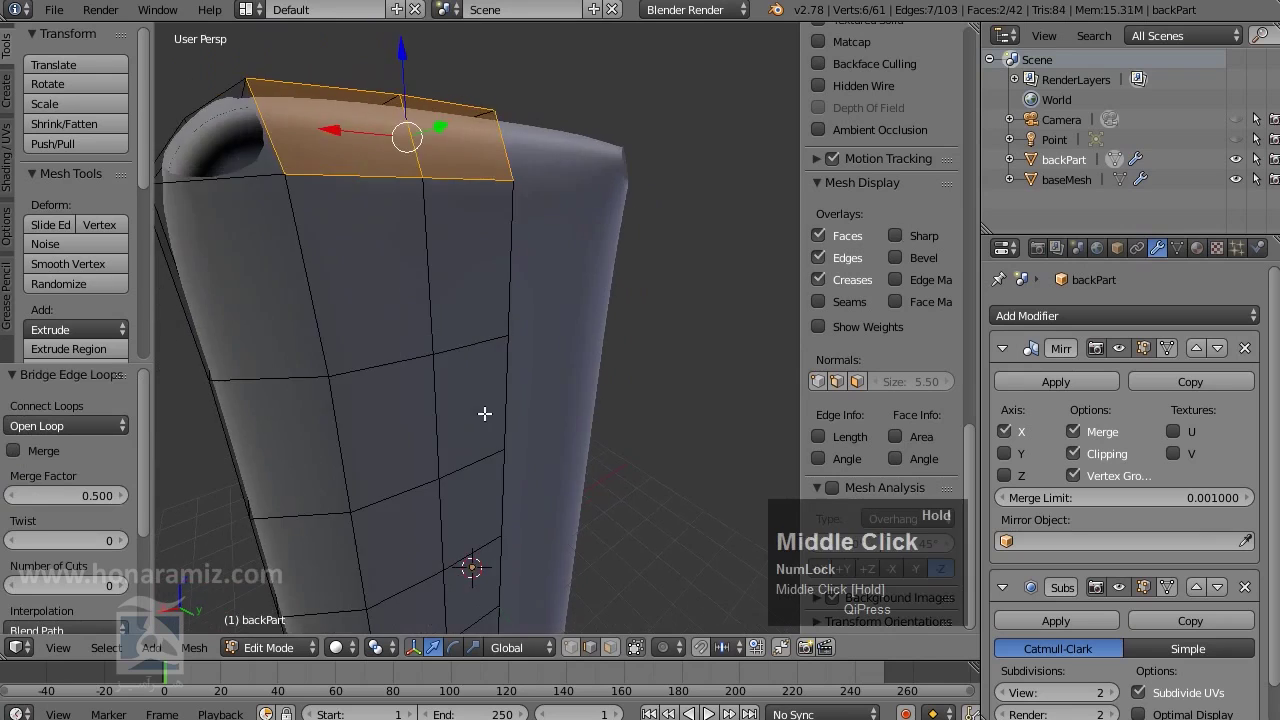
scroll("down", 3)
middle_click(491, 413)
scroll("up", 3)
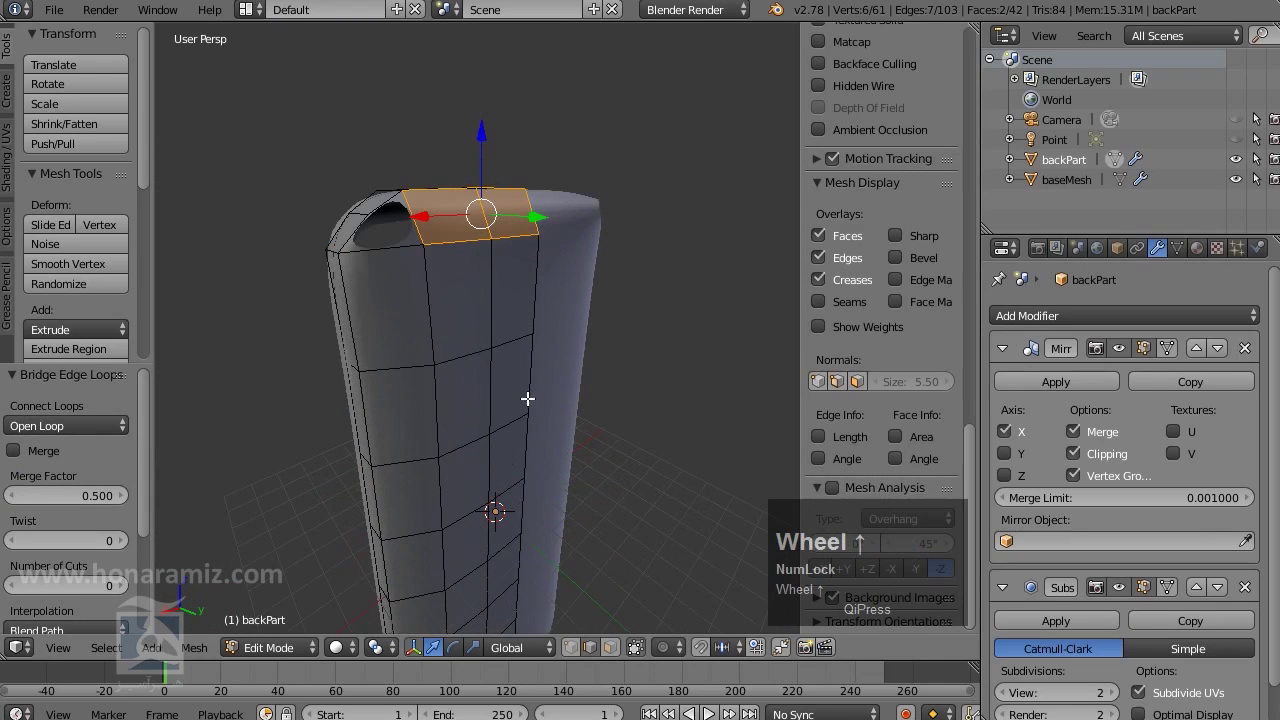
scroll("down", 3)
scroll("up", 3)
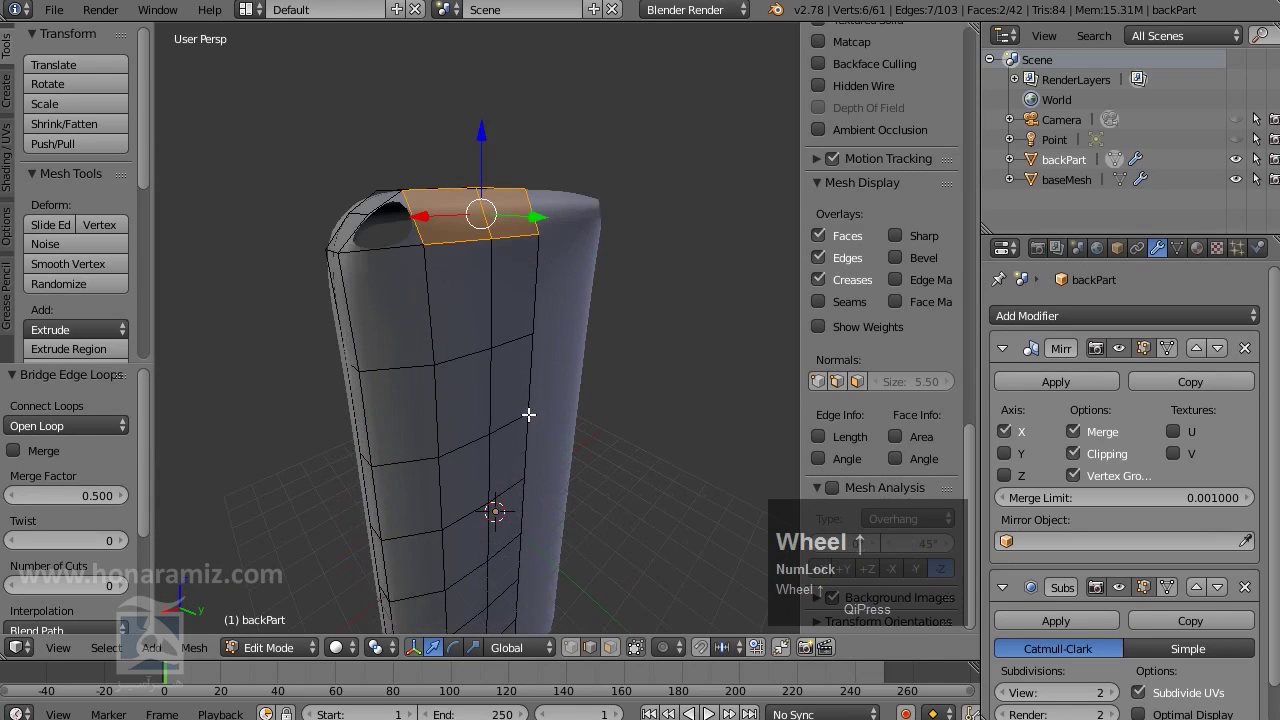
key("ctrl+z")
Select the edges of the left corner gap along the rim
middle_click(534, 389)
middle_click(524, 409)
scroll("up", 3)
right_click(433, 347)
right_click(407, 262)
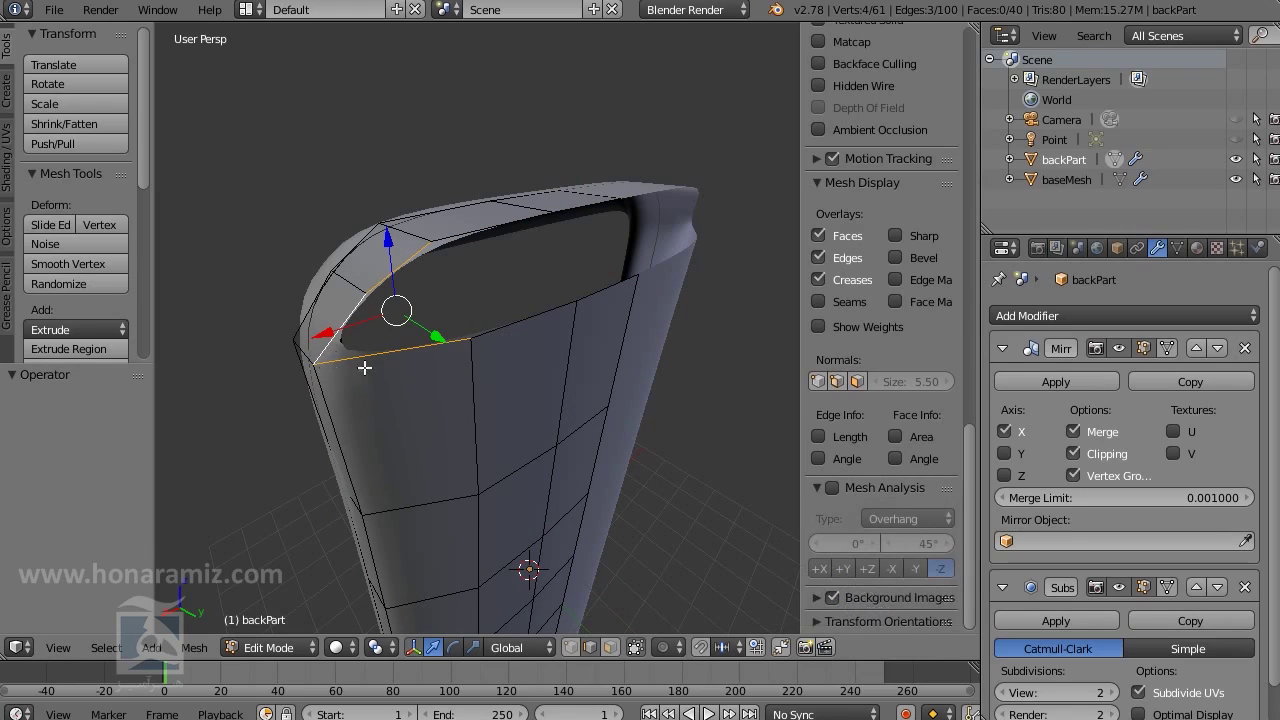
Attempt to bridge the corner edges, then reselect the edges bordering the gap
key("w")
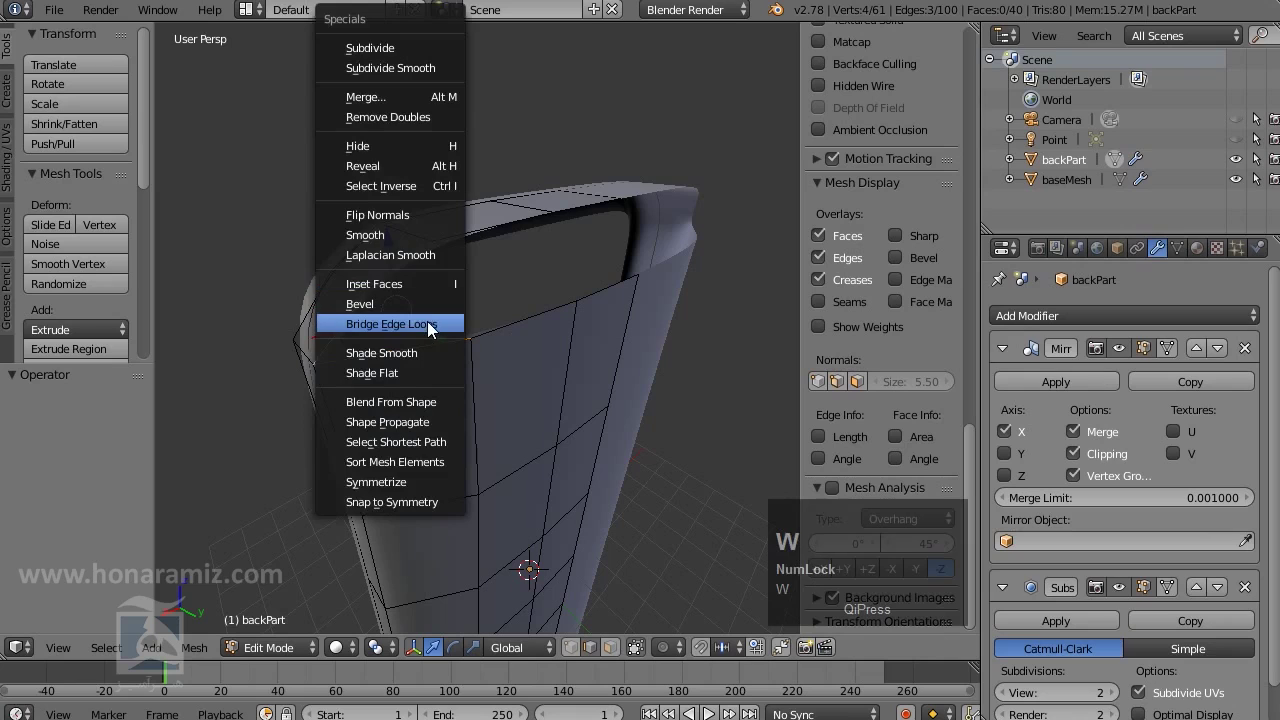
left_click(434, 328)
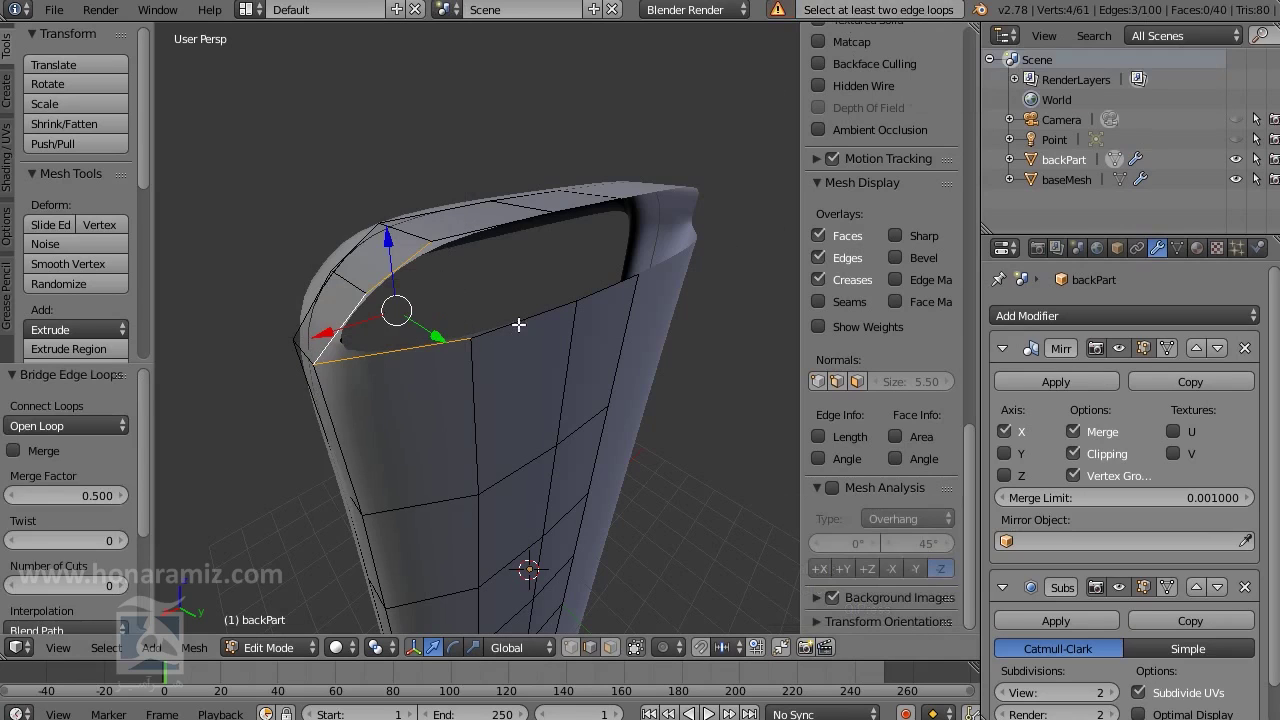
right_click(519, 324)
right_click(596, 292)
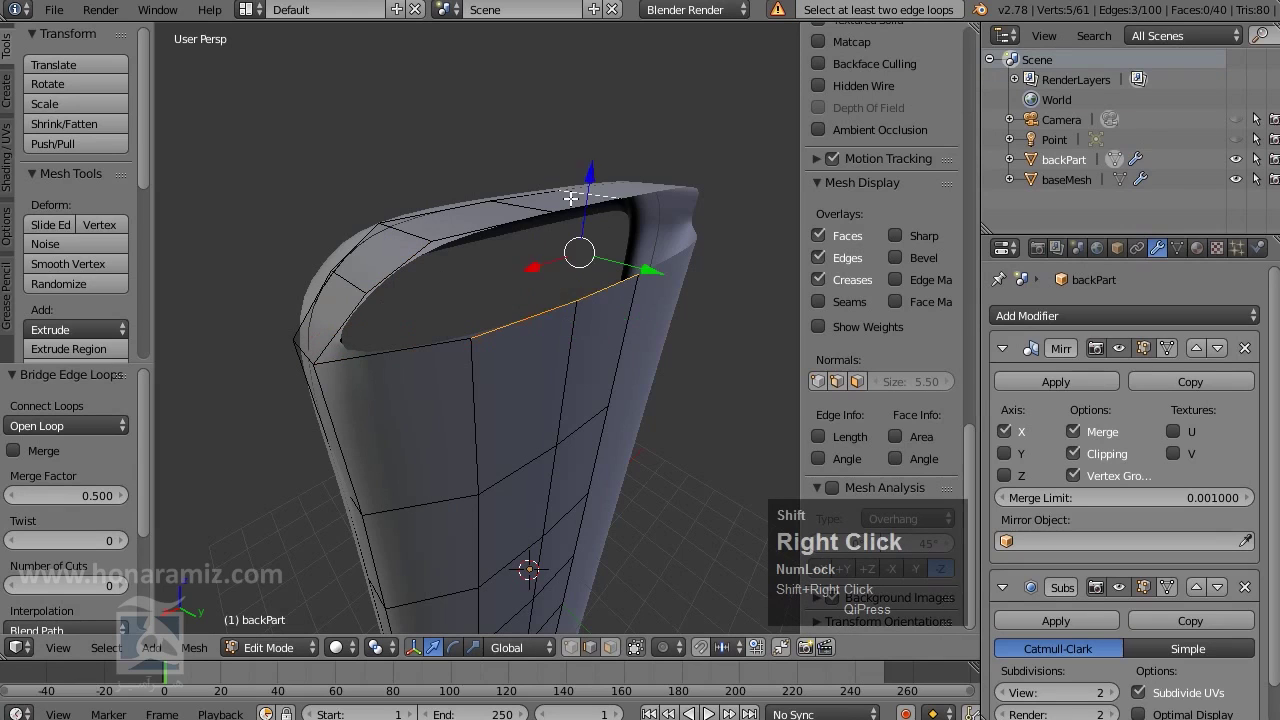
right_click(588, 205)
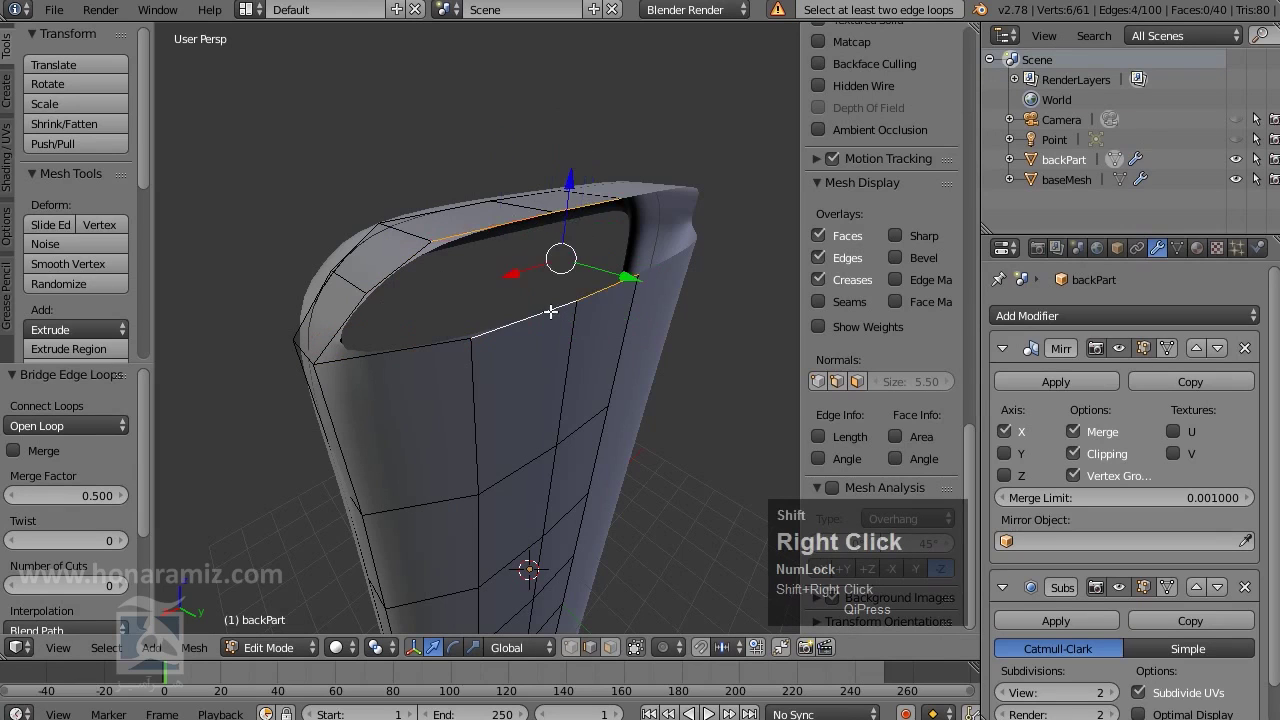
Select the opposite edges of the next rim gap and look over the corner hole
middle_click(545, 368)
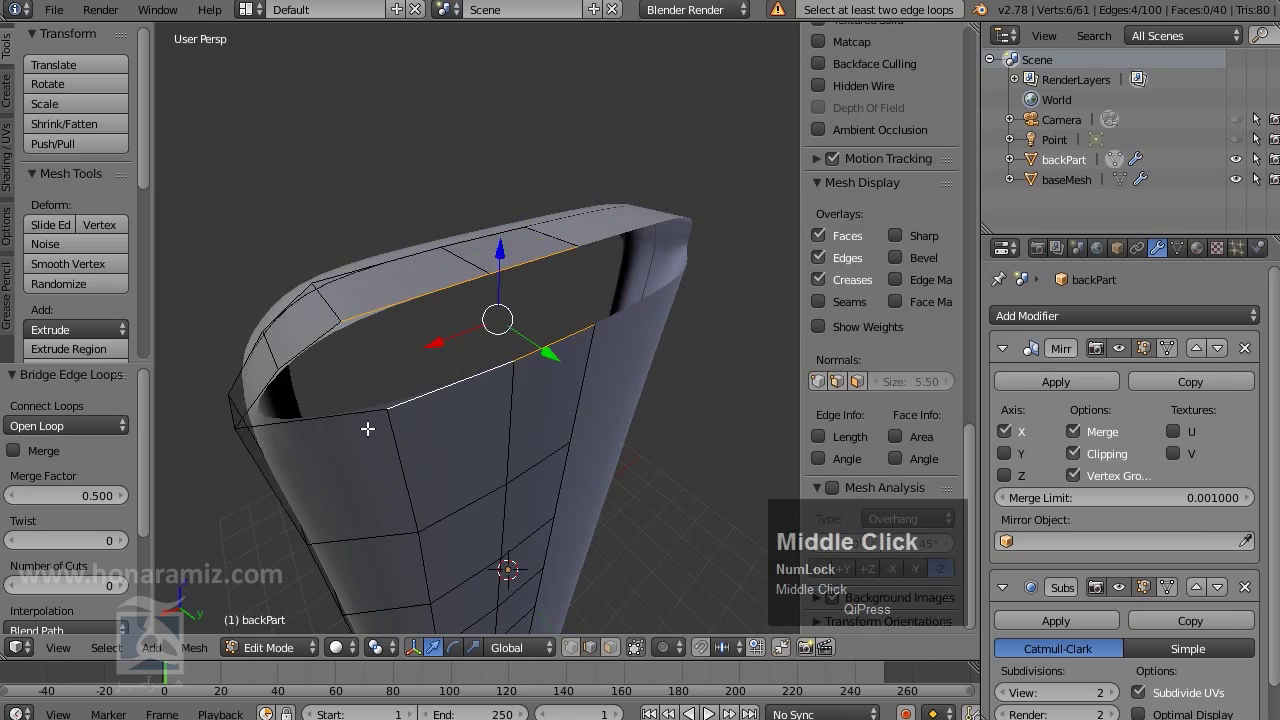
right_click(344, 415)
right_click(256, 396)
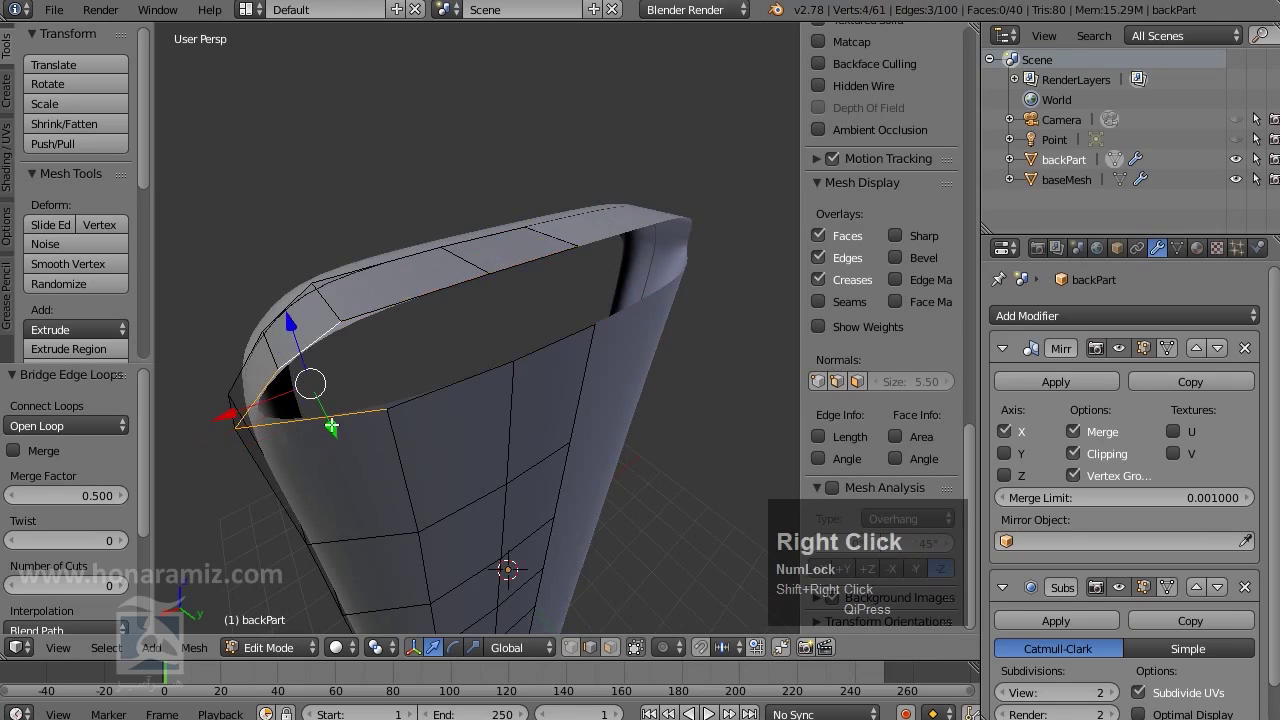
middle_click(367, 455)
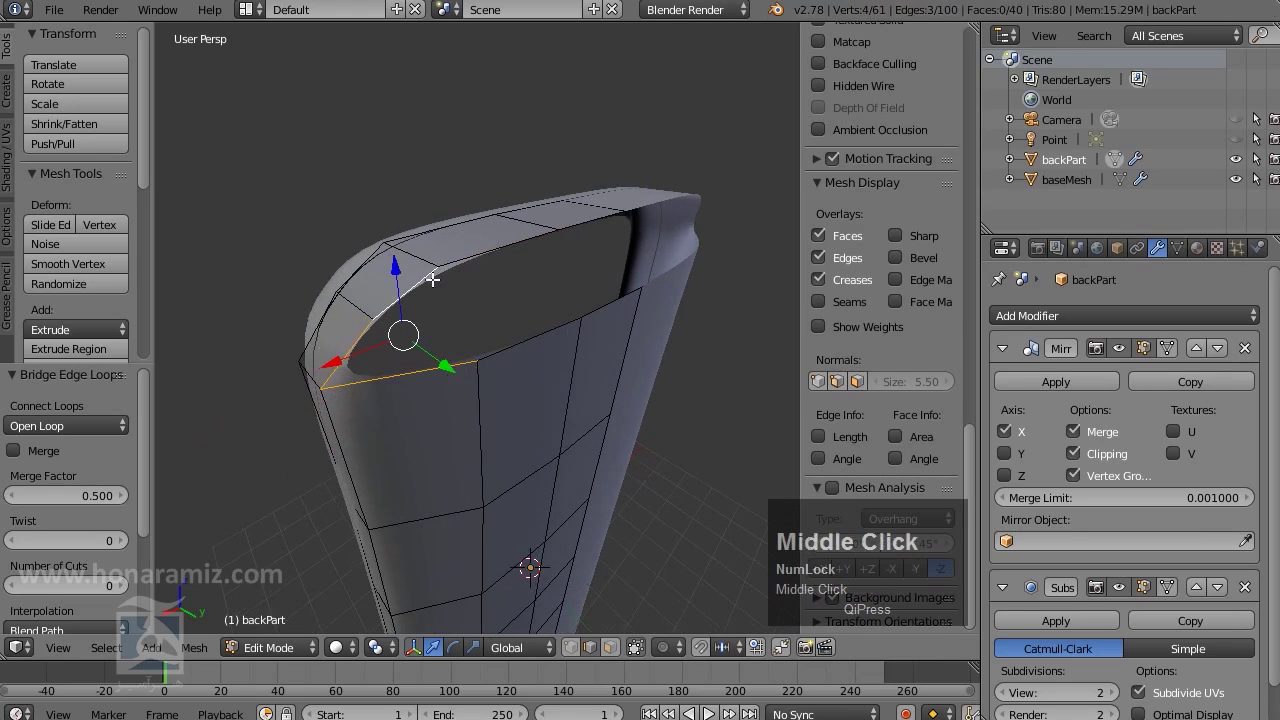
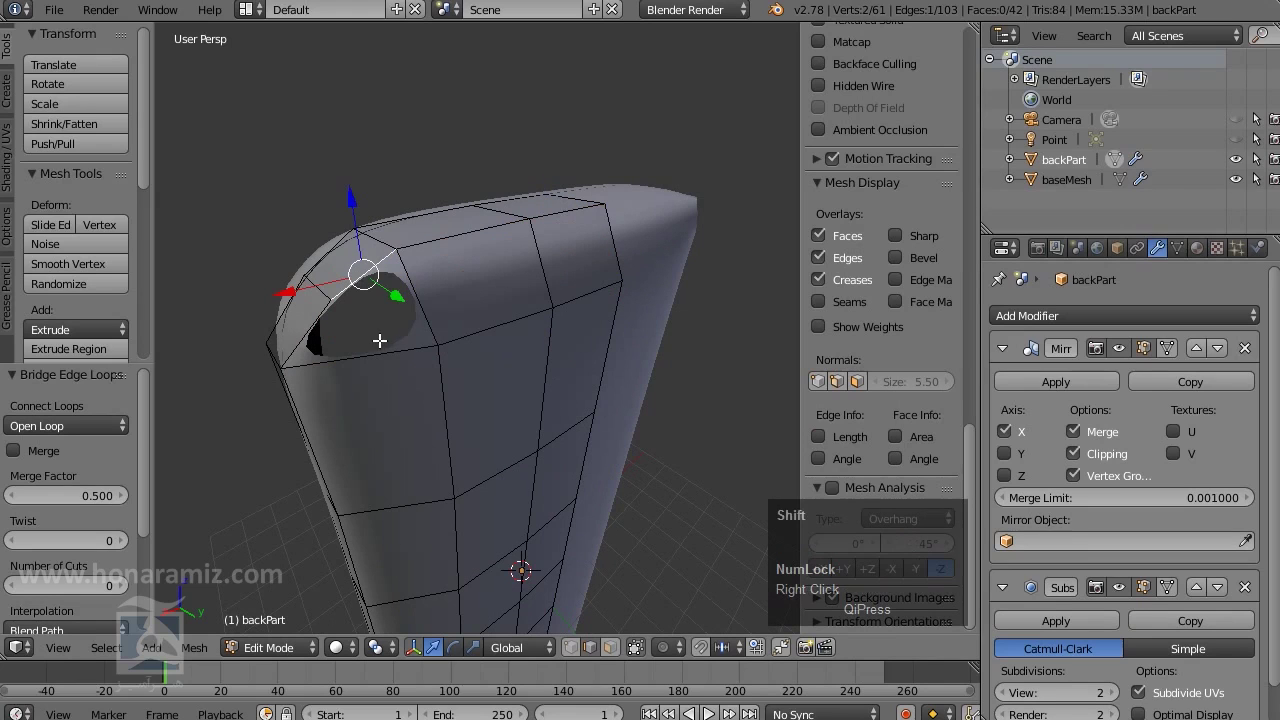
Select the corner hole's edges, try a Specials operation on them and undo it
right_click(383, 351)
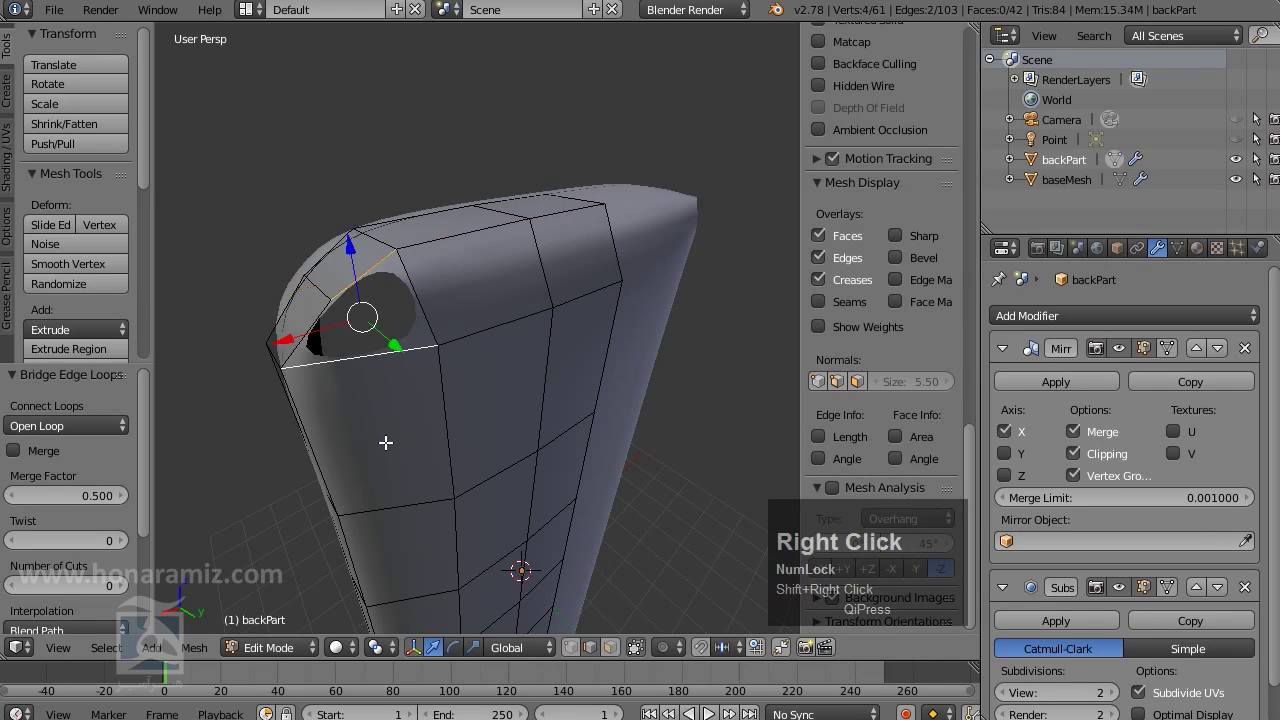
key("w")
left_click(394, 454)
scroll("down", 3)
key("ctrl+z")
scroll("up", 3)
scroll("down", 3)
middle_click(478, 403)
Fill the triangular corner hole with a face via Mesh > Faces > Make Edge/Face
key("ctrl+f")
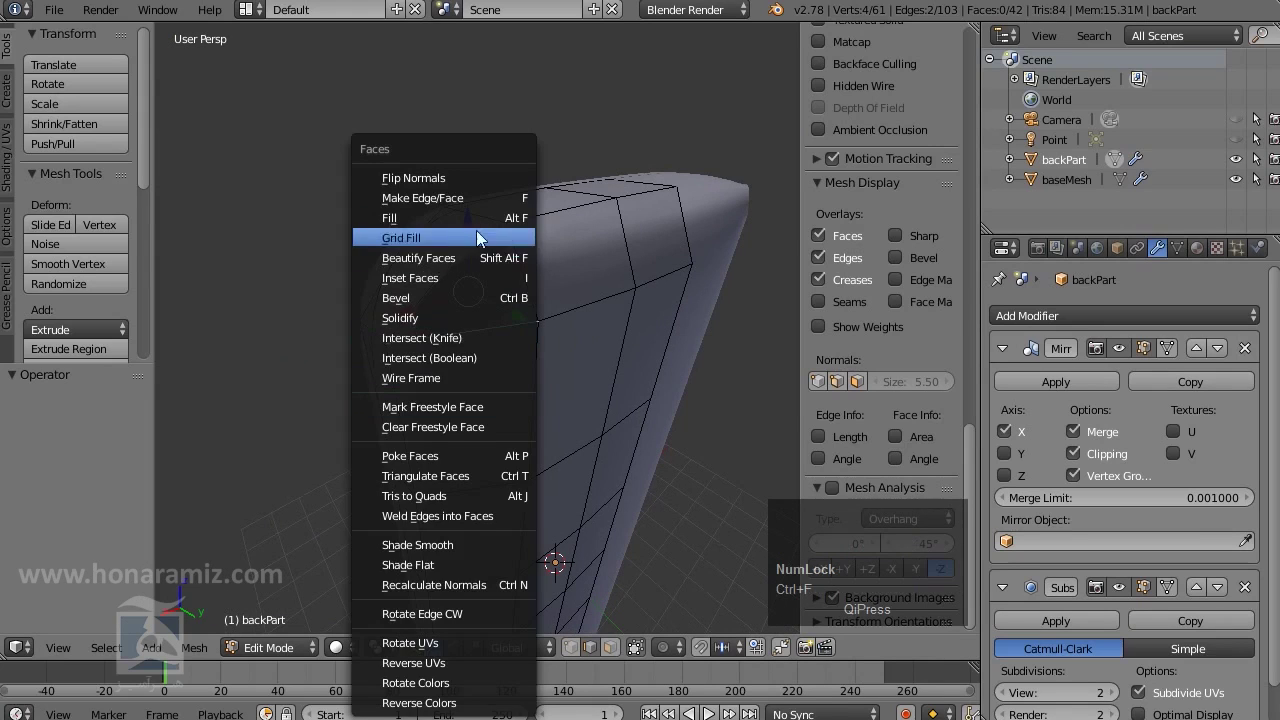
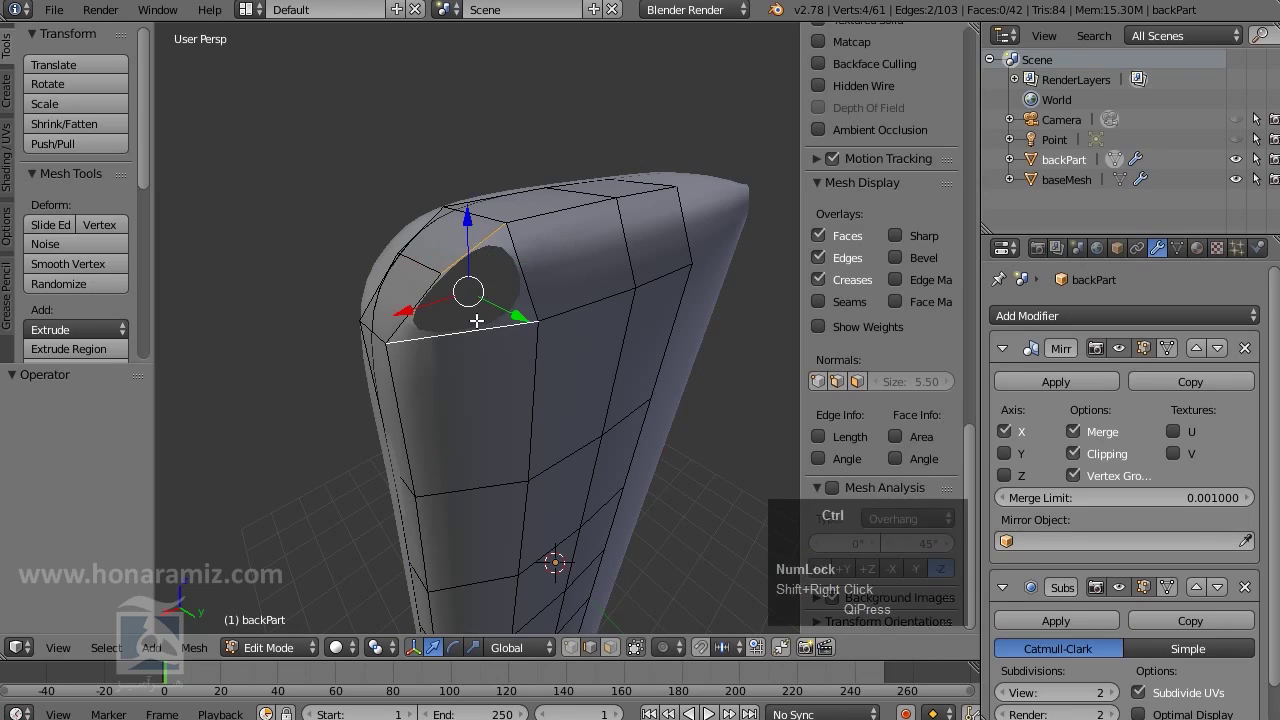
key("ctrl+f")
left_click(210, 659)
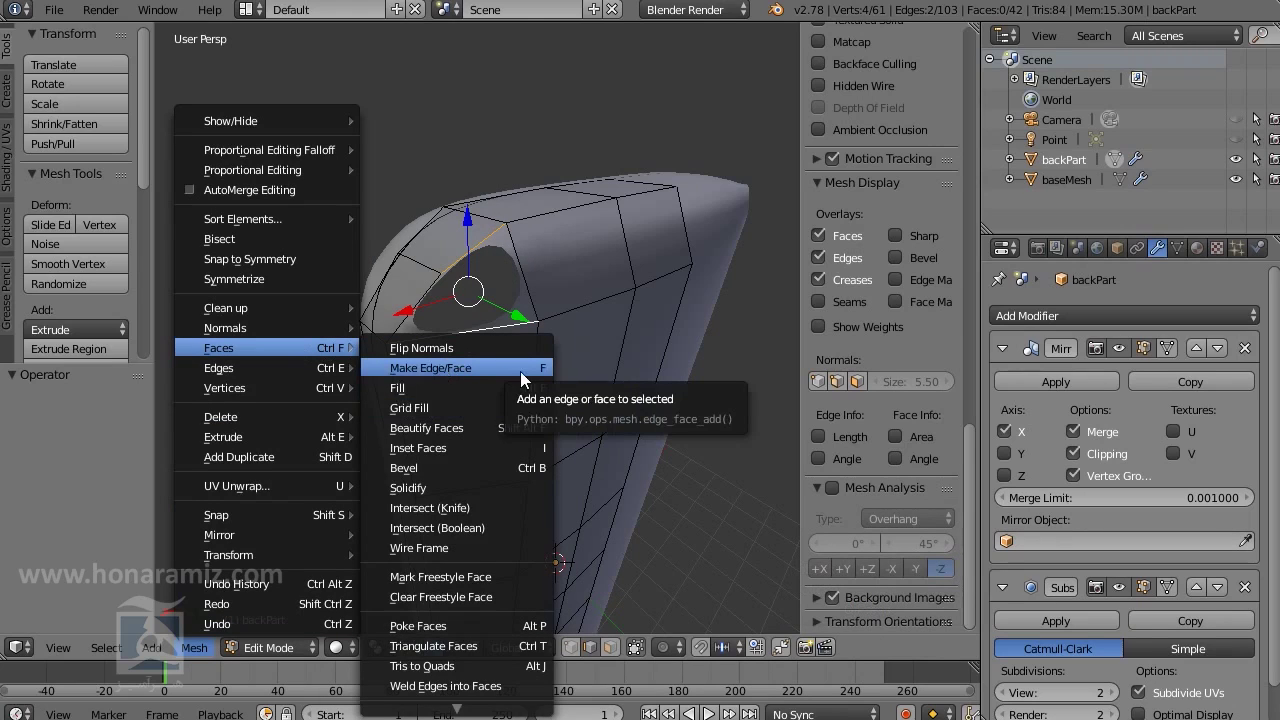
left_click(545, 381)
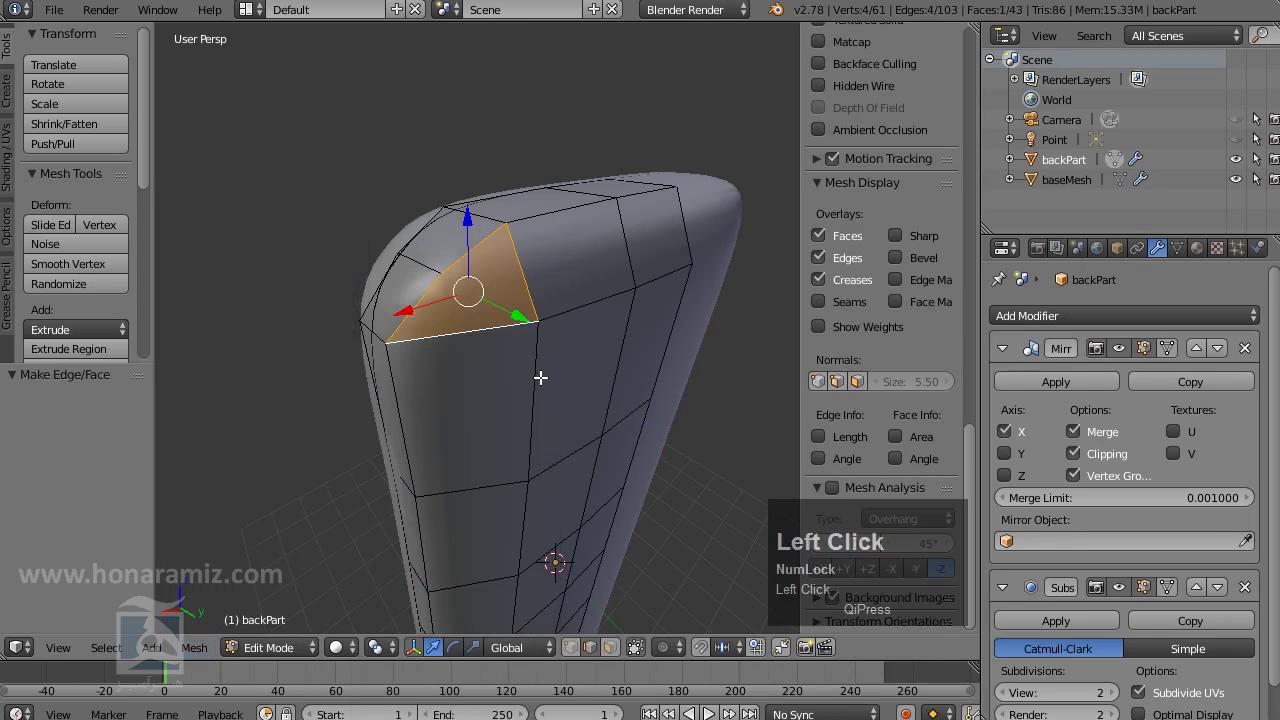
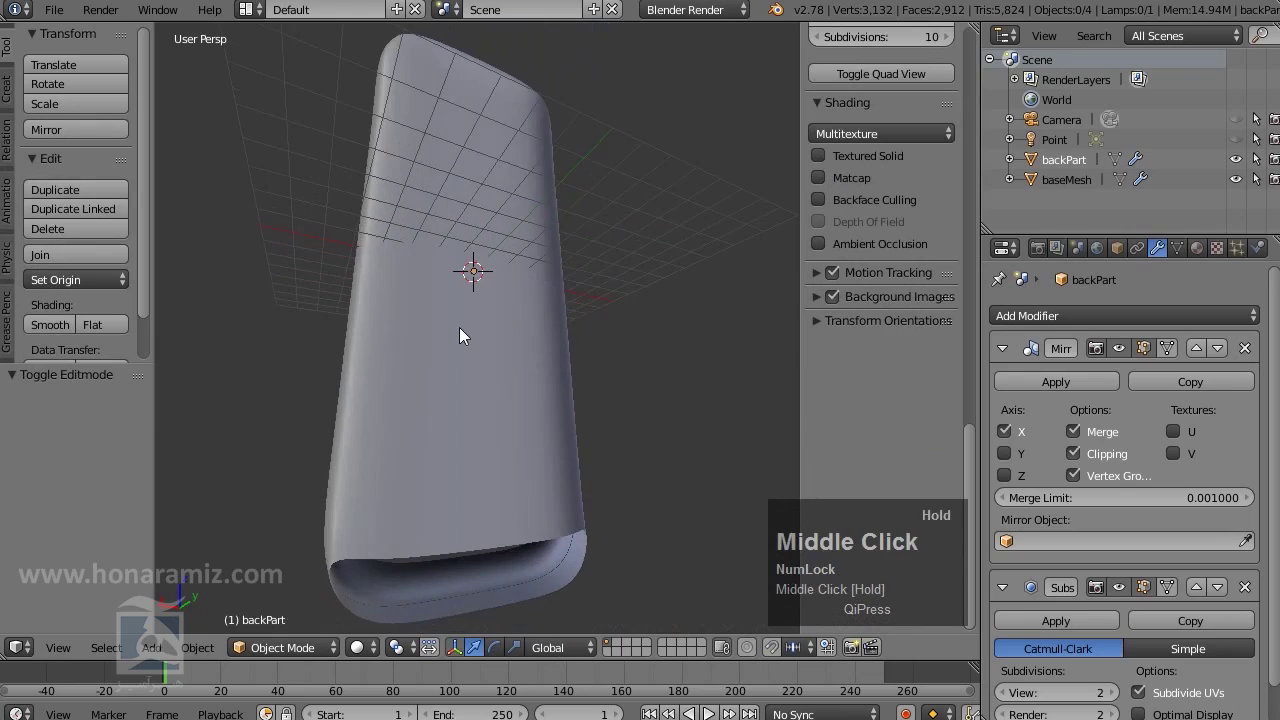
Fill the remaining corner gap at the other end with F and preview the smoothed shell
right_click(525, 381)
key("Tab")
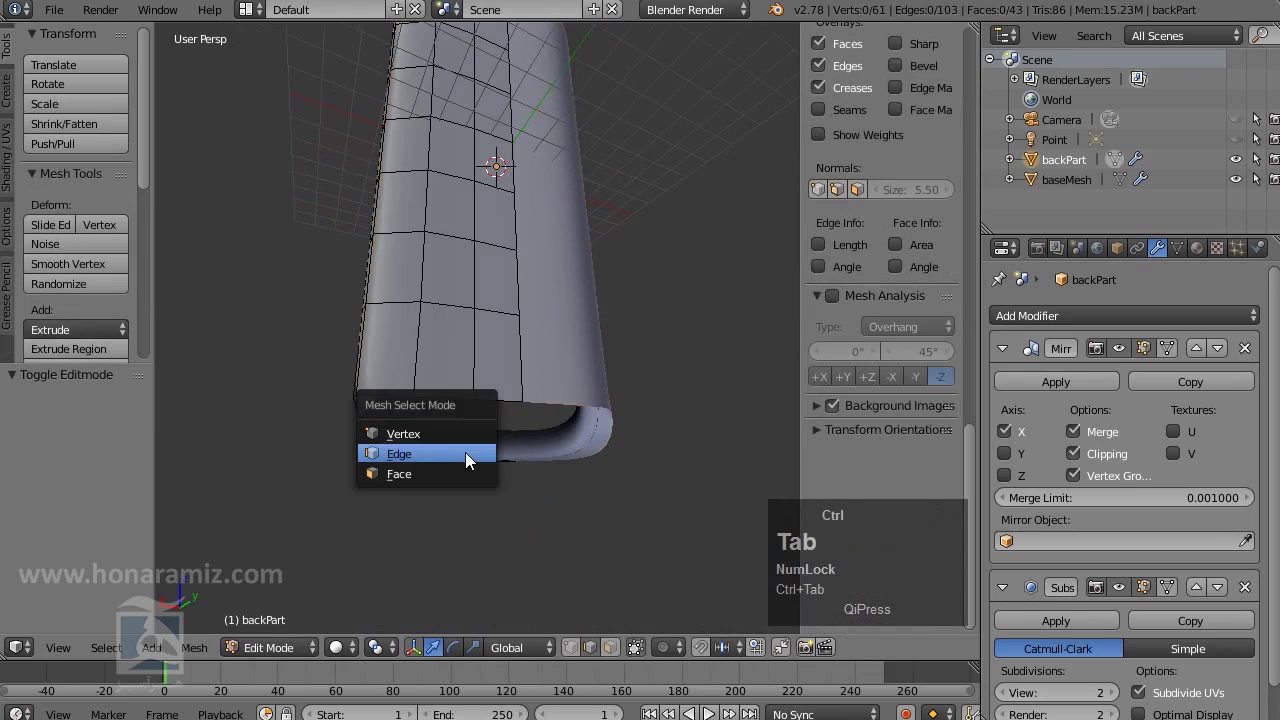
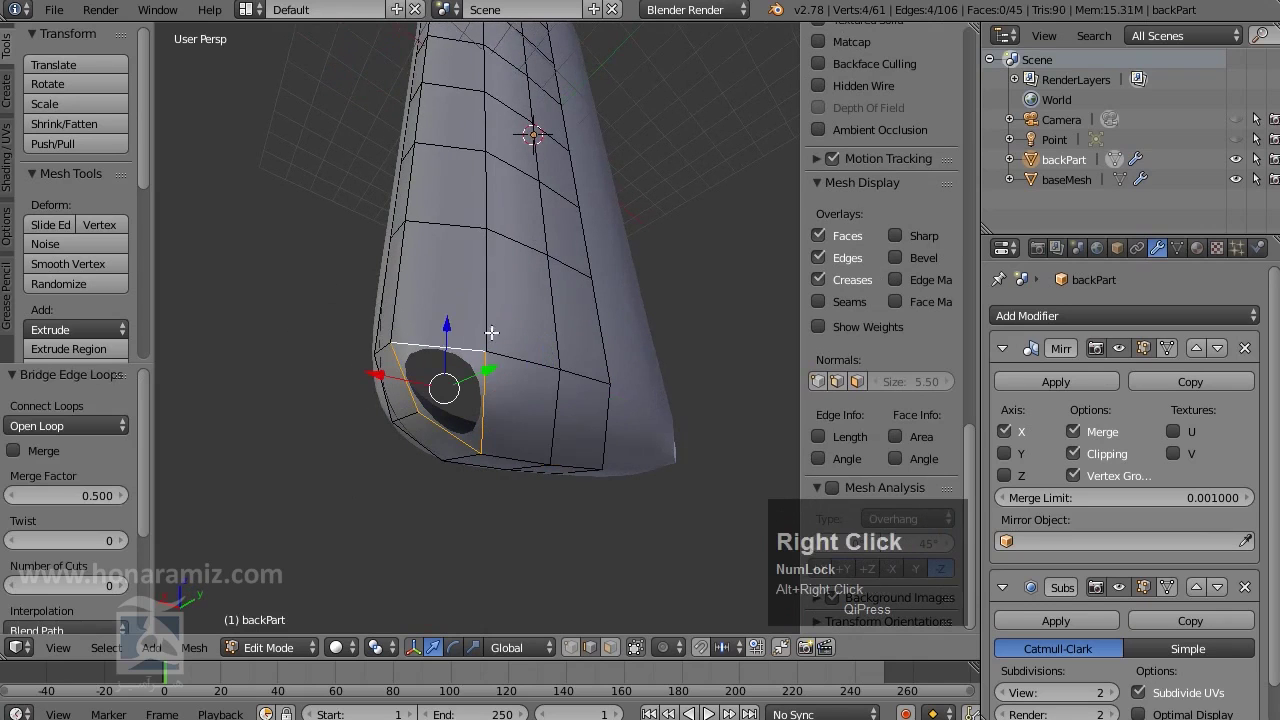
key("f")
key("Tab")
left_click_drag(408, 474, 458, 494)
scroll("down", 3)
middle_click(582, 362)
left_click_drag(646, 440, 516, 401)
Toggle wireframe shading and orbit around the shell to inspect the closed rim
key("a")
left_click_drag(552, 362, 593, 371)
middle_click(578, 412)
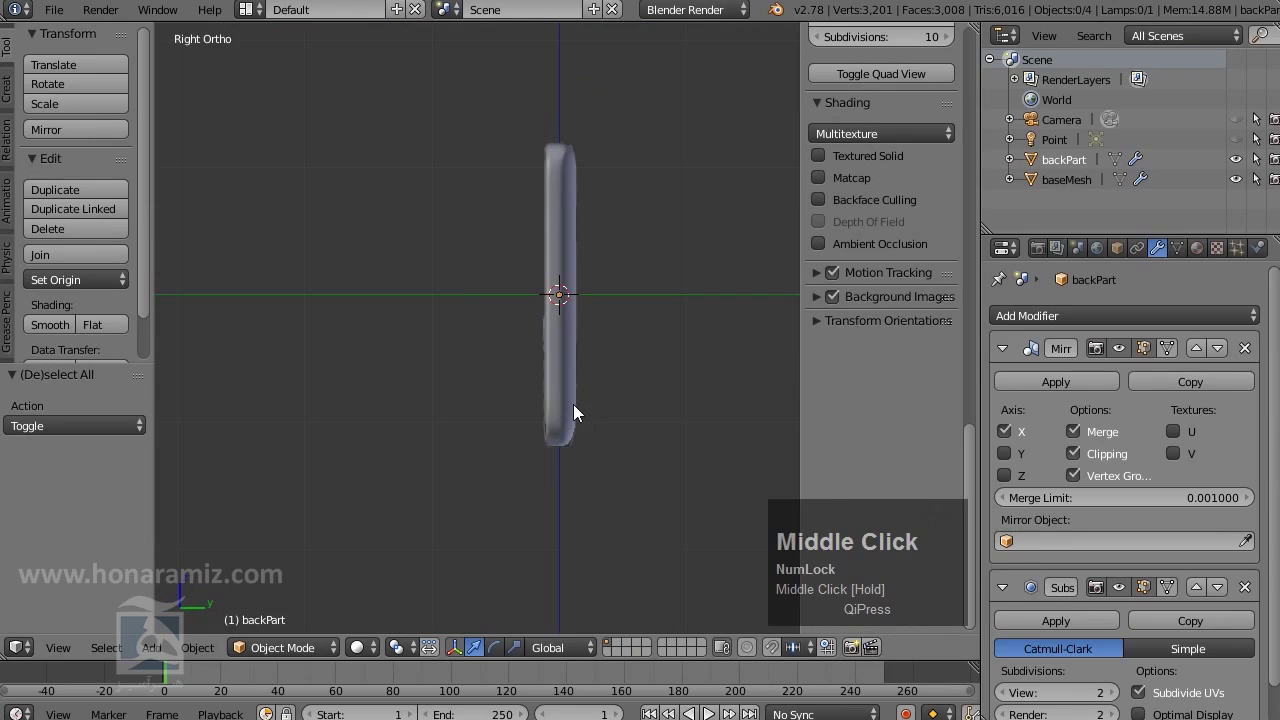
key("z")
scroll("up", 3)
middle_click(573, 249)
scroll("up", 3)
middle_click(379, 378)
scroll("up", 3)
scroll("down", 3)
left_click_drag(438, 471, 466, 263)
Select an edge near the corner, return to editing and start a new loop cut
right_click(466, 263)
key("Tab")
middle_click(510, 233)
key("z")
left_click_drag(488, 287, 438, 150)
key("ctrl+r")
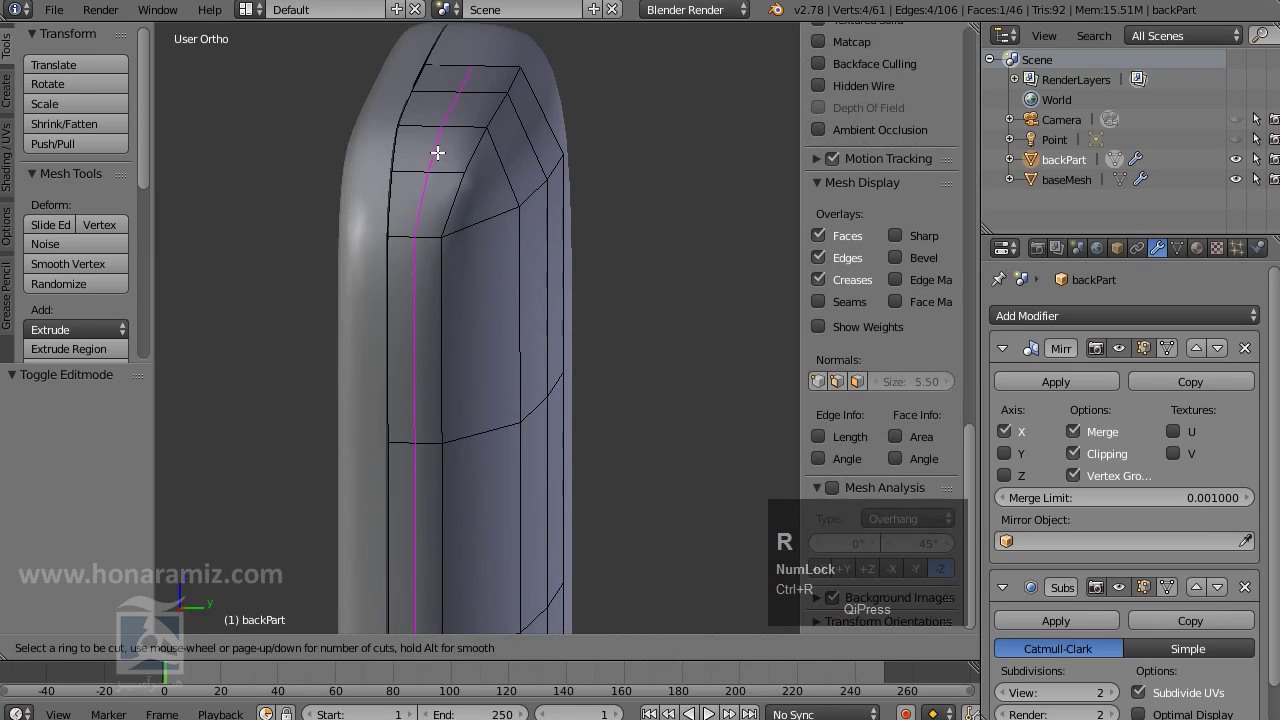
Place an extra edge loop near the rim to tighten the rounding, then preview in Object Mode
left_click(439, 150)
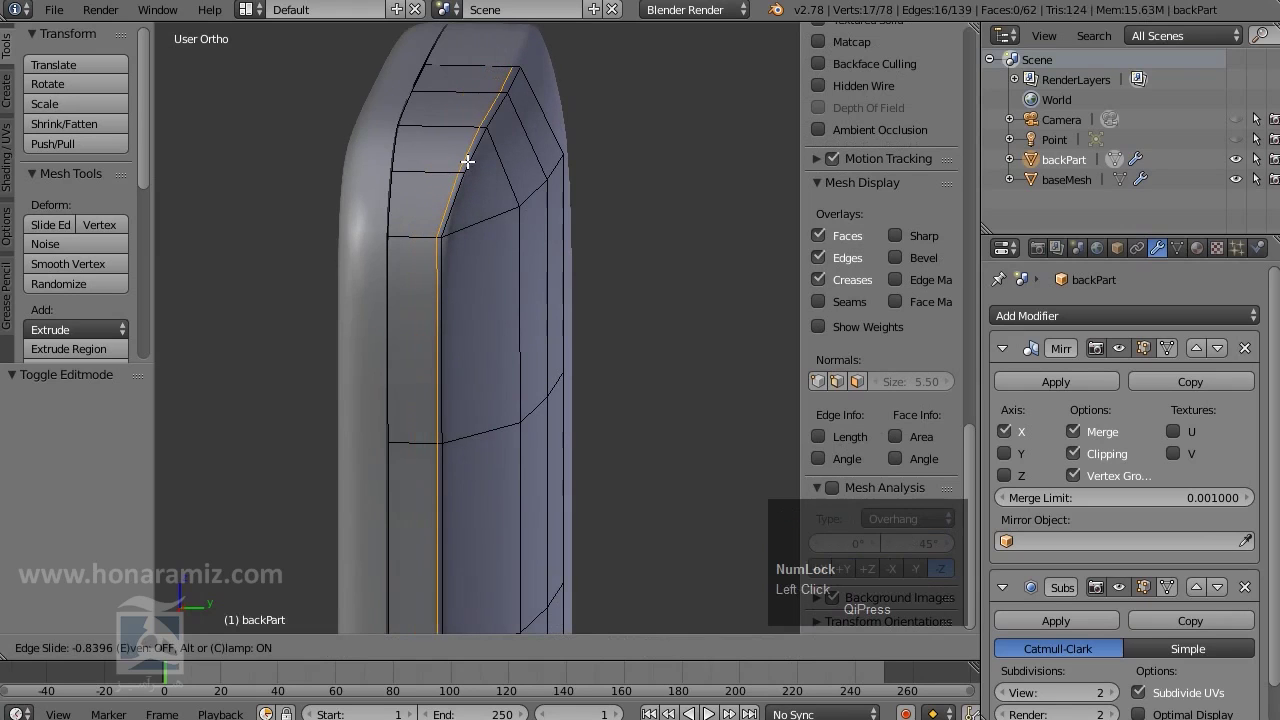
left_click(469, 159)
key("Tab")
scroll("down", 3)
left_click_drag(462, 319, 441, 358)
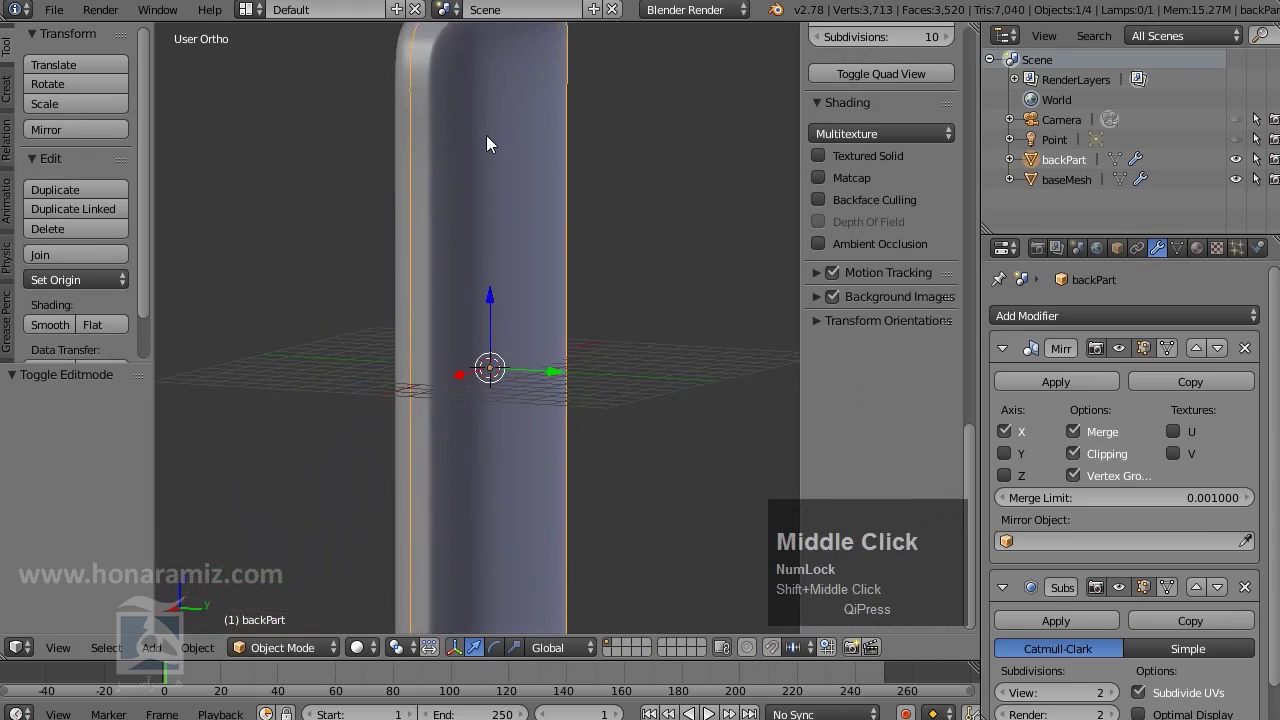
Orbit around the smoothed back shell to look it over from several sides
scroll("down", 3)
middle_click(502, 197)
key("a")
left_click_drag(493, 294, 493, 261)
left_click_drag(493, 261, 473, 434)
left_click_drag(473, 434, 524, 458)
middle_click(524, 458)
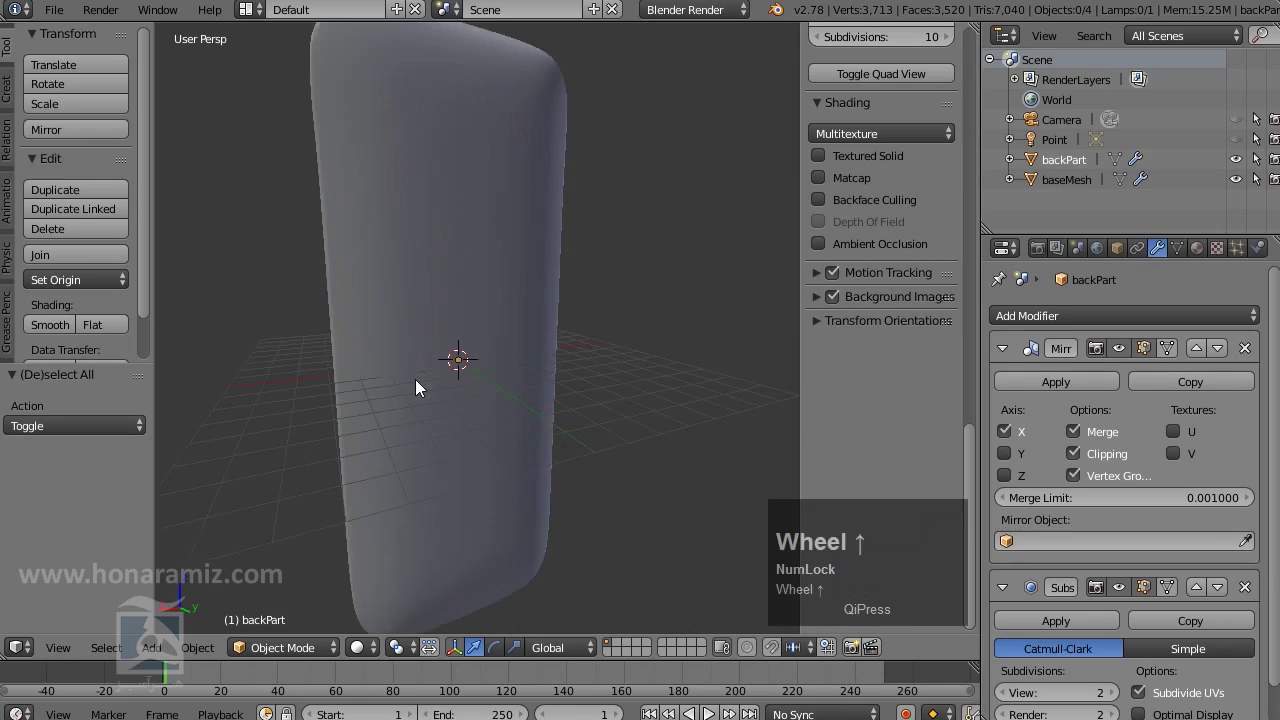
Orbit and zoom around the smoothed backPart shell, checking it from the back
scroll("up", 3)
middle_click(448, 398)
scroll("up", 3)
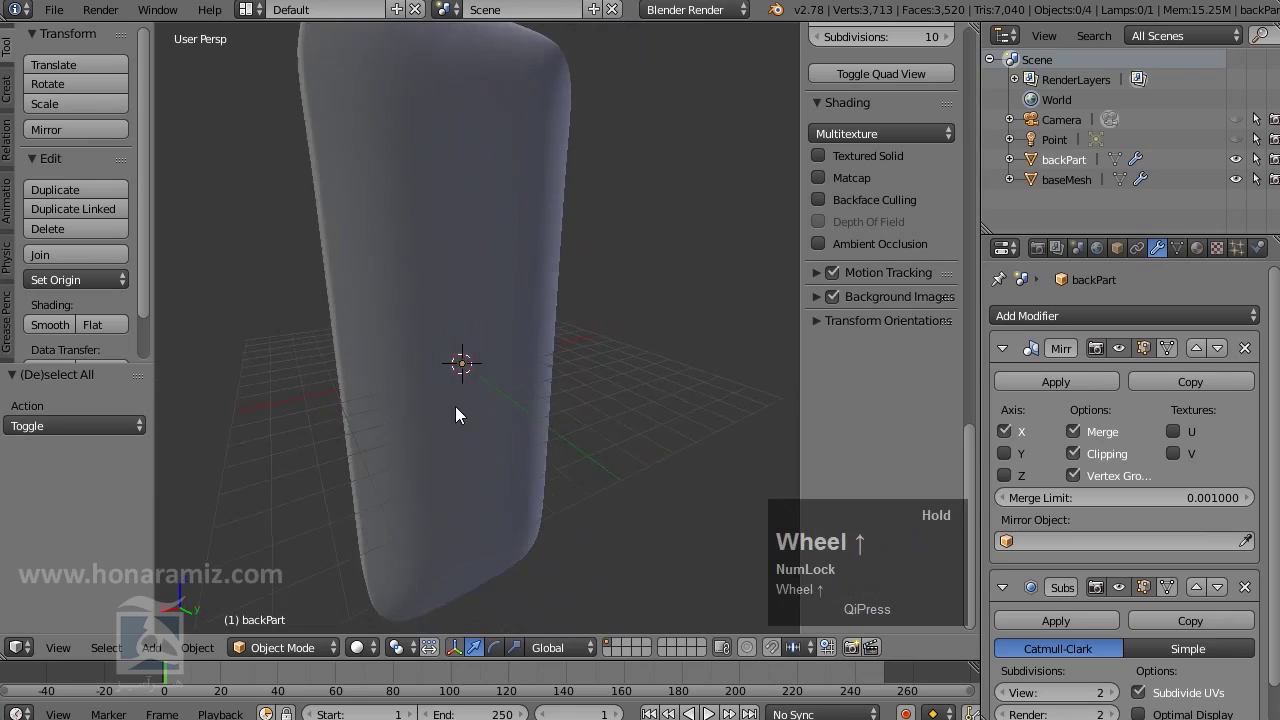
scroll("down", 3)
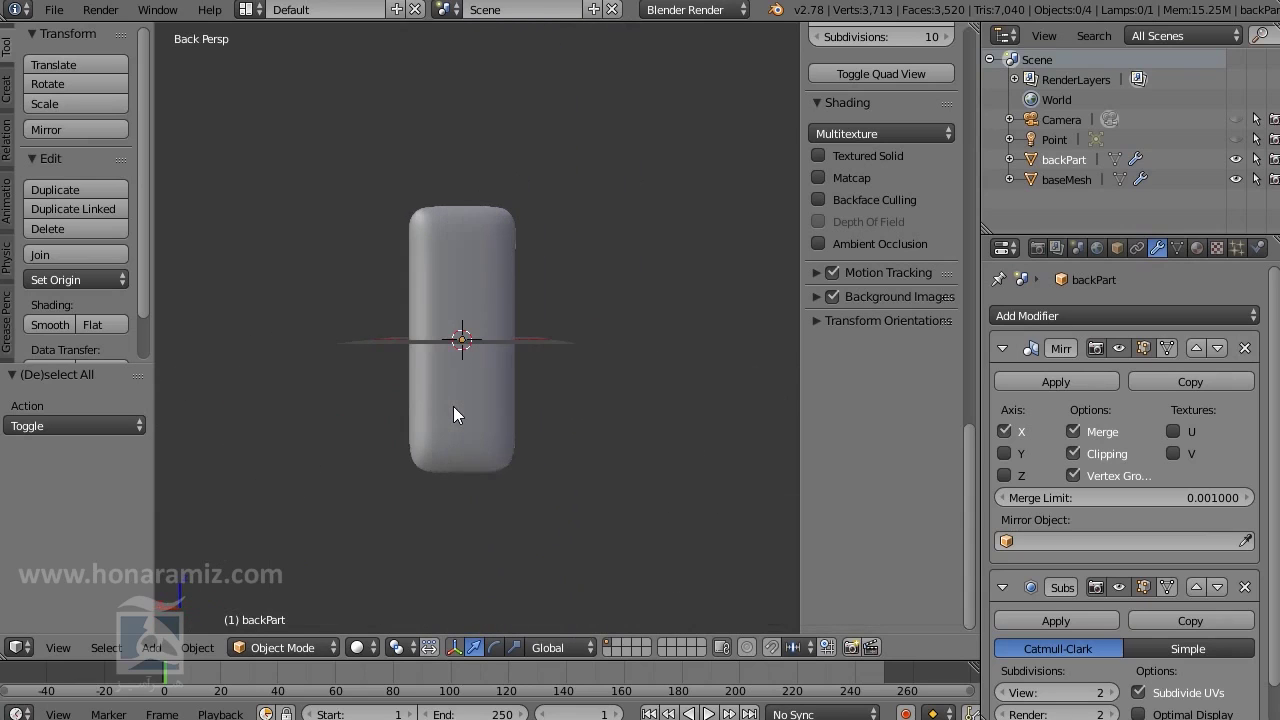
scroll("up", 3)
key("z")
scroll("down", 3)
middle_click(488, 186)
scroll("down", 3)
left_click_drag(450, 478, 530, 510)
key("z")
middle_click(567, 436)
left_click_drag(431, 253, 826, 188)
Enable Matcap shading for the shell in the N panel's Shading section
left_click(826, 188)
scroll("down", 3)
Preview the shell with the purple matcap, orbiting to inspect the smooth surface
left_click(871, 261)
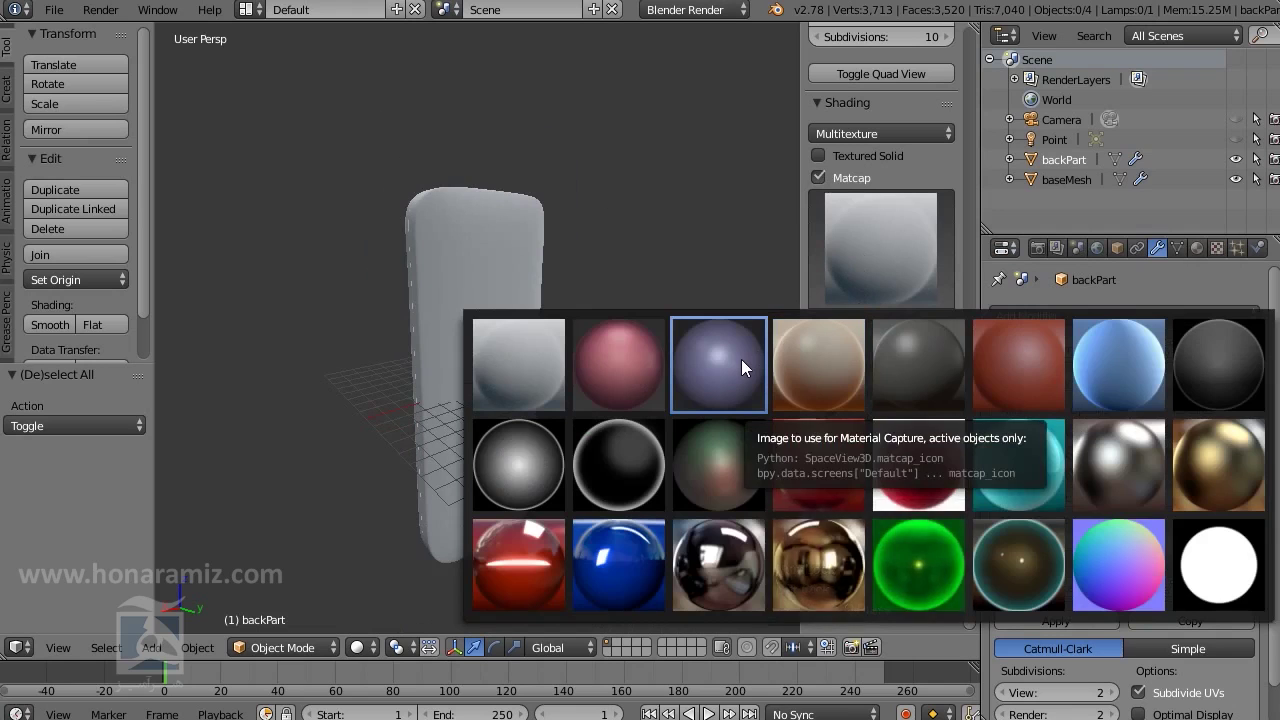
left_click(748, 375)
middle_click(474, 410)
left_click(889, 251)
left_click_drag(567, 423, 392, 557)
left_click_drag(392, 557, 526, 283)
middle_click(526, 283)
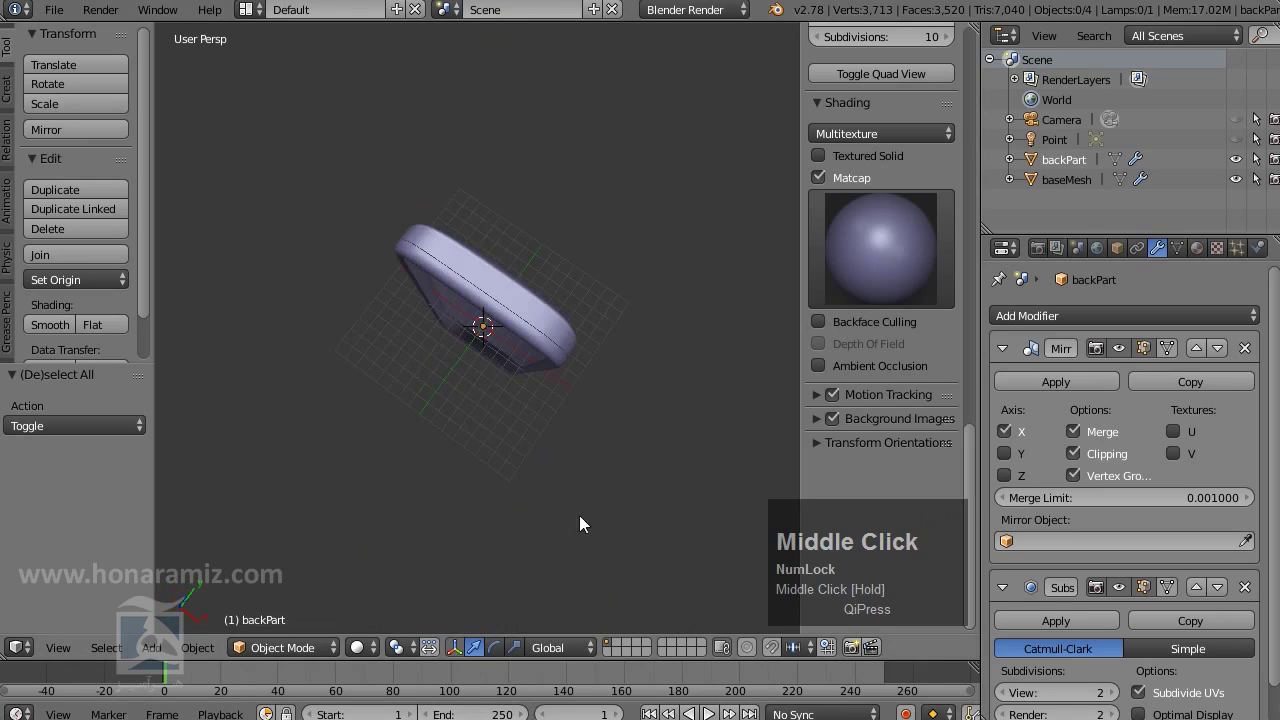
left_click_drag(583, 495, 449, 405)
middle_click(449, 405)
scroll("up", 3)
middle_click(563, 289)
scroll("down", 3)
middle_click(504, 292)
Try another matcap from the thumbnails and orbit the shell to compare the look
left_click(917, 275)
left_click(821, 468)
left_click_drag(581, 448, 602, 353)
scroll("down", 3)
middle_click(572, 375)
left_click_drag(532, 360, 494, 334)
left_click_drag(494, 334, 463, 345)
middle_click(463, 345)
scroll("up", 3)
middle_click(495, 433)
scroll("down", 3)
left_click_drag(470, 383, 520, 330)
left_click_drag(520, 330, 476, 328)
left_click_drag(476, 328, 423, 404)
scroll("up", 3)
middle_click(431, 407)
scroll("up", 3)
scroll("down", 3)
Switch between the red and purple matcaps on the shell to compare them
left_click(916, 257)
left_click_drag(545, 420, 530, 404)
left_click_drag(530, 404, 914, 254)
left_click(914, 254)
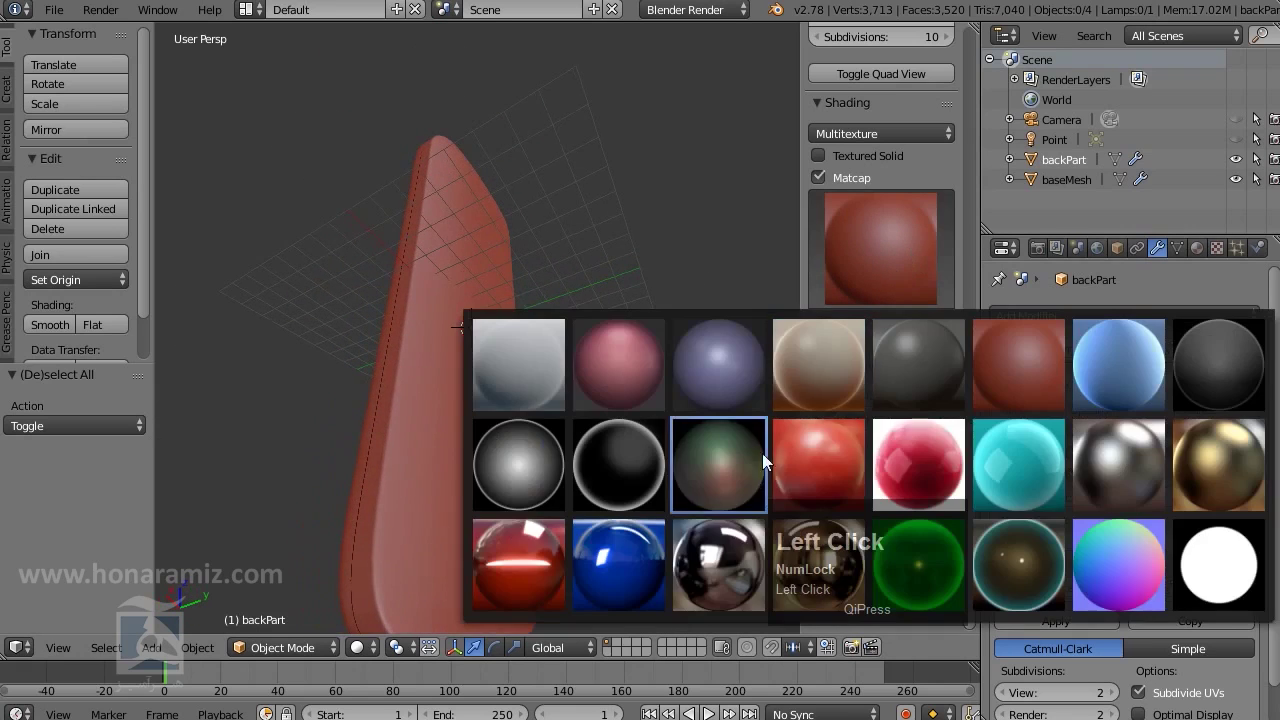
left_click_drag(534, 496, 884, 246)
left_click(884, 246)
left_click(820, 589)
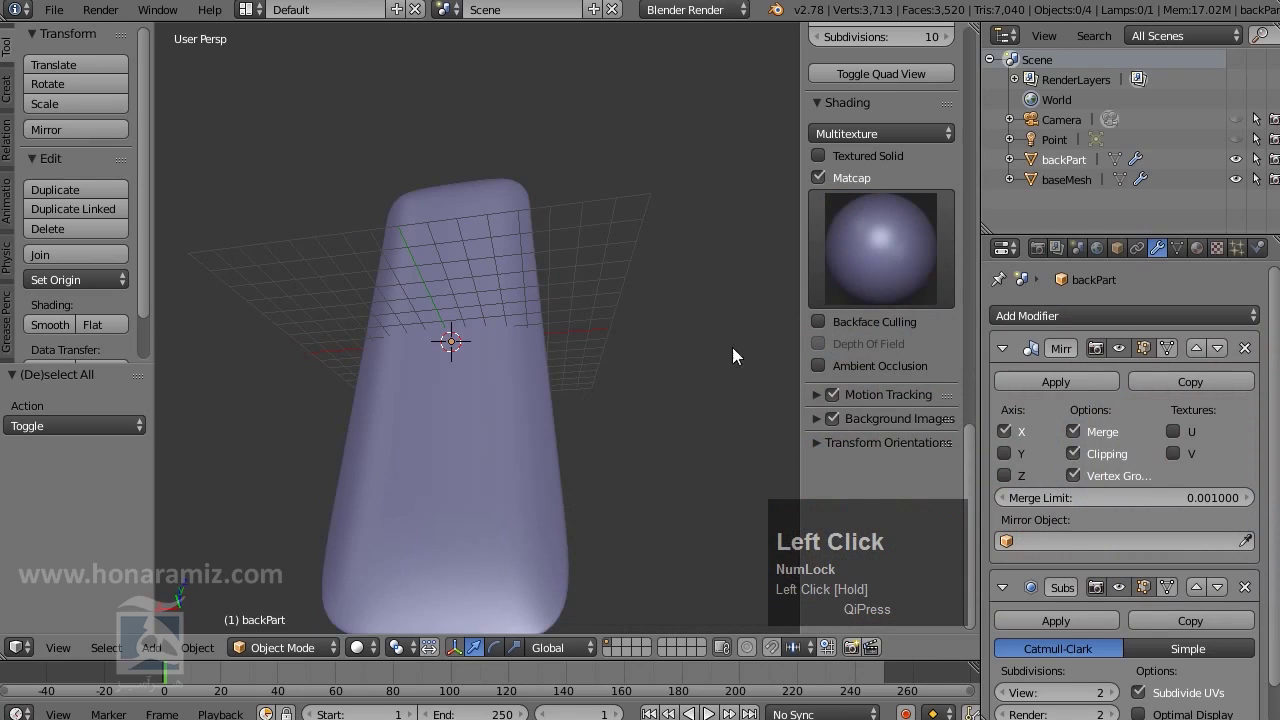
middle_click(627, 438)
middle_click(637, 489)
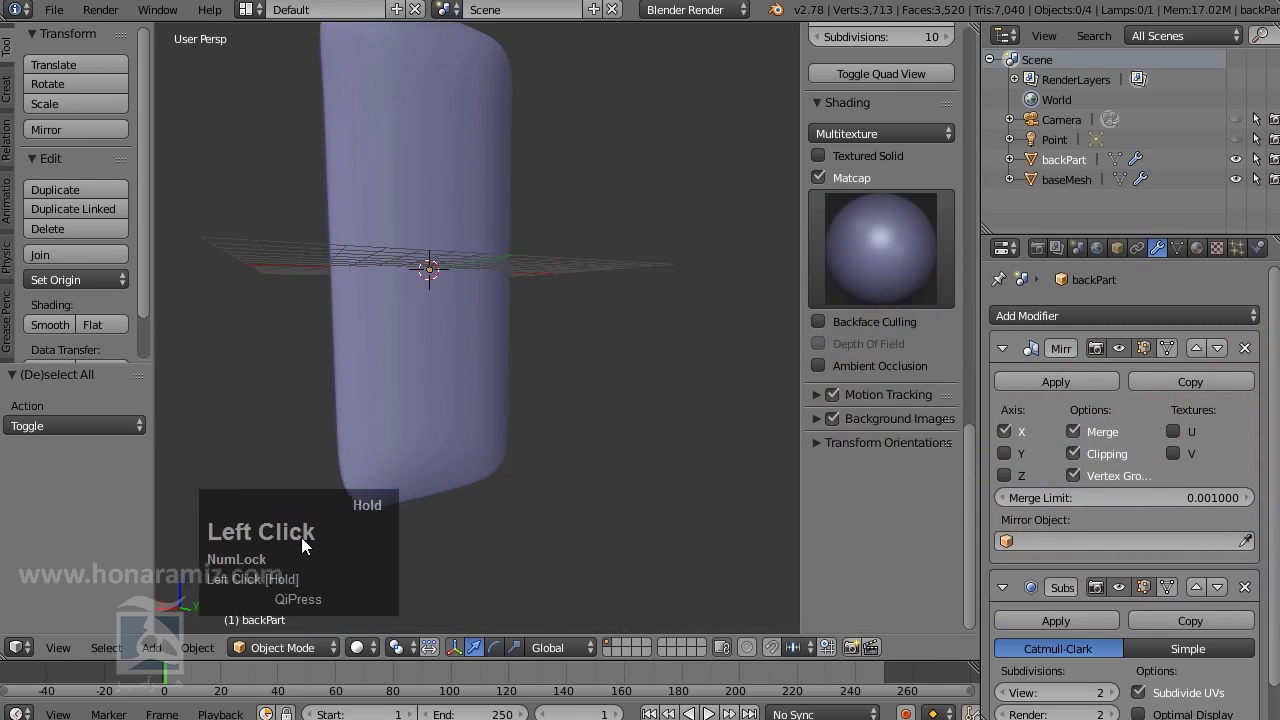
Choose the glossy red matcap as the final preview look for the shell
left_click(906, 260)
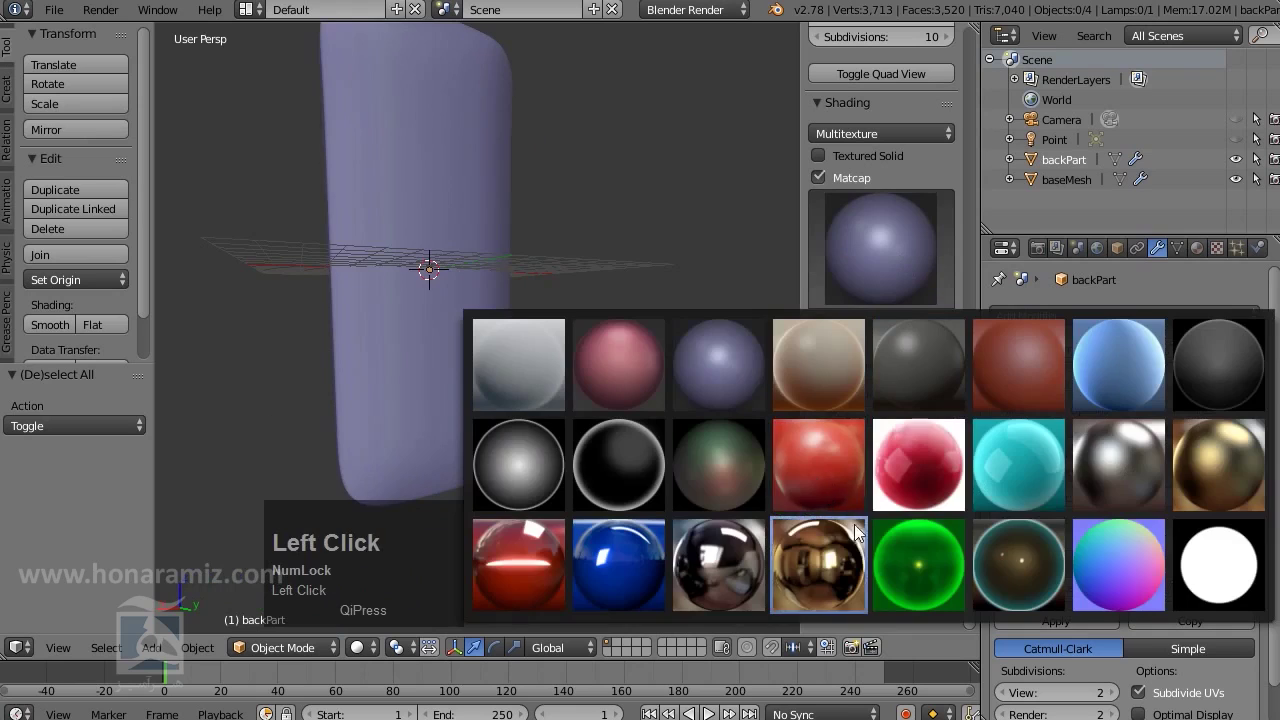
left_click(914, 252)
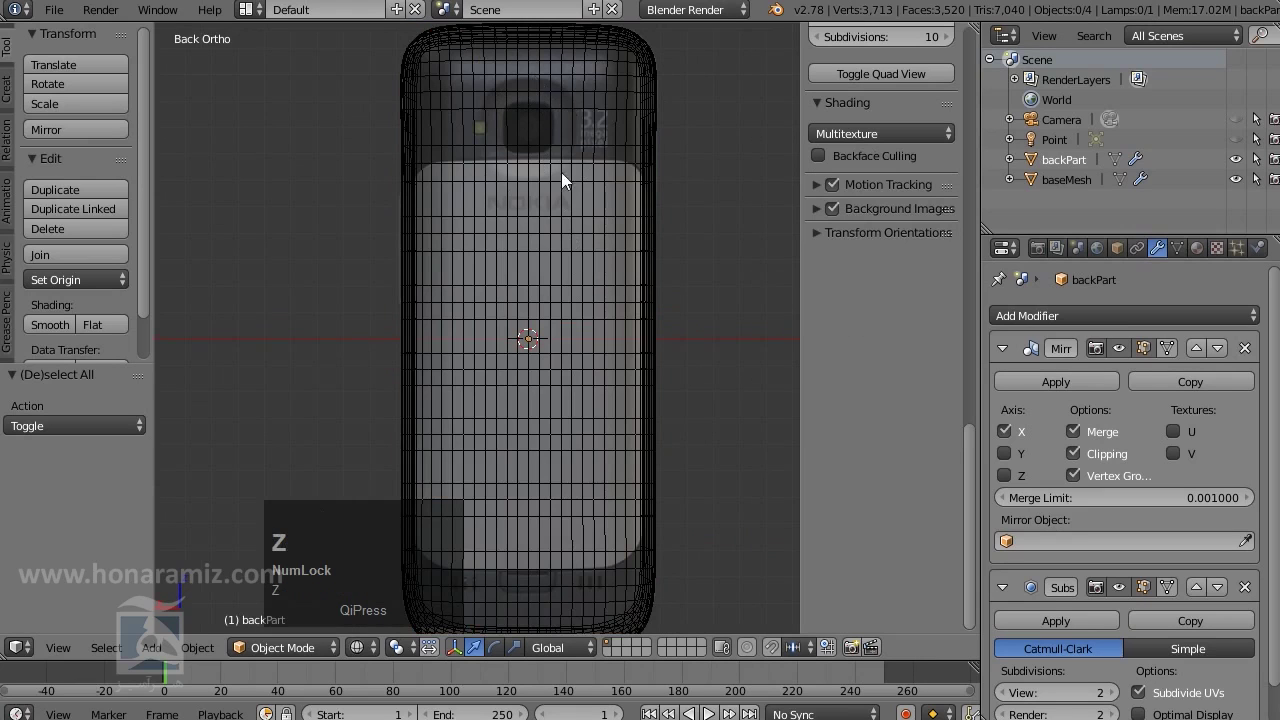
middle_click(498, 404)
key("z")
scroll("down", 3)
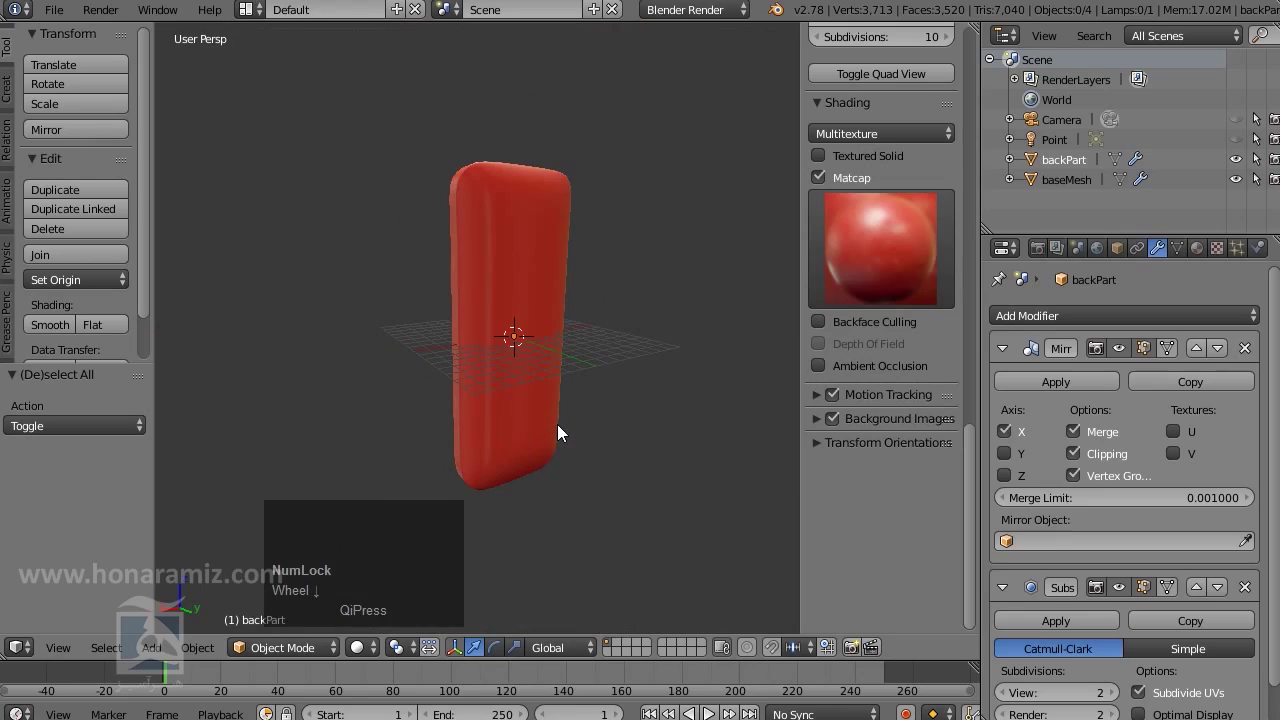